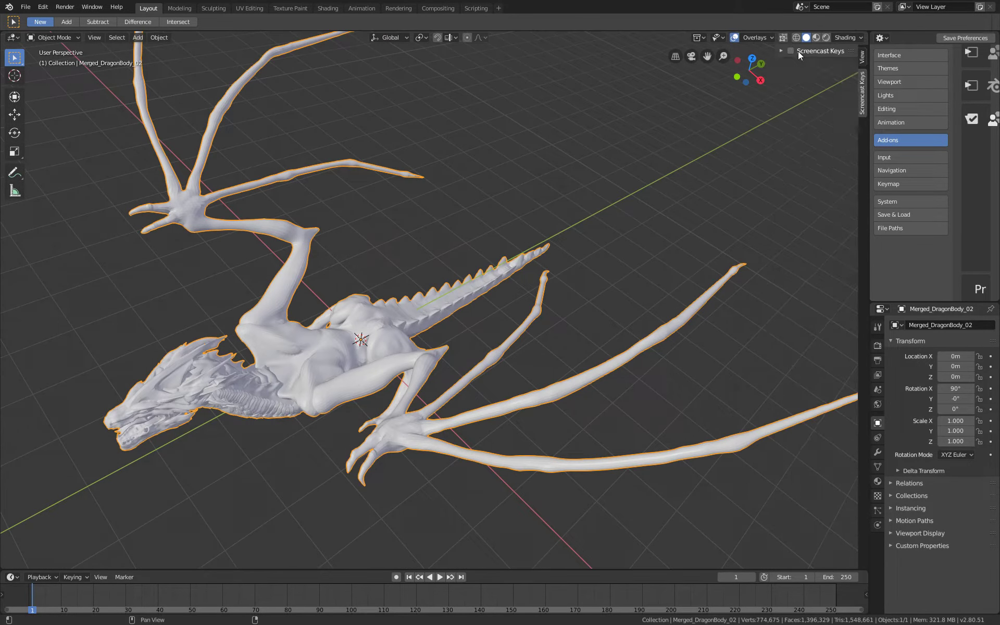
# Enable Screencast Keys with a larger font and a display time of about 2.90.
pyautogui.middleClick(462, 353)
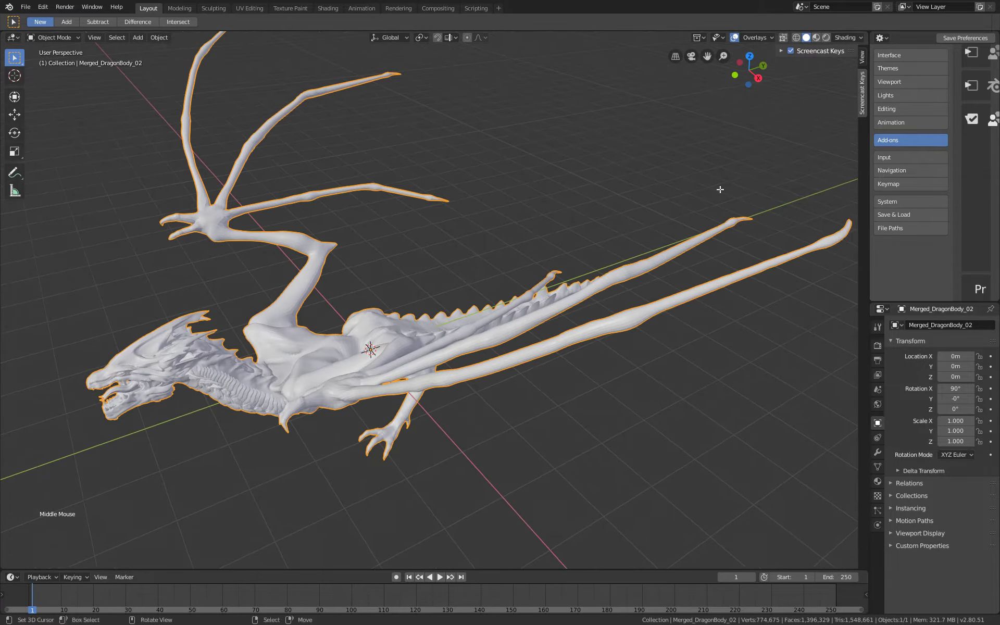
pyautogui.click(781, 53)
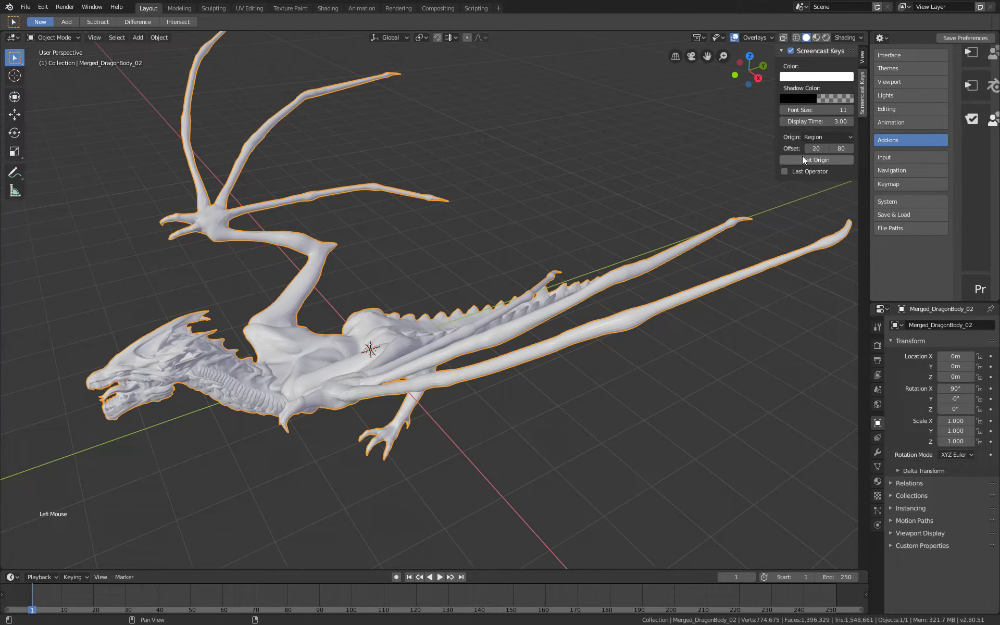
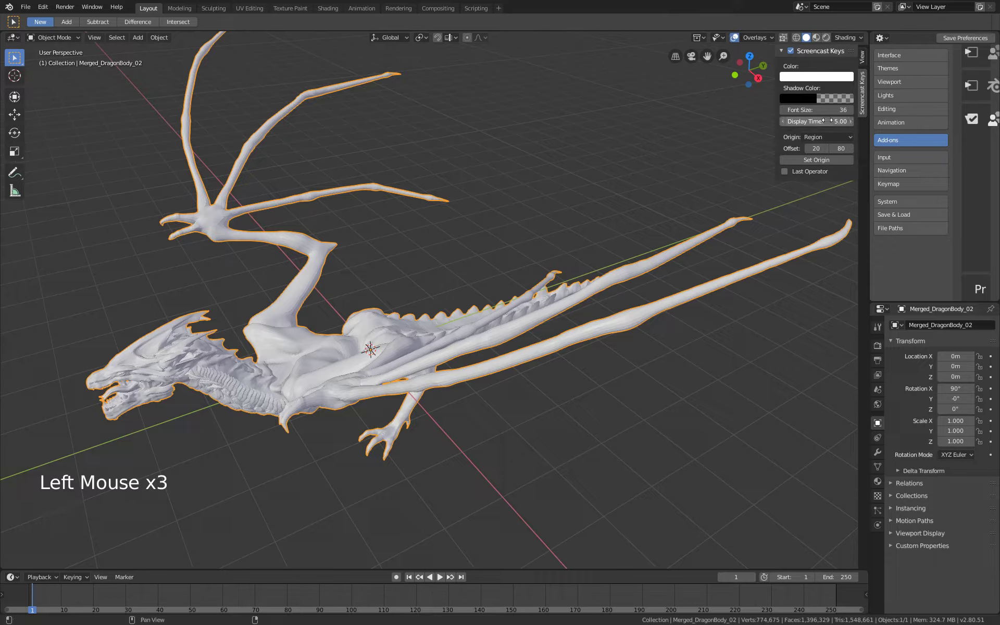
pyautogui.click(371, 346)
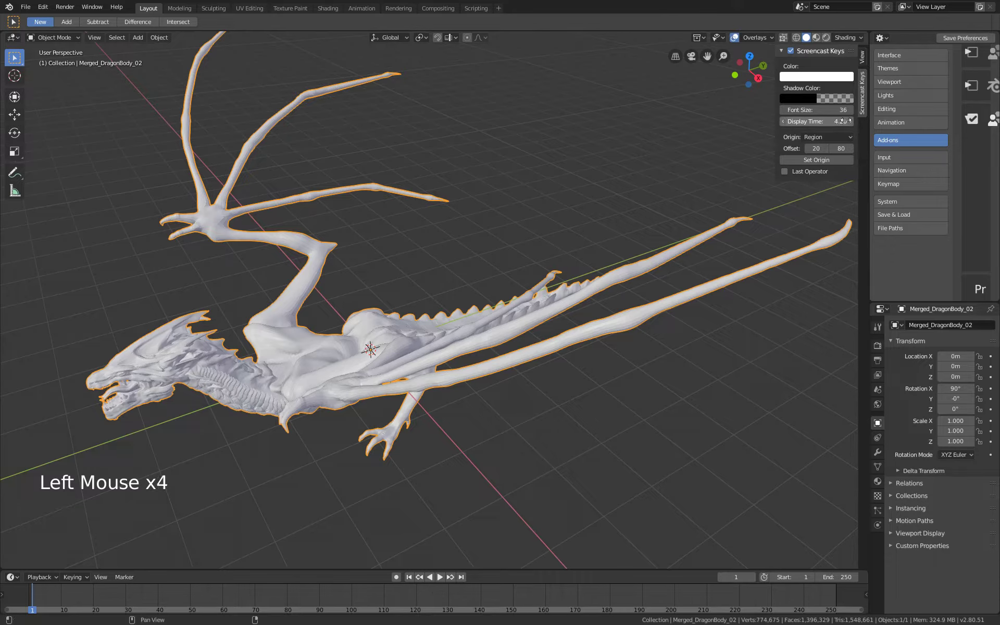
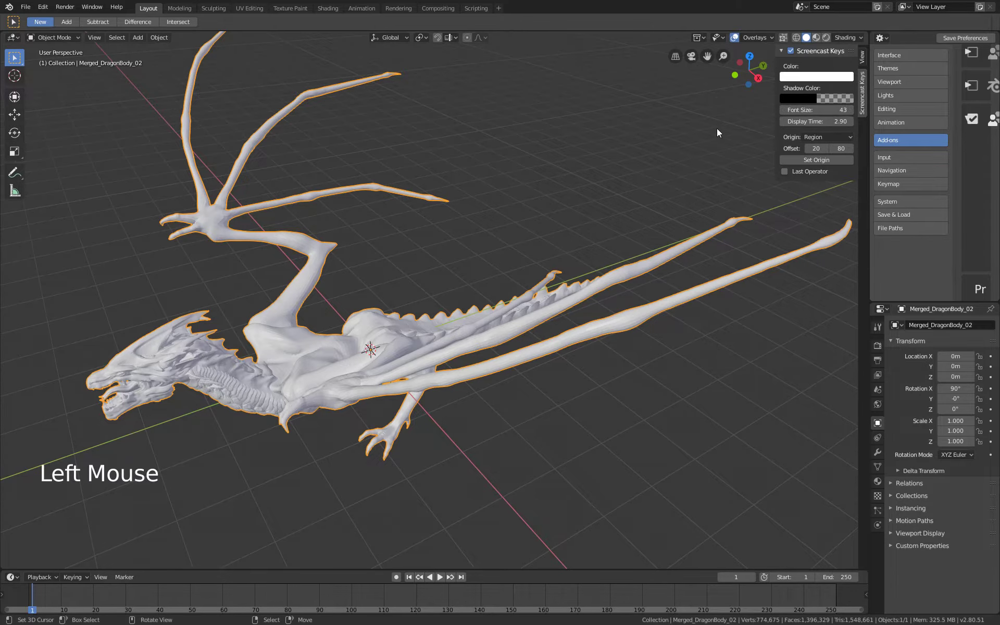
# Hide the N sidebar holding the Screencast Keys settings.
pyautogui.middleClick(493, 262)
pyautogui.middleClick(513, 248)
pyautogui.click(363, 337)
pyautogui.click(864, 91)
pyautogui.press('n')
# Close in on the wing's finger joint, select the dragon body and place the 3D cursor at the joint.
pyautogui.middleClick(492, 319)
pyautogui.middleClick(458, 284)
pyautogui.middleClick(392, 319)
pyautogui.press('a')
pyautogui.middleClick(510, 269)
pyautogui.middleClick(518, 313)
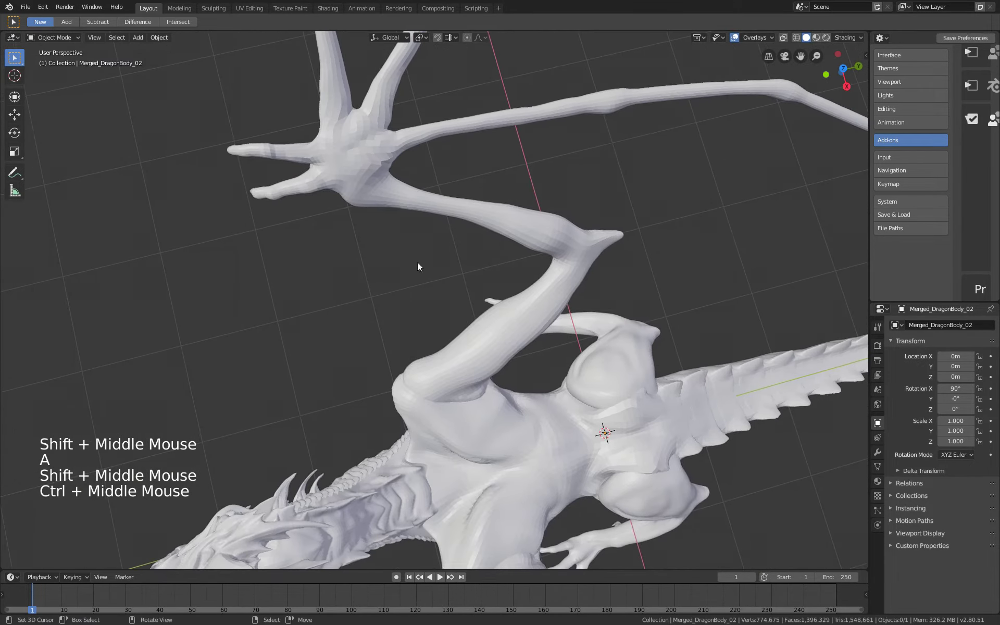
pyautogui.click(350, 156)
pyautogui.middleClick(426, 217)
pyautogui.middleClick(392, 347)
pyautogui.rightClick(358, 327)
# Shade the dragon smooth and bring up the body's material surface settings.
pyautogui.press('space')
pyautogui.press('o')
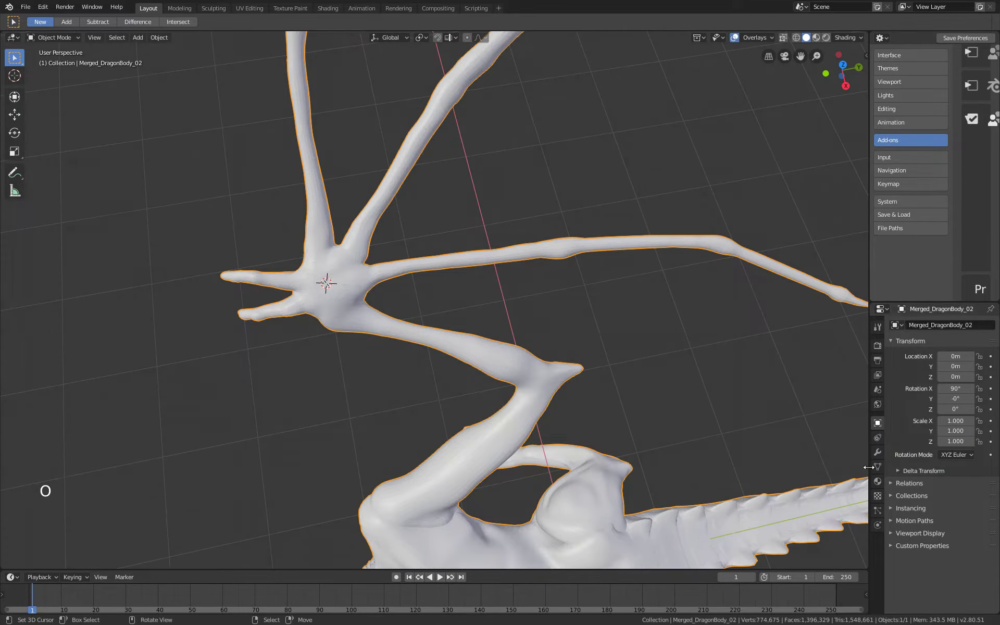
pyautogui.click(885, 479)
# Give the body material a red Base Color and a pale blue Viewport Display colour.
pyautogui.middleClick(945, 330)
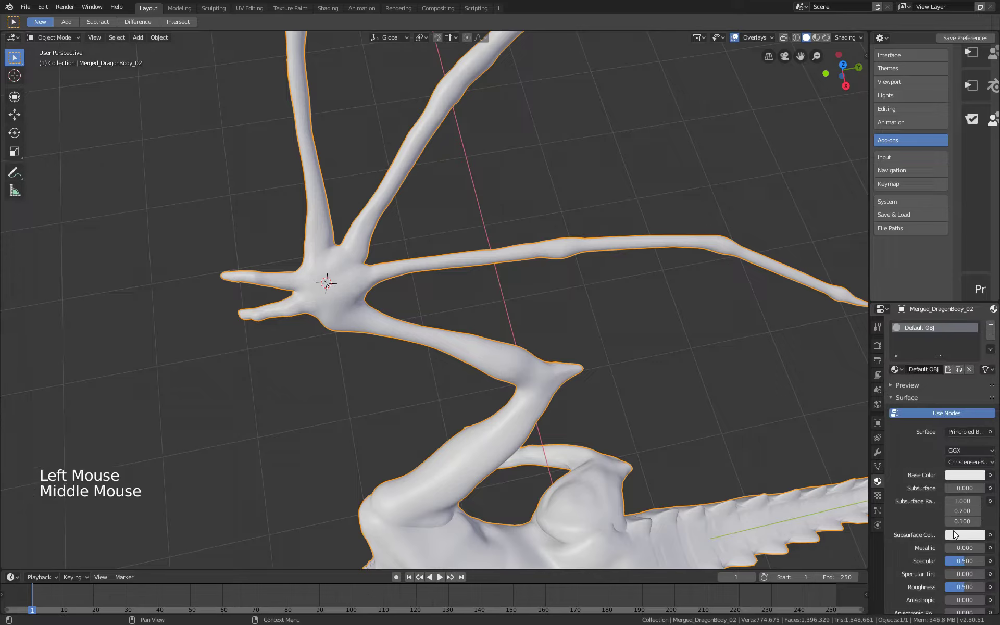
pyautogui.click(962, 478)
pyautogui.click(968, 475)
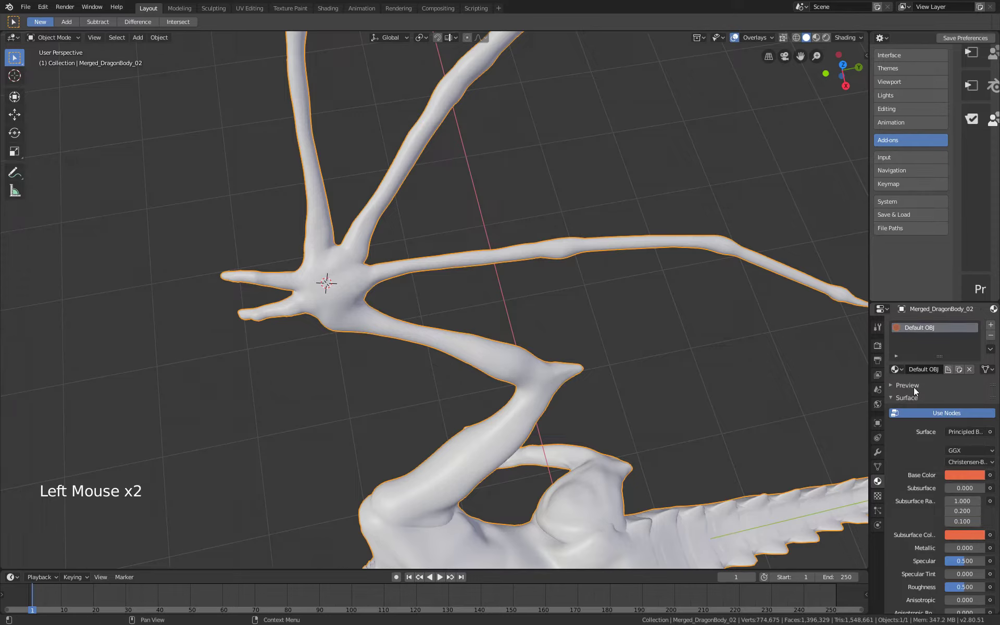
pyautogui.click(919, 389)
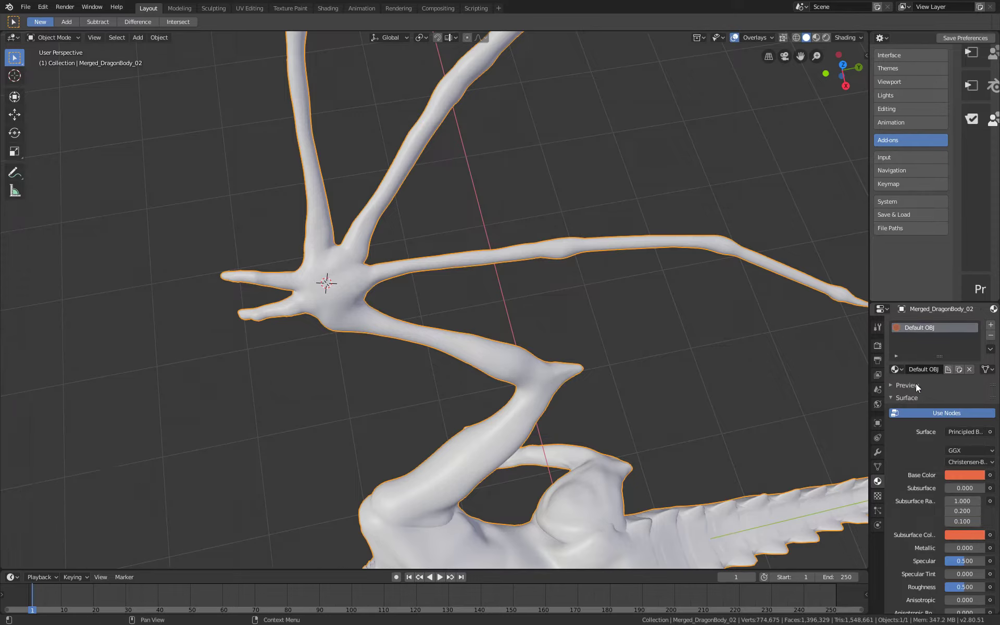
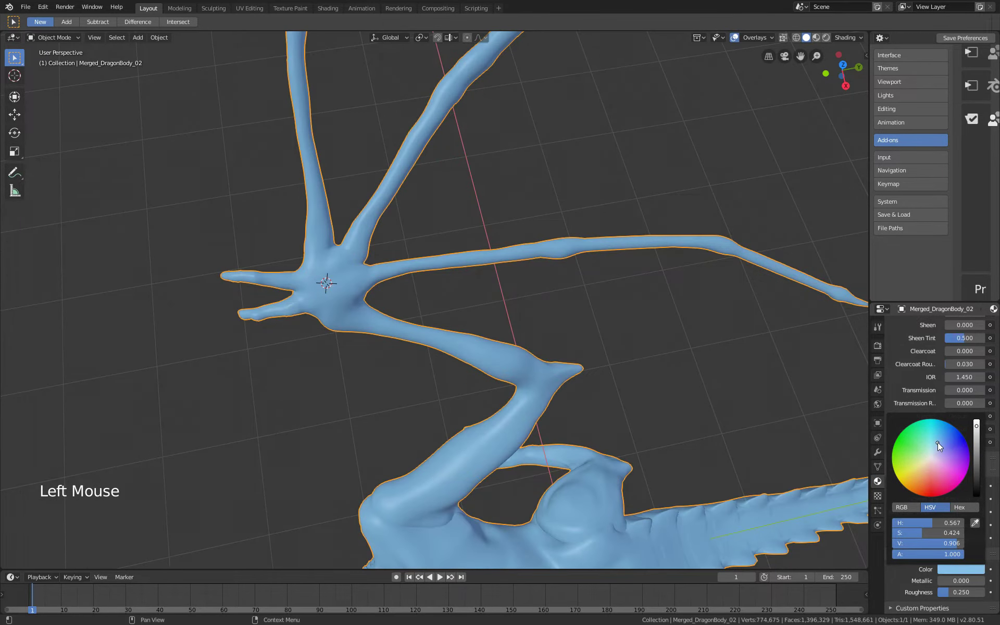
pyautogui.click(963, 568)
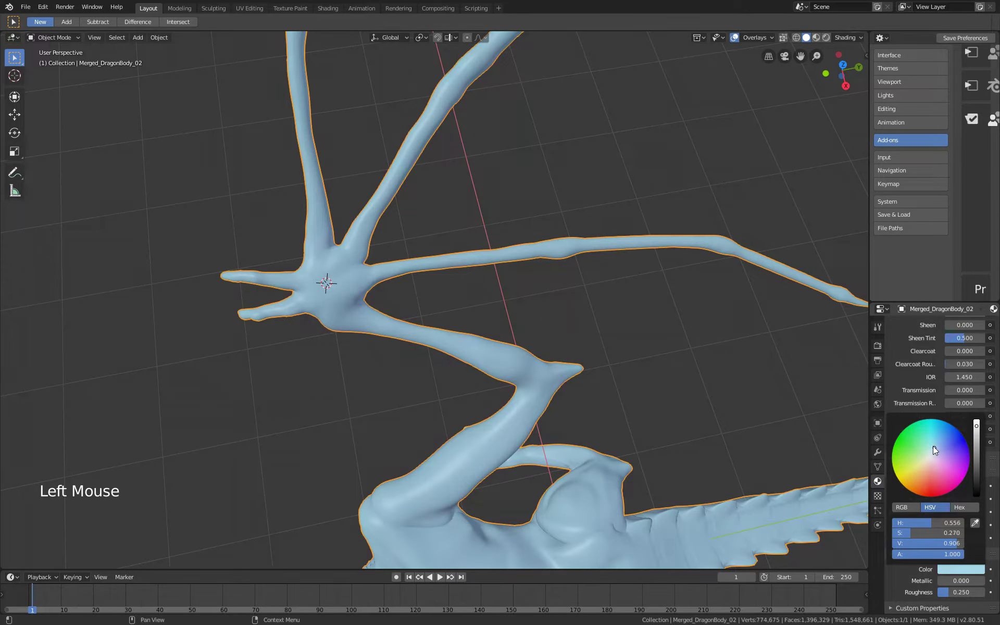
pyautogui.middleClick(575, 381)
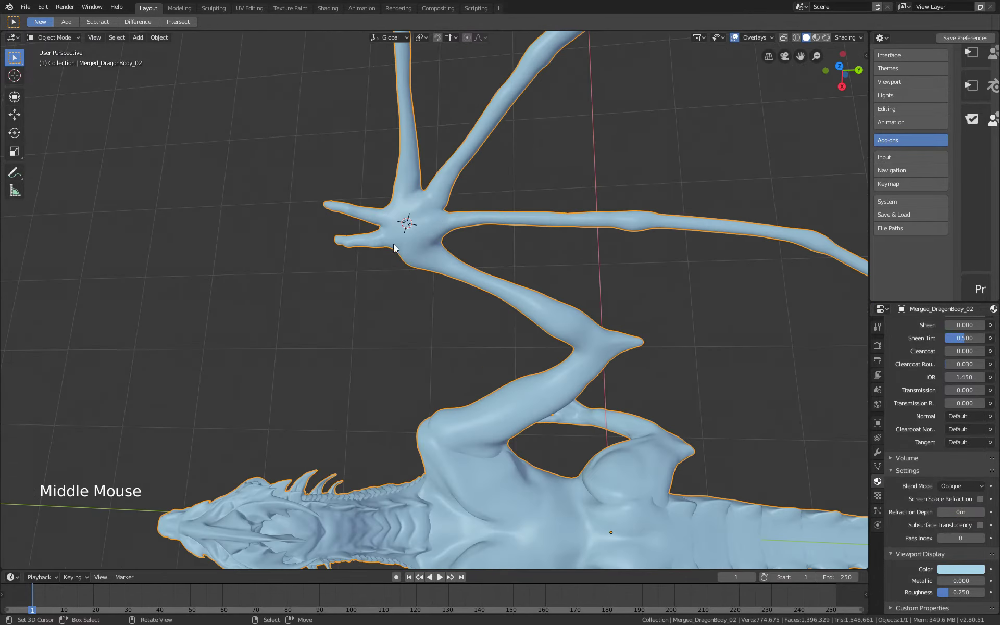
pyautogui.middleClick(434, 256)
# Add a plane at the wing joint with a new material shown red in the viewport.
pyautogui.press('shift+a')
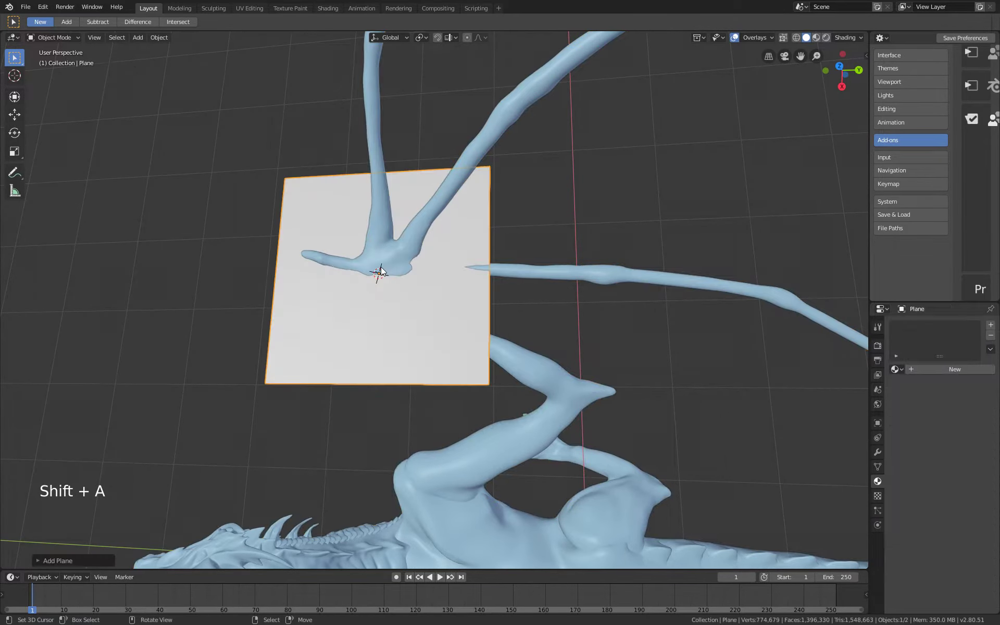
pyautogui.middleClick(384, 272)
pyautogui.press('Tab')
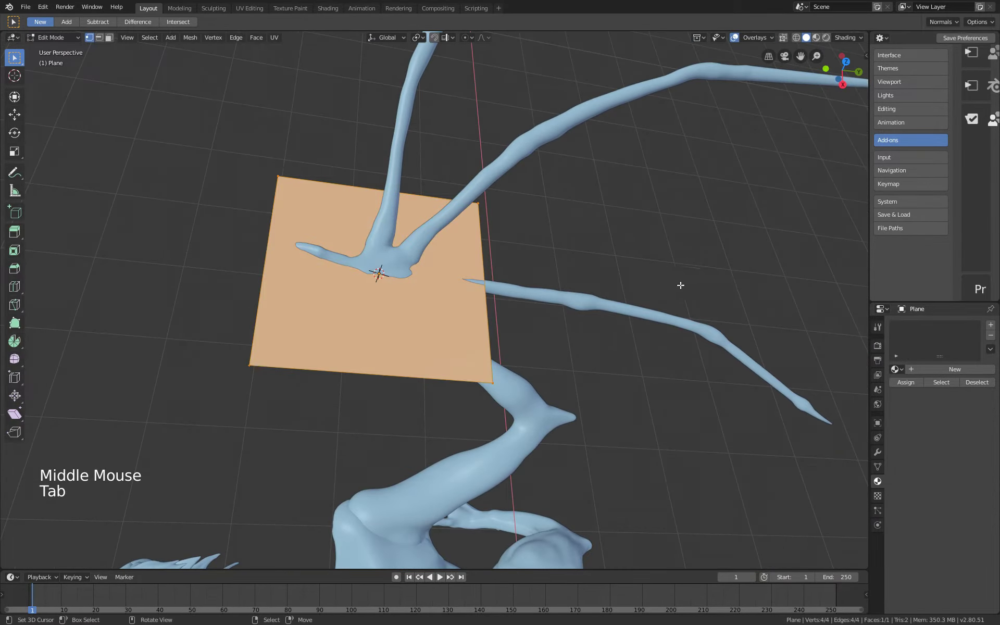
pyautogui.press('Tab')
pyautogui.click(919, 370)
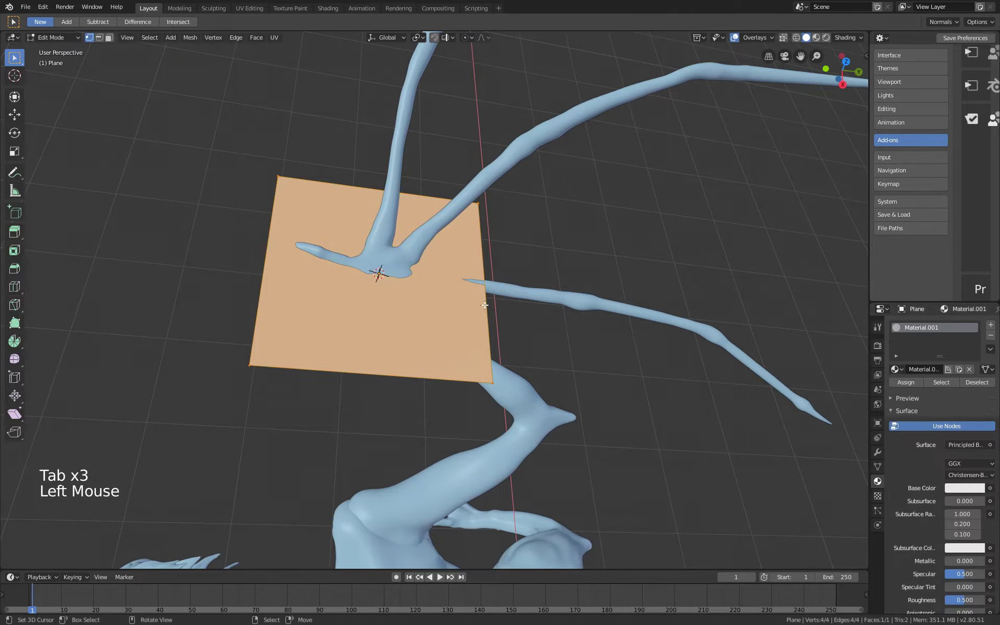
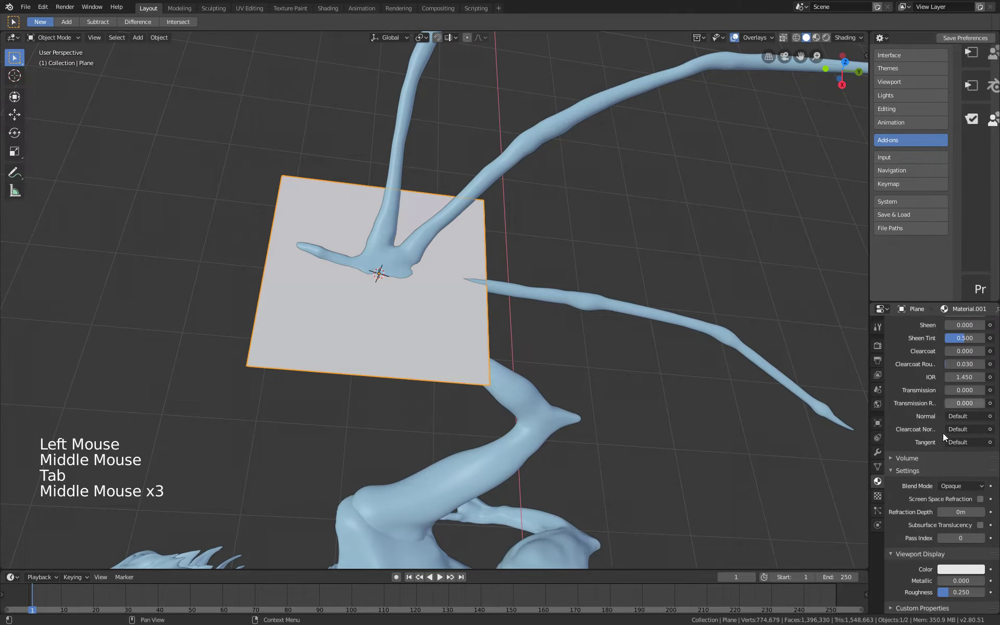
pyautogui.middleClick(951, 548)
pyautogui.click(948, 568)
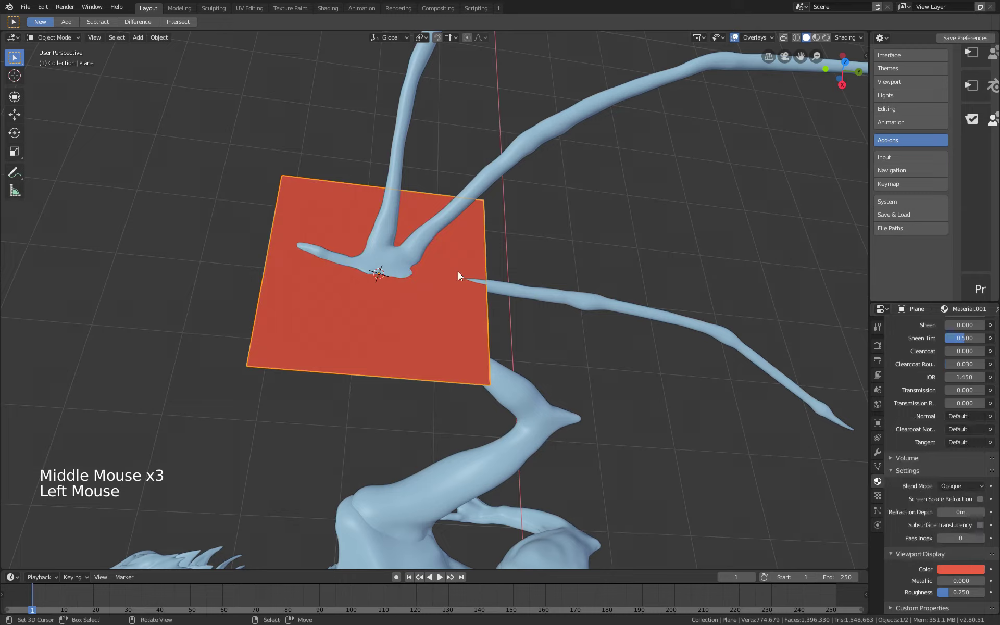
# Pull one corner of the plane in toward a finger bone along a single axis.
pyautogui.middleClick(476, 293)
pyautogui.middleClick(523, 253)
pyautogui.press('Tab')
pyautogui.middleClick(467, 230)
pyautogui.rightClick(444, 278)
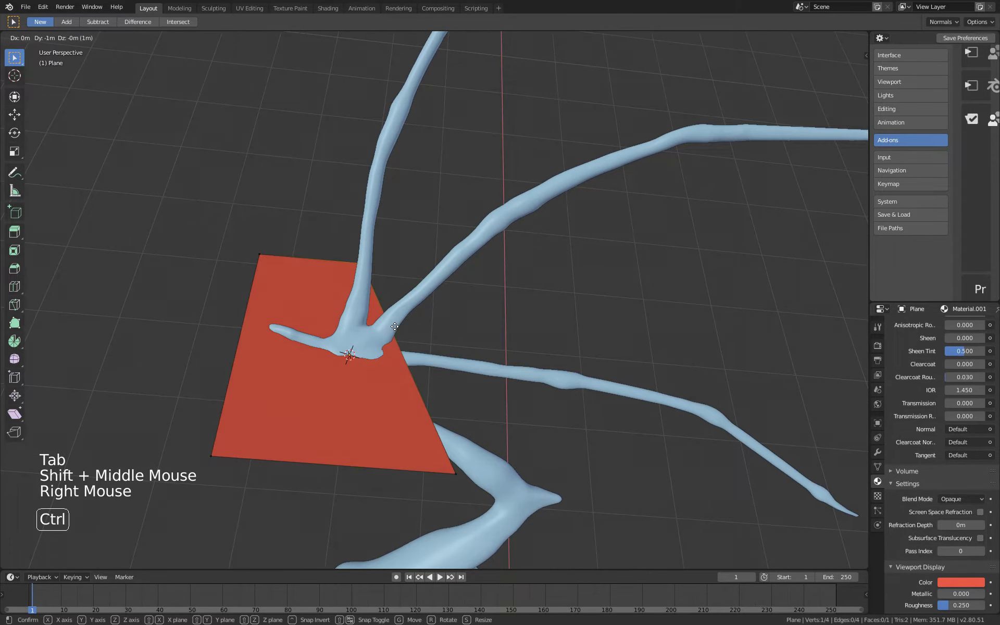
pyautogui.rightClick(476, 322)
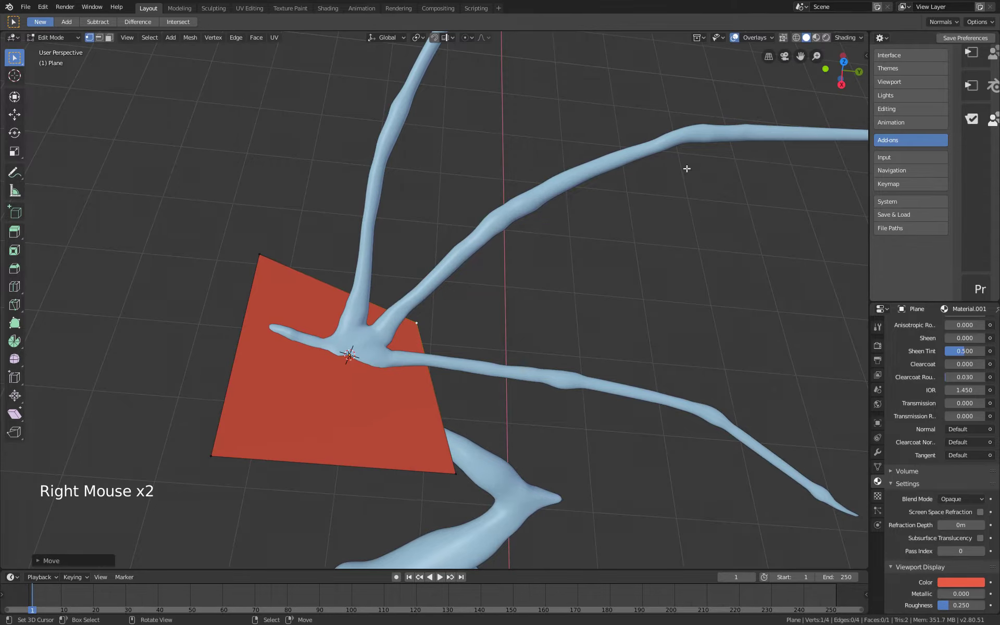
pyautogui.press('Tab')
pyautogui.press('Tab')
pyautogui.middleClick(720, 62)
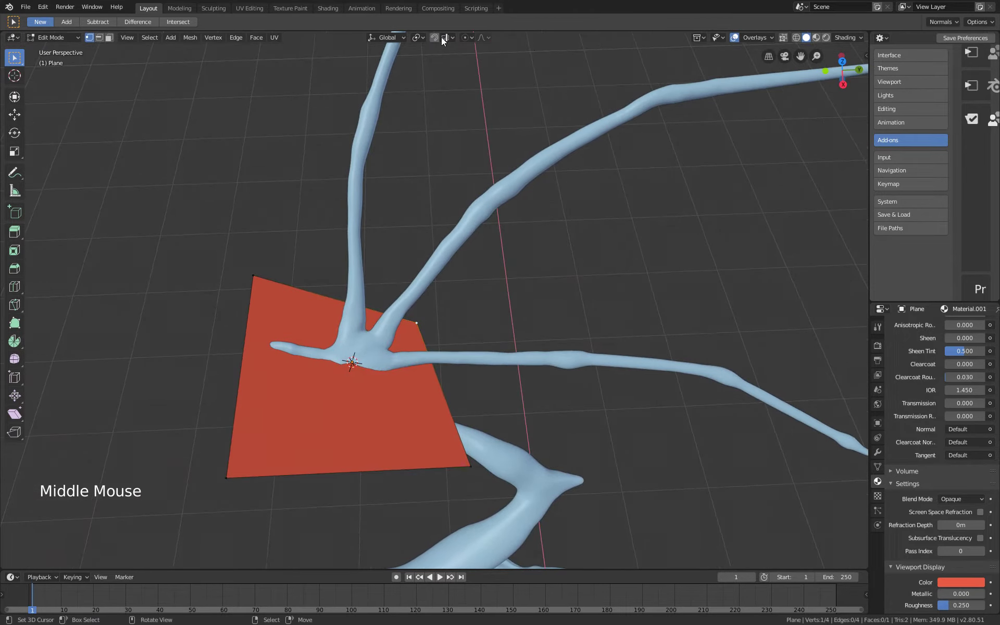
# Enable surface snapping and drag the plane's corners onto the finger bones and wing joint.
pyautogui.doubleClick(450, 38)
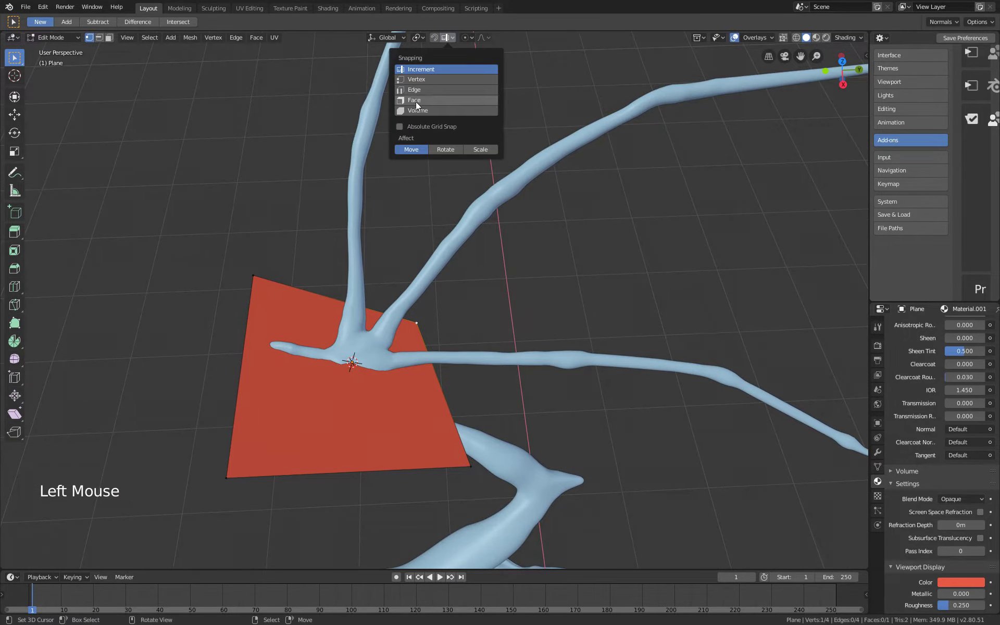
pyautogui.click(449, 253)
pyautogui.rightClick(405, 306)
pyautogui.rightClick(405, 303)
pyautogui.rightClick(402, 310)
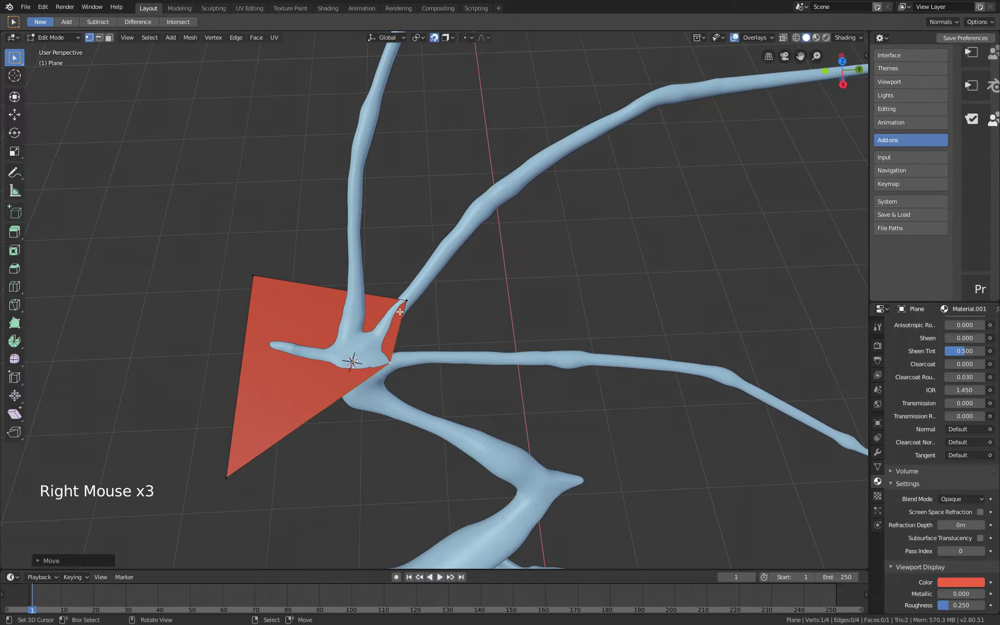
pyautogui.rightClick(403, 303)
pyautogui.rightClick(268, 287)
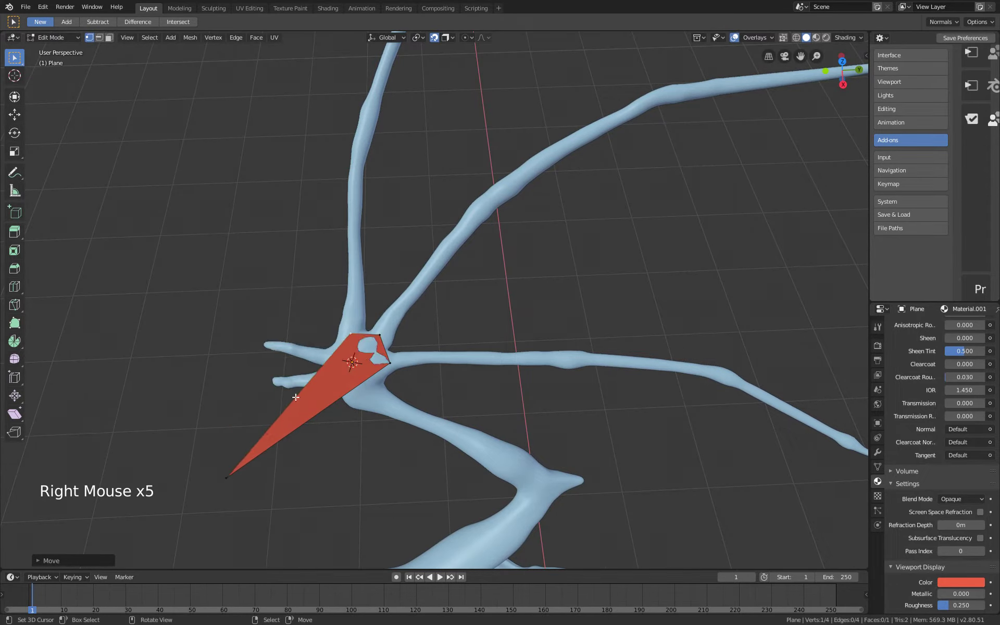
# Extrude a chain of vertices along the lower finger bone toward its tip.
pyautogui.rightClick(390, 365)
pyautogui.click(458, 357)
pyautogui.click(538, 358)
pyautogui.rightClick(558, 354)
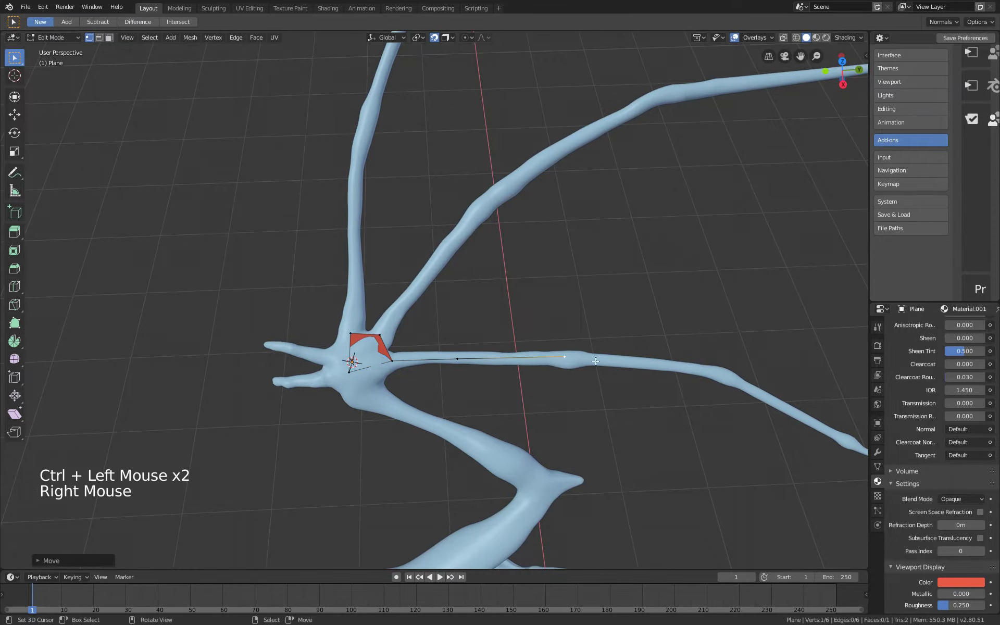
pyautogui.click(726, 370)
pyautogui.middleClick(744, 343)
pyautogui.middleClick(755, 340)
pyautogui.click(606, 380)
pyautogui.middleClick(554, 323)
# Extrude vertices along the upper finger bone and select the end vertices of both chains.
pyautogui.rightClick(190, 363)
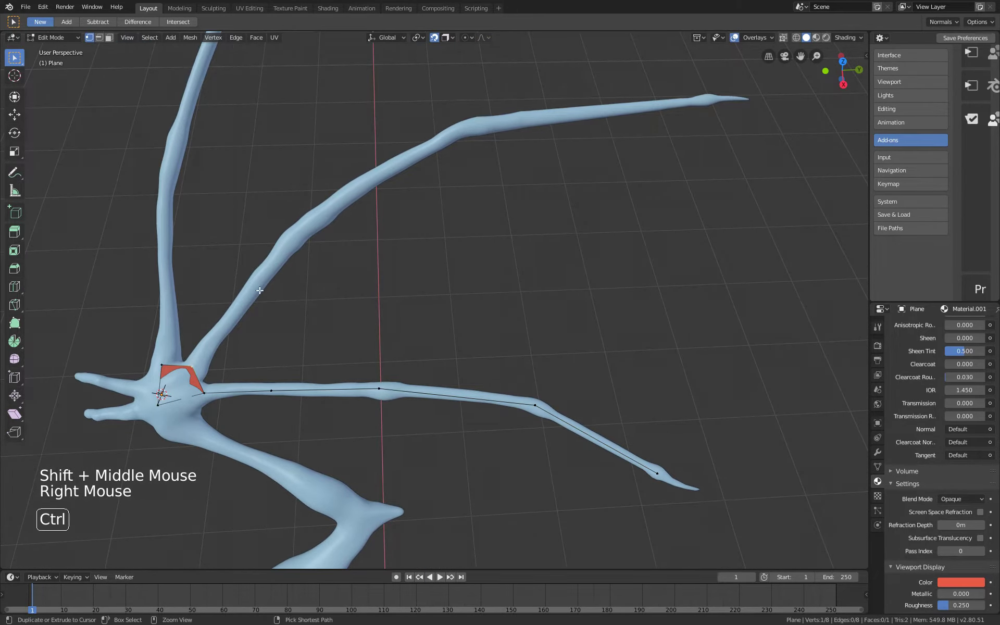
pyautogui.click(235, 302)
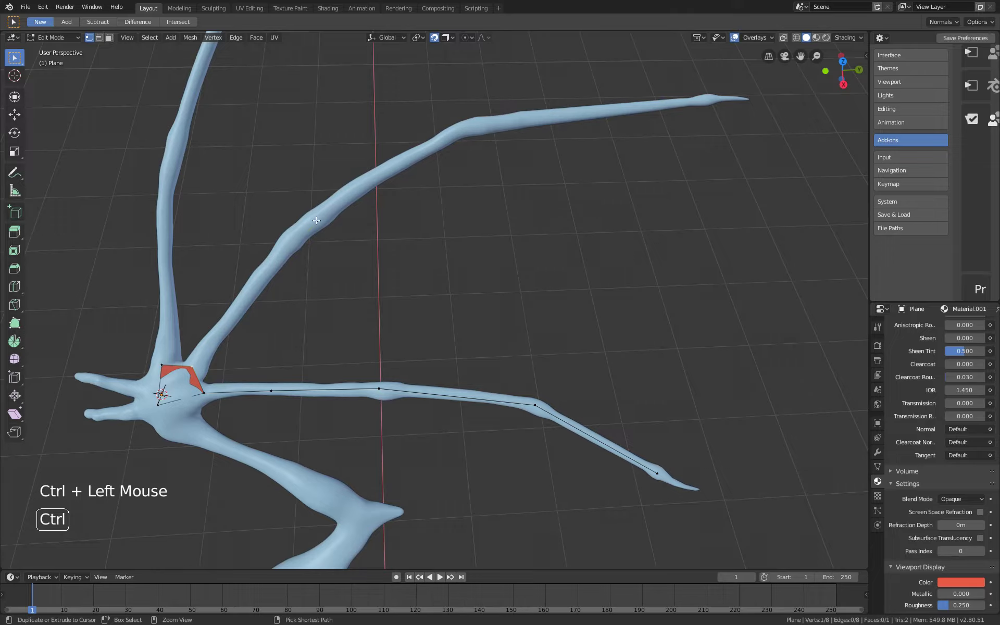
pyautogui.click(320, 215)
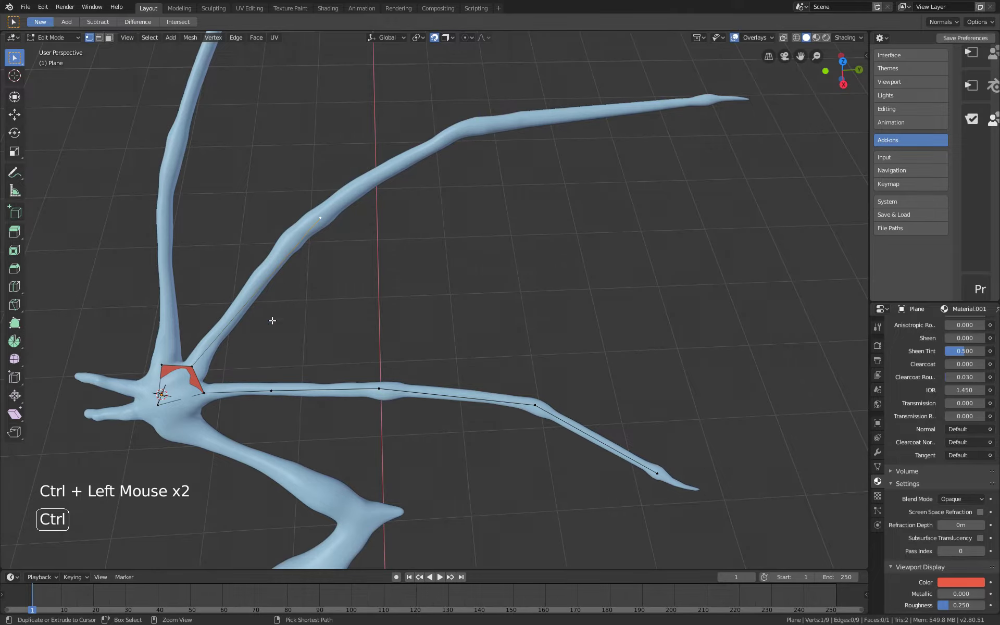
pyautogui.rightClick(307, 227)
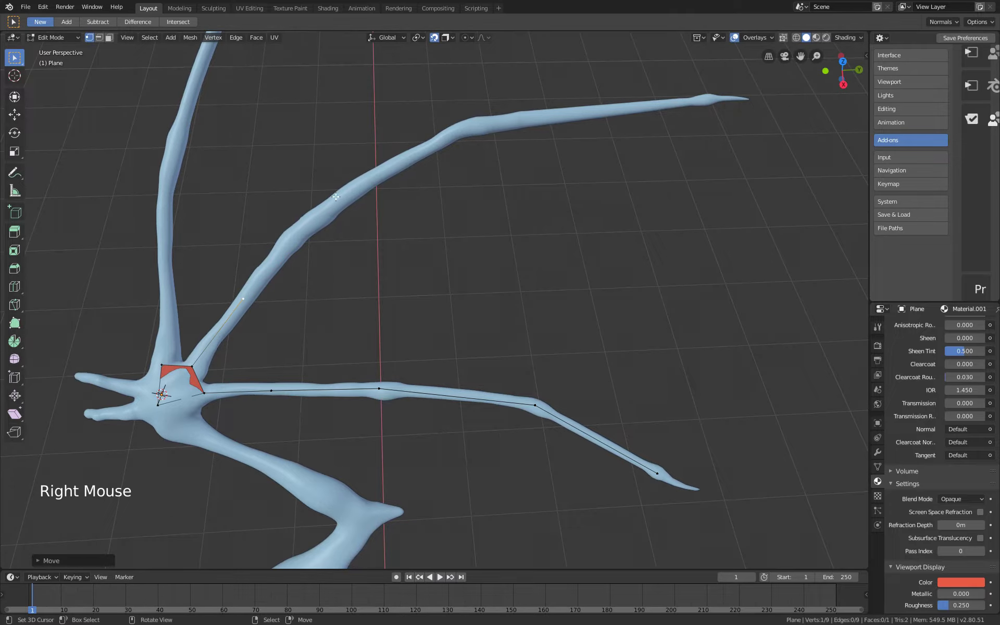
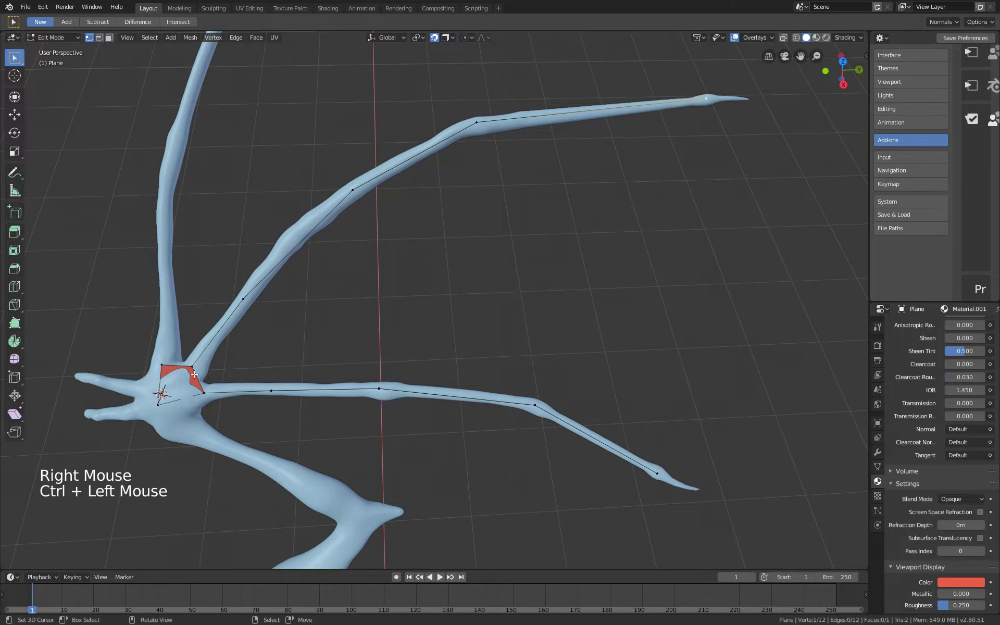
pyautogui.rightClick(193, 364)
pyautogui.rightClick(203, 394)
pyautogui.rightClick(192, 364)
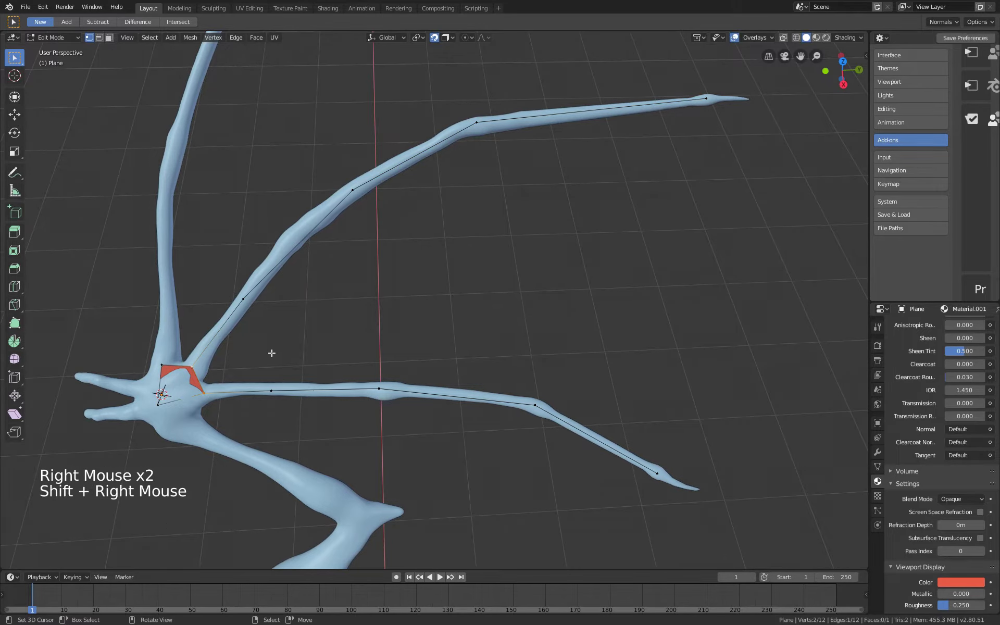
# Fill faces between the two vertex chains to form the membrane.
pyautogui.press('f')
pyautogui.press('f')
pyautogui.press('f')
pyautogui.middleClick(162, 395)
# Cut centred edge loops across the membrane to split it into strips.
pyautogui.press('ctrl+r')
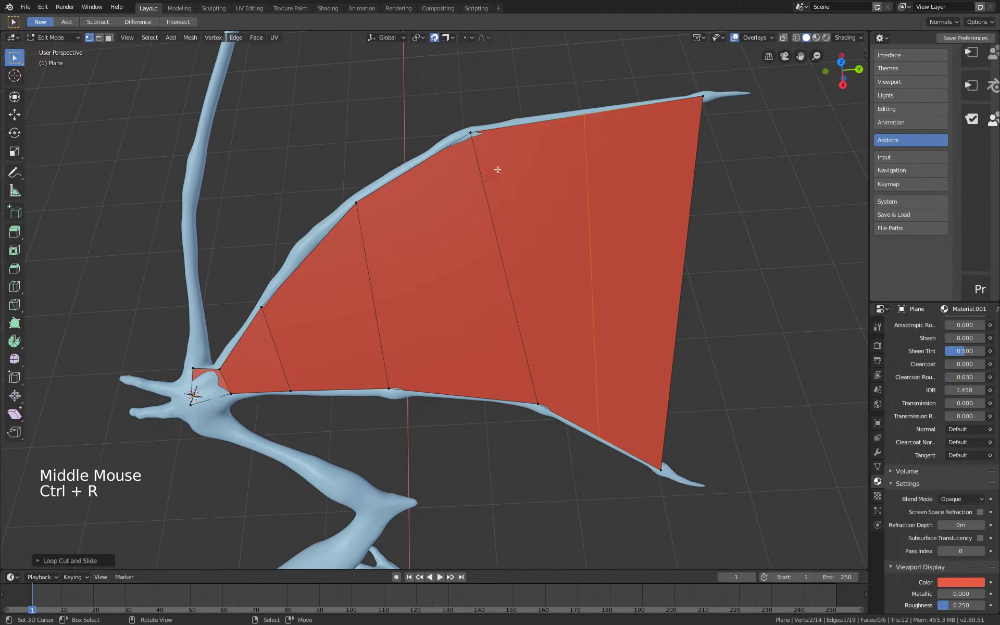
pyautogui.press('ctrl+r')
pyautogui.press('ctrl+r')
pyautogui.press('ctrl+r')
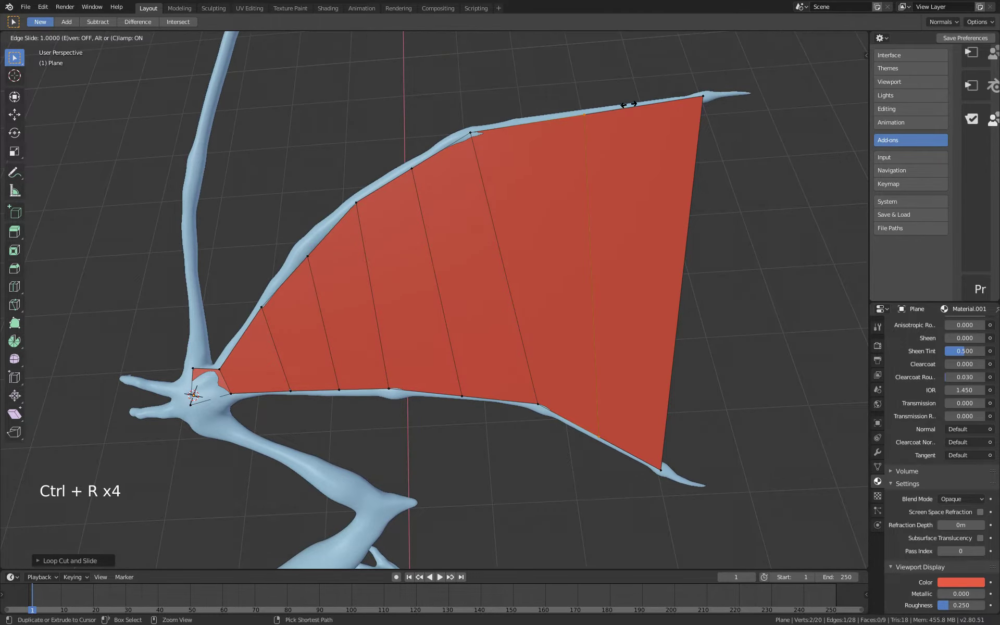
pyautogui.rightClick(637, 135)
pyautogui.press('ctrl+z')
pyautogui.press('ctrl+z')
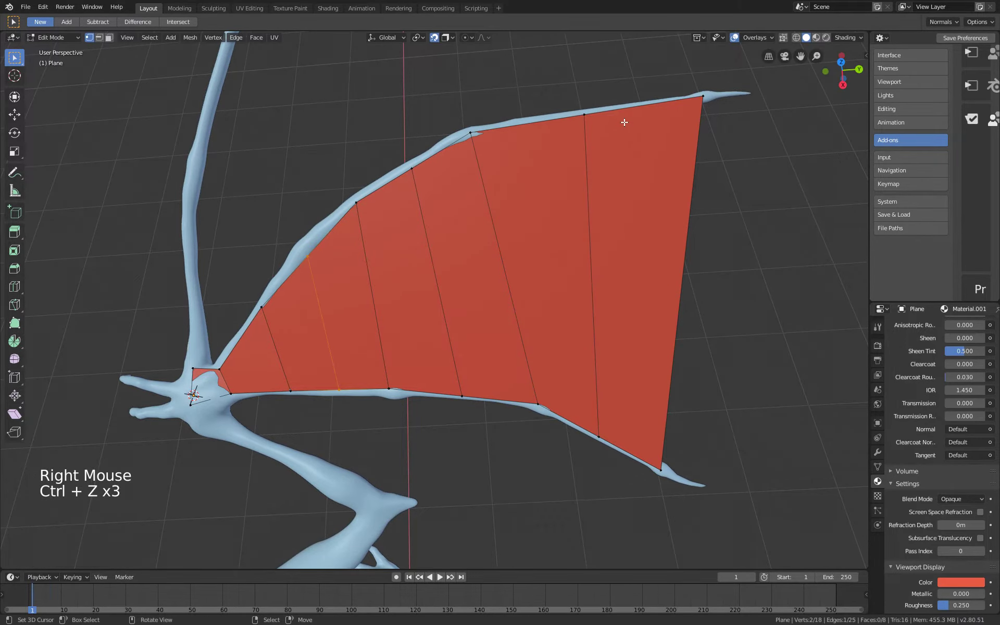
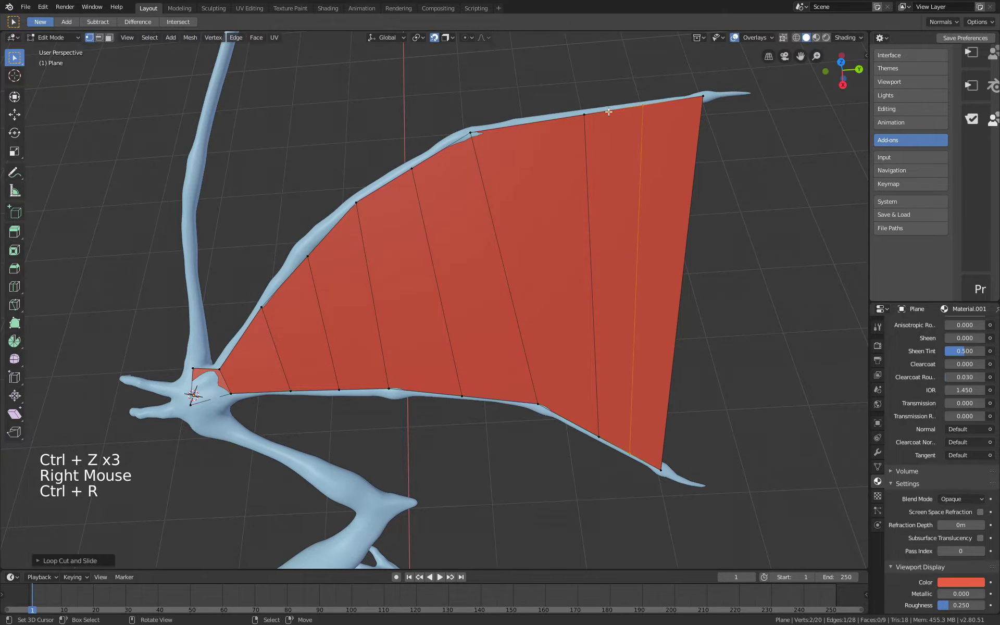
pyautogui.press('ctrl+r')
# Move the membrane's upper and lower edge vertices onto the finger bones.
pyautogui.rightClick(530, 116)
pyautogui.rightClick(591, 107)
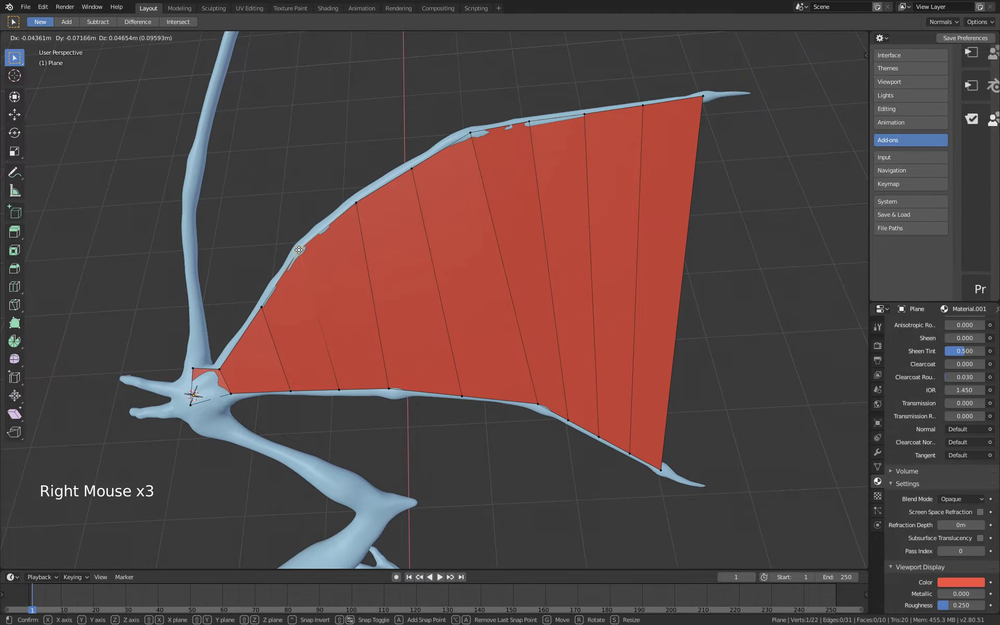
pyautogui.rightClick(351, 196)
pyautogui.rightClick(359, 387)
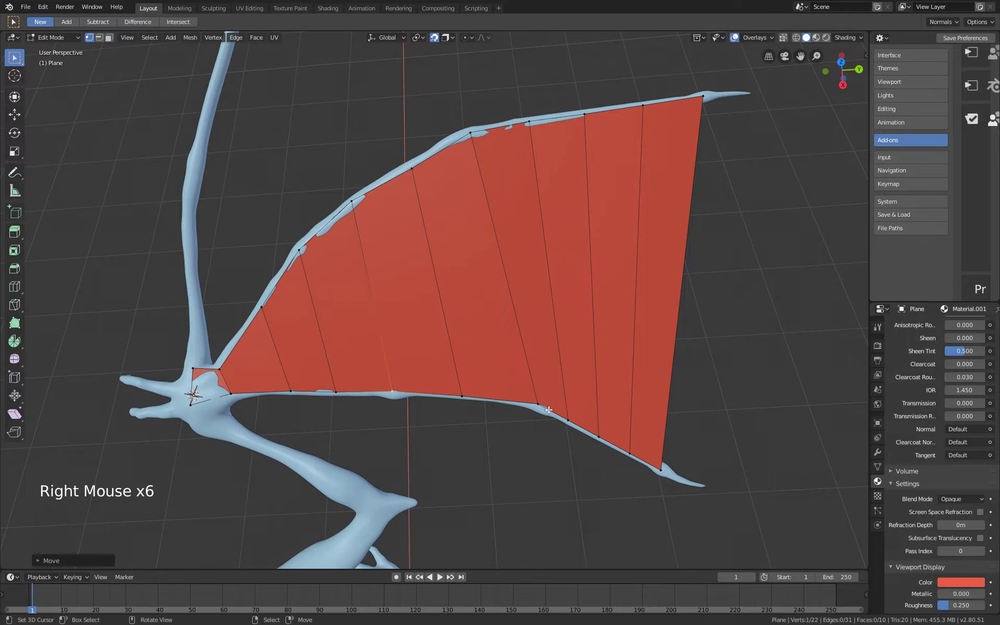
pyautogui.rightClick(532, 399)
pyautogui.rightClick(615, 440)
pyautogui.press('w')
pyautogui.press('w')
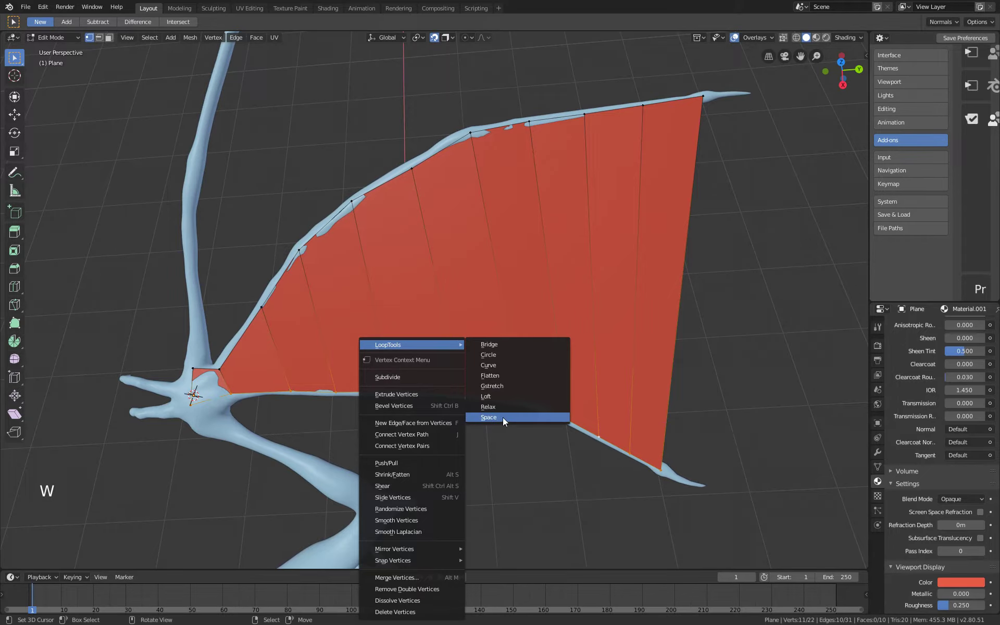
# Space the selected edge vertices evenly with LoopTools and view the mesh as wireframe.
pyautogui.rightClick(311, 244)
pyautogui.press('c')
pyautogui.press('w')
pyautogui.middleClick(462, 233)
pyautogui.press('z')
# Pick another upper-edge vertex to settle onto the upper finger bone.
pyautogui.middleClick(472, 244)
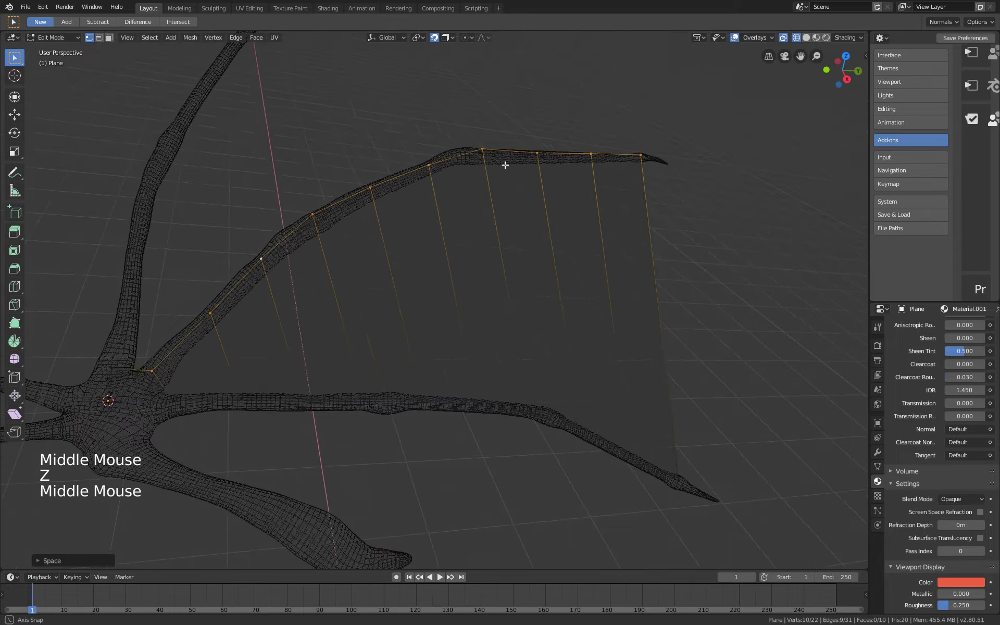
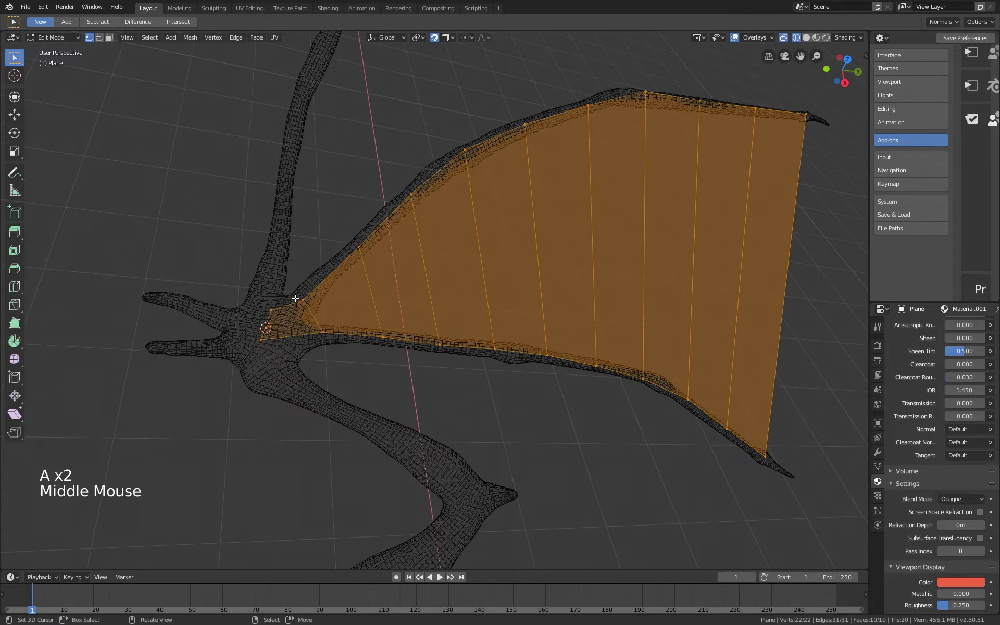
pyautogui.middleClick(641, 149)
pyautogui.middleClick(654, 127)
pyautogui.rightClick(504, 153)
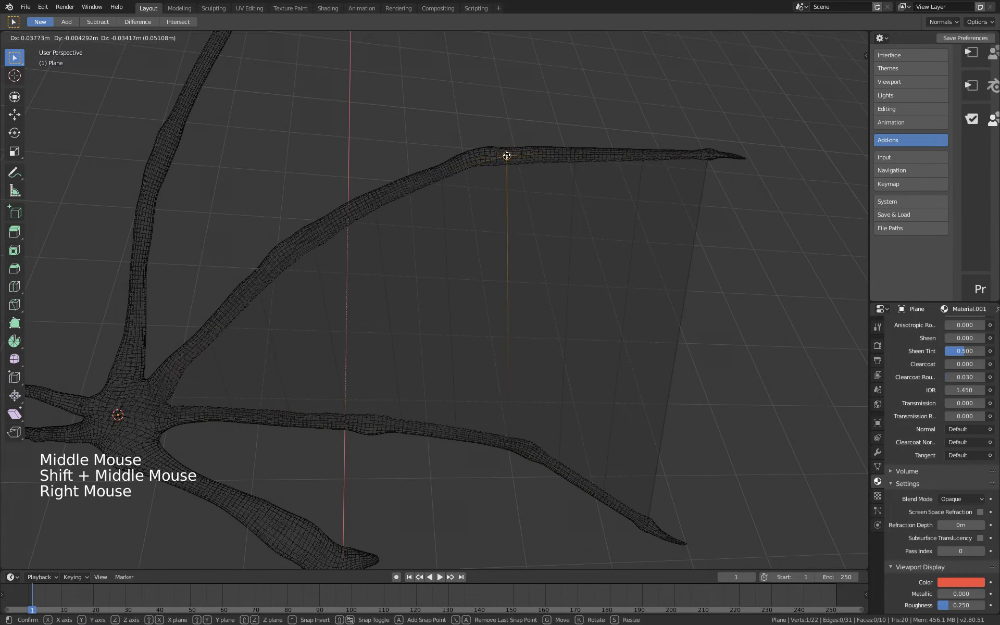
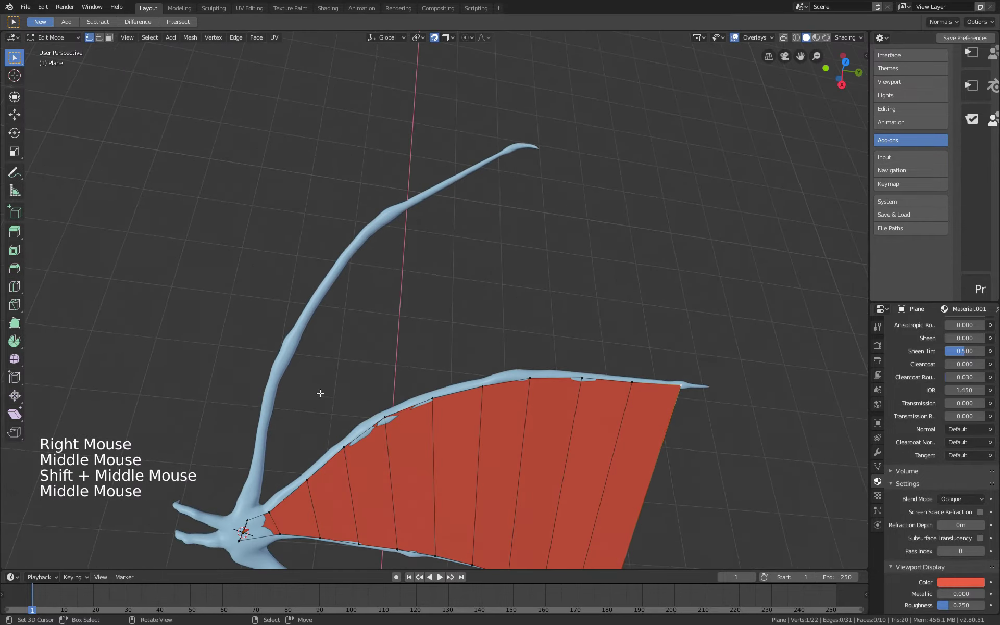
# Pin the membrane's inner corner vertex at the wrist.
pyautogui.middleClick(260, 440)
pyautogui.rightClick(377, 403)
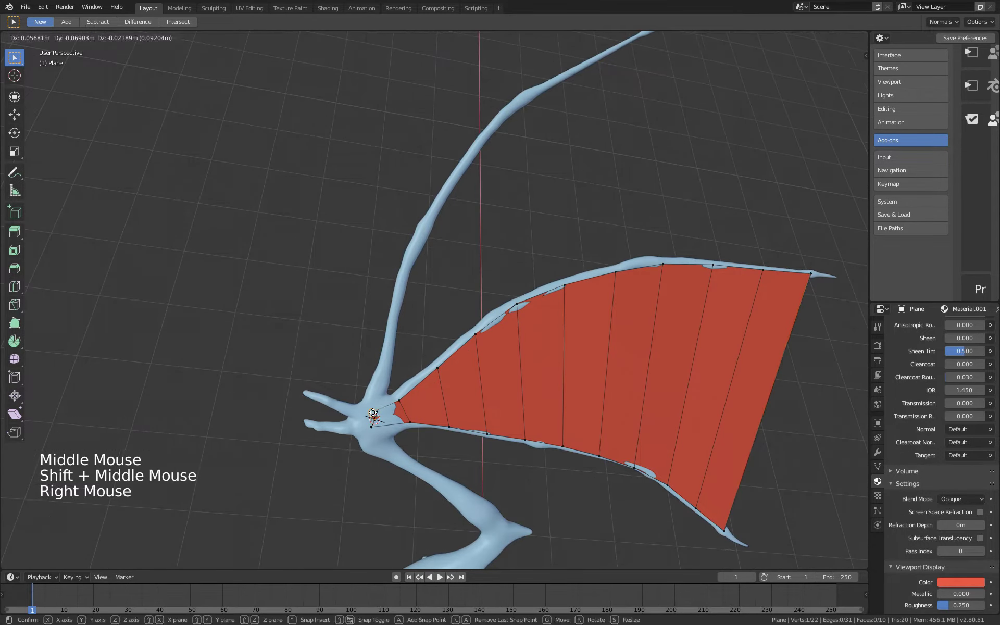
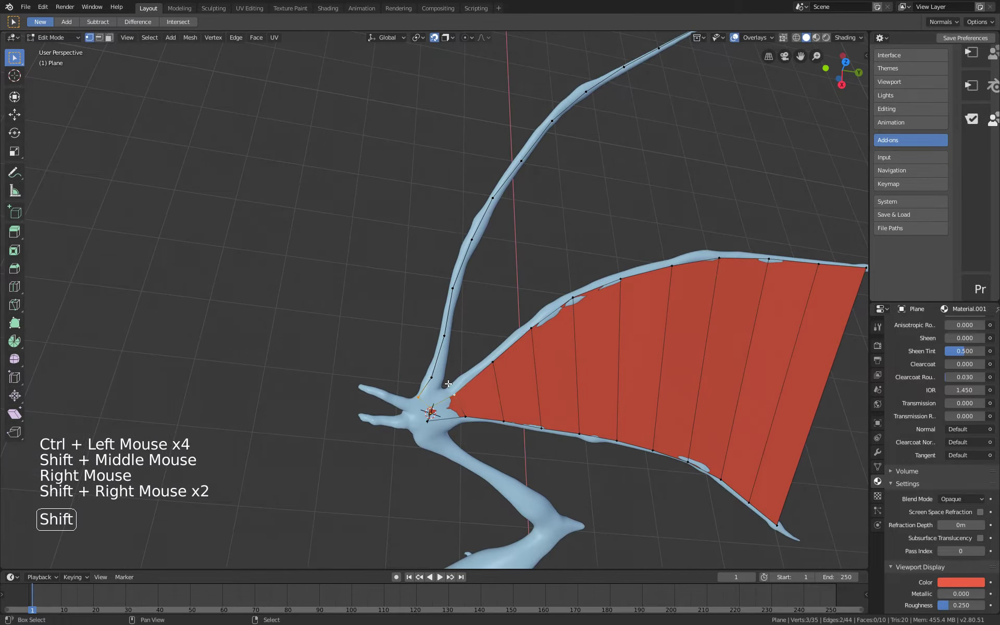
pyautogui.press('f')
# Build vertices along the next finger bone and fill faces for a second membrane panel.
pyautogui.rightClick(431, 377)
pyautogui.rightClick(453, 390)
pyautogui.press('f')
pyautogui.press('f')
pyautogui.press('f')
pyautogui.press('f')
pyautogui.press('f')
pyautogui.press('f')
pyautogui.middleClick(679, 211)
pyautogui.press('f')
# Fill the panel up to the next finger and fit its corner vertices onto the bone.
pyautogui.rightClick(405, 154)
pyautogui.press('f')
pyautogui.rightClick(444, 75)
pyautogui.press('x')
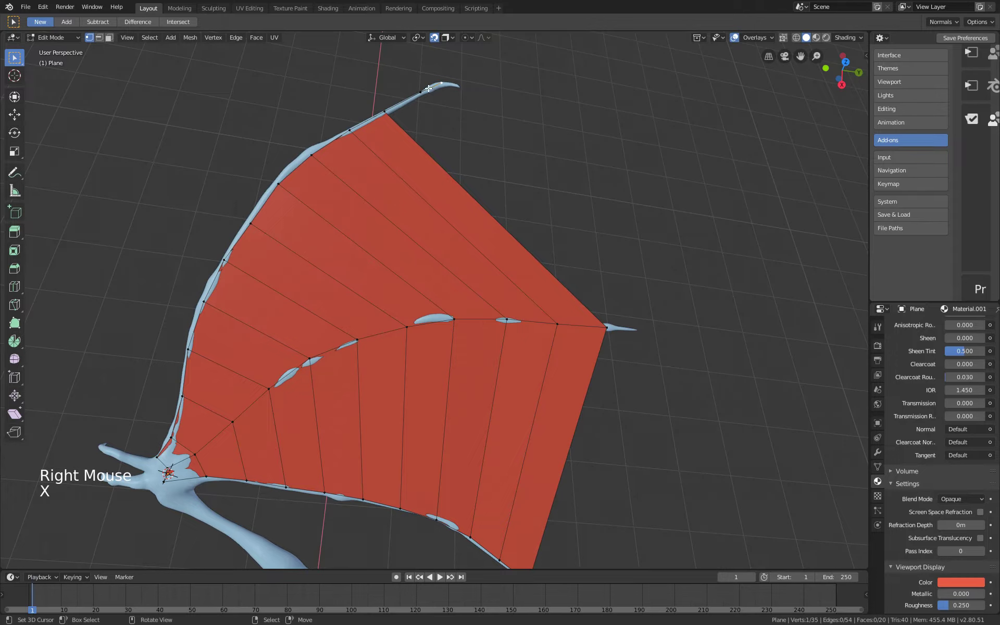
pyautogui.rightClick(424, 89)
pyautogui.press('x')
pyautogui.press('x')
pyautogui.rightClick(392, 106)
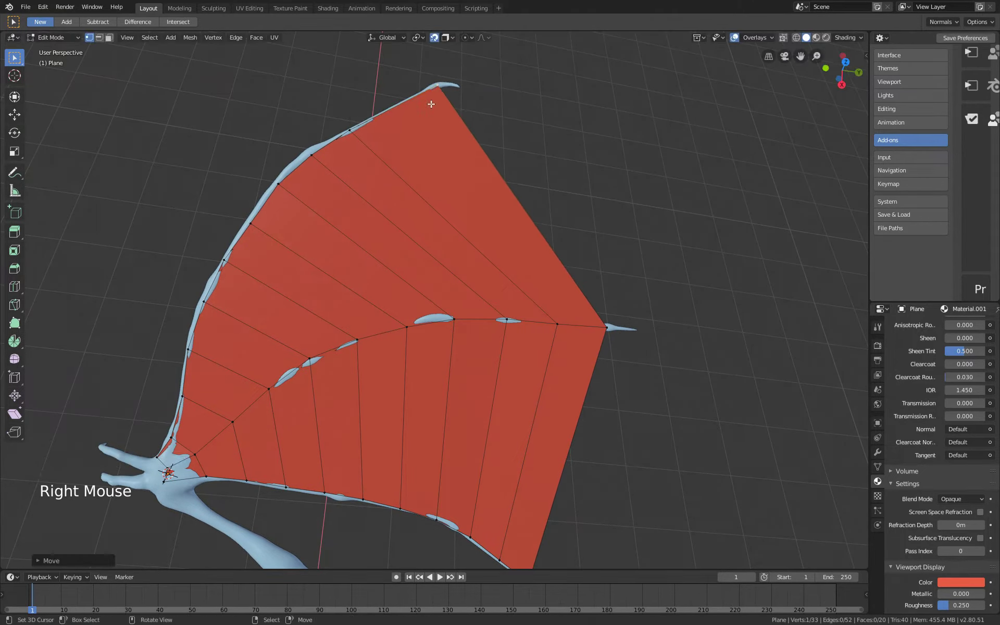
pyautogui.rightClick(387, 109)
pyautogui.press('w')
# Select the middle-finger edge vertices and inspect both panels from around the forearm.
pyautogui.middleClick(292, 257)
pyautogui.middleClick(362, 288)
pyautogui.middleClick(526, 278)
pyautogui.rightClick(325, 315)
pyautogui.rightClick(392, 325)
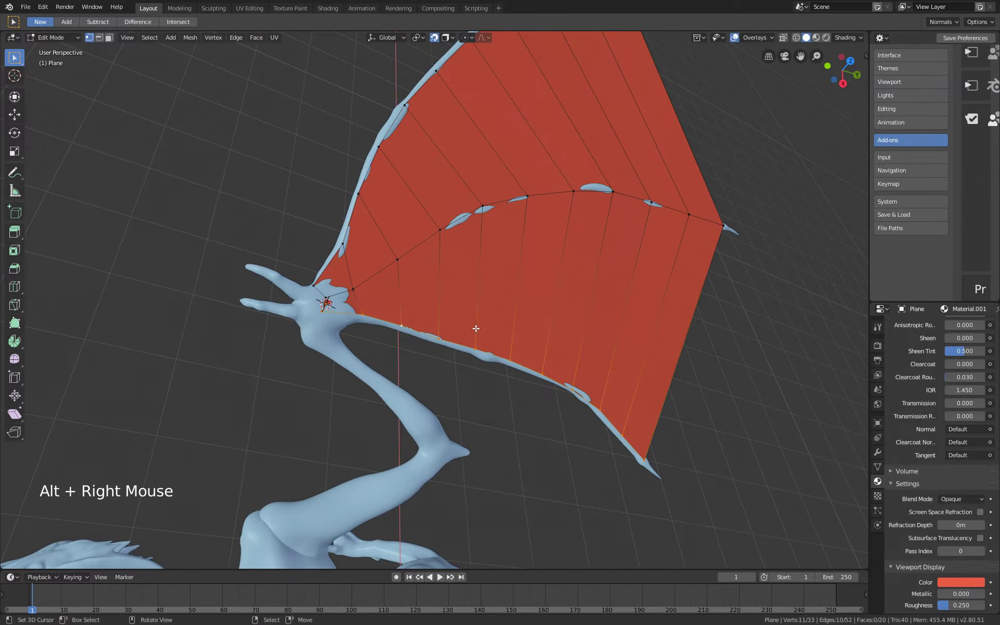
pyautogui.middleClick(534, 366)
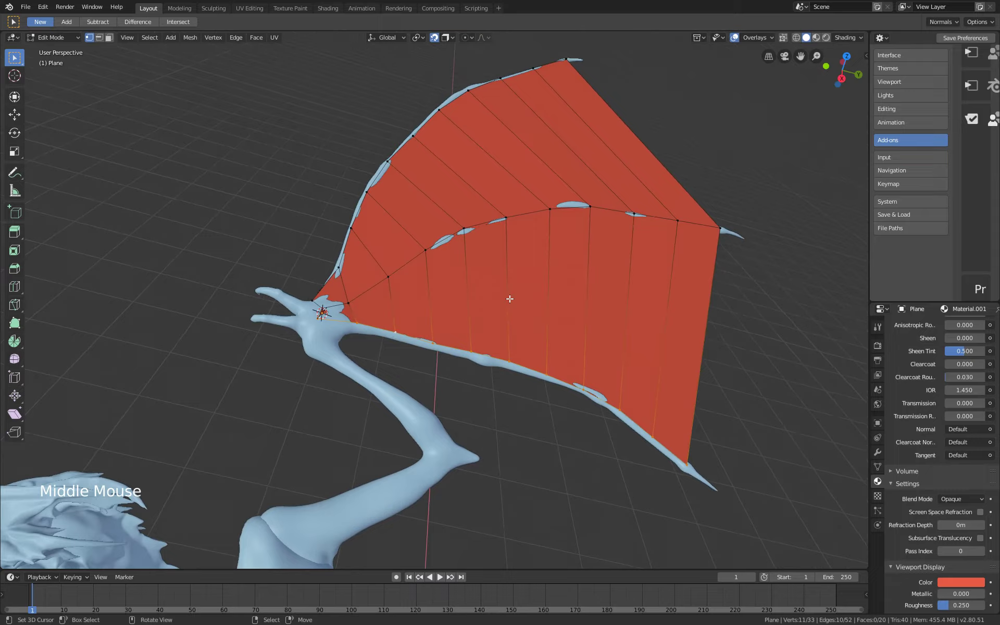
pyautogui.middleClick(522, 306)
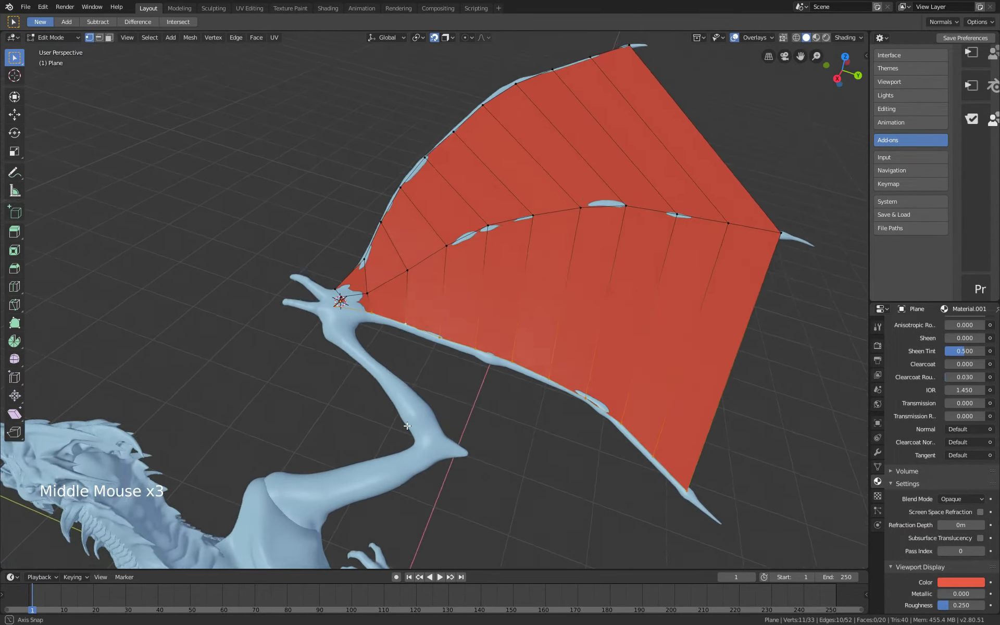
pyautogui.middleClick(512, 433)
pyautogui.middleClick(456, 321)
pyautogui.middleClick(466, 317)
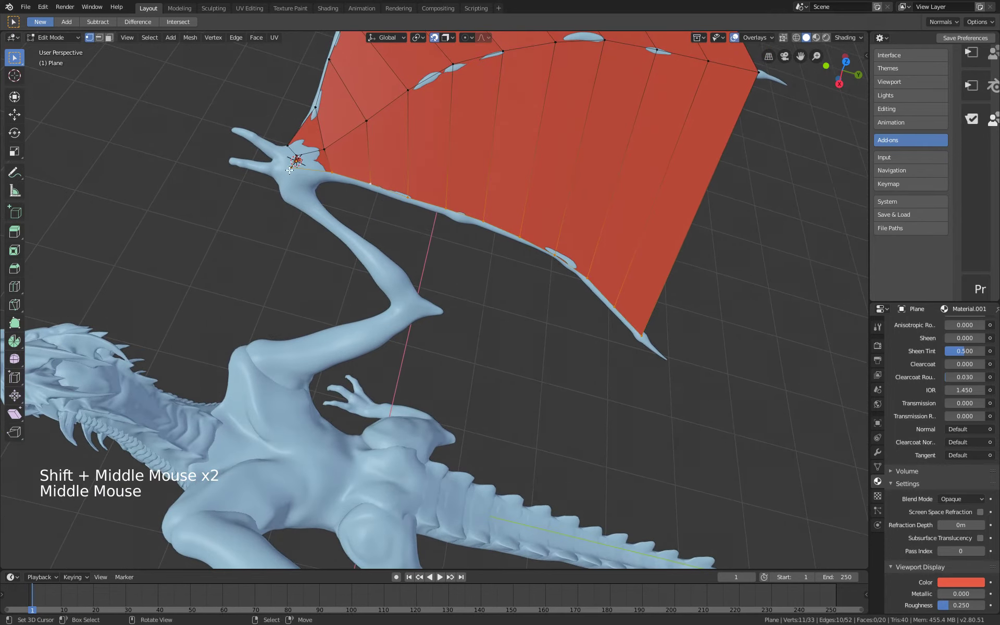
# Extrude a vertex chain from the wrist down the forearm bone to its elbow end.
pyautogui.rightClick(290, 164)
pyautogui.rightClick(334, 169)
pyautogui.rightClick(410, 195)
pyautogui.rightClick(452, 207)
pyautogui.rightClick(521, 237)
pyautogui.rightClick(295, 168)
pyautogui.click(286, 181)
pyautogui.click(318, 206)
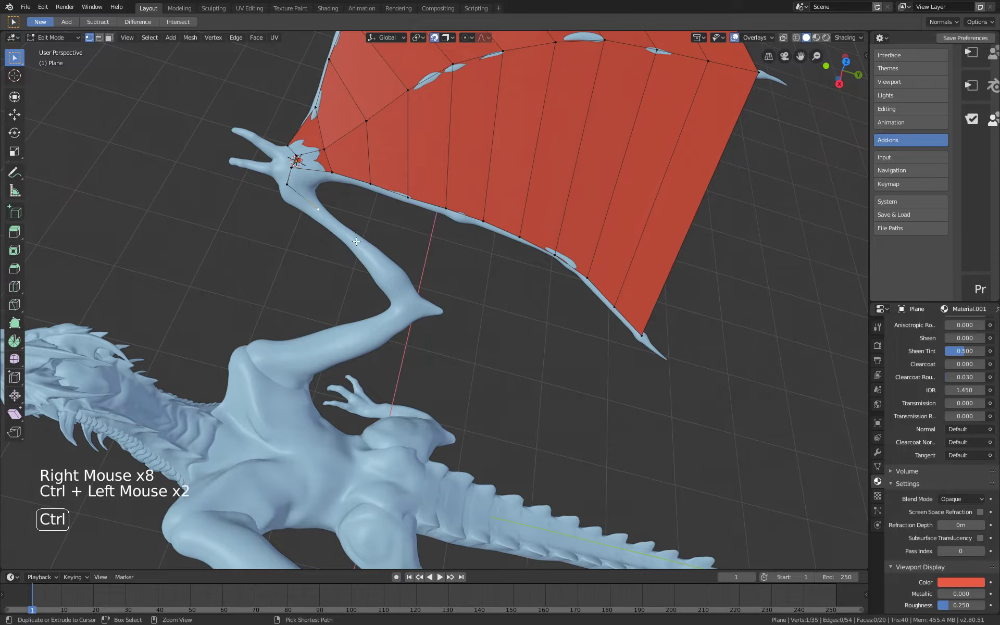
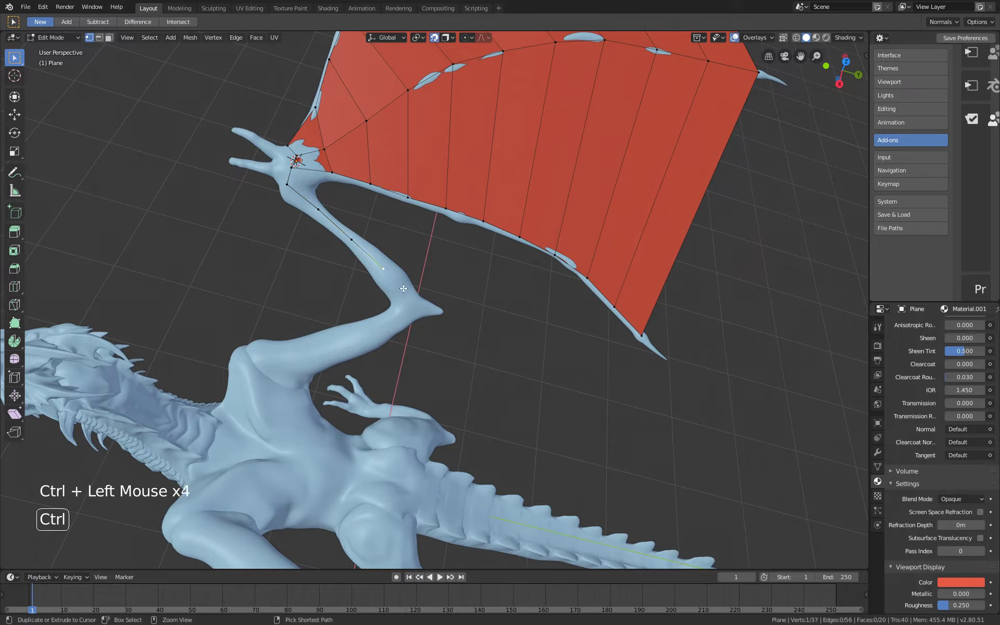
pyautogui.click(403, 291)
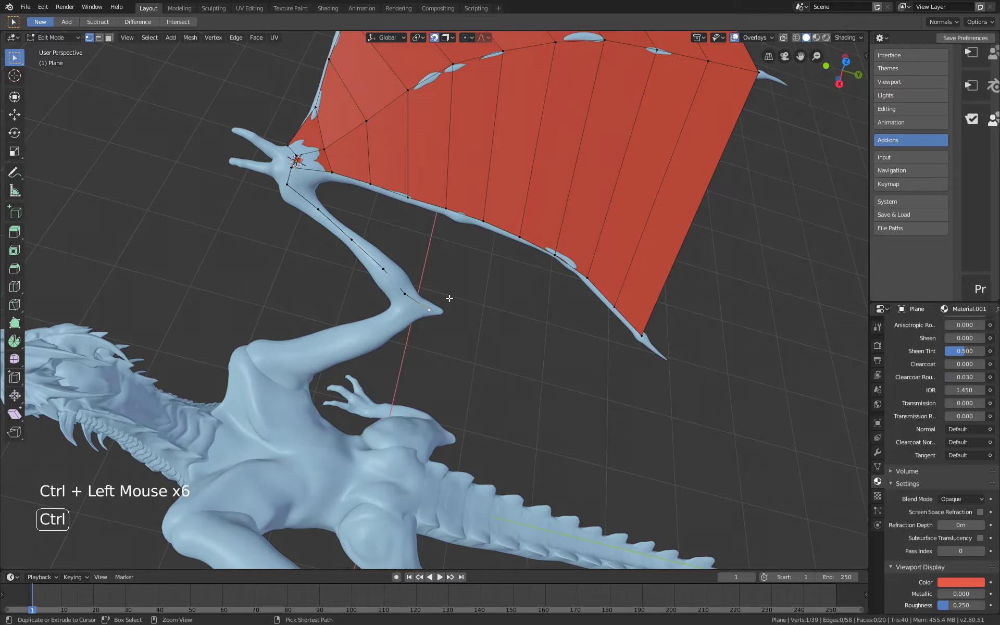
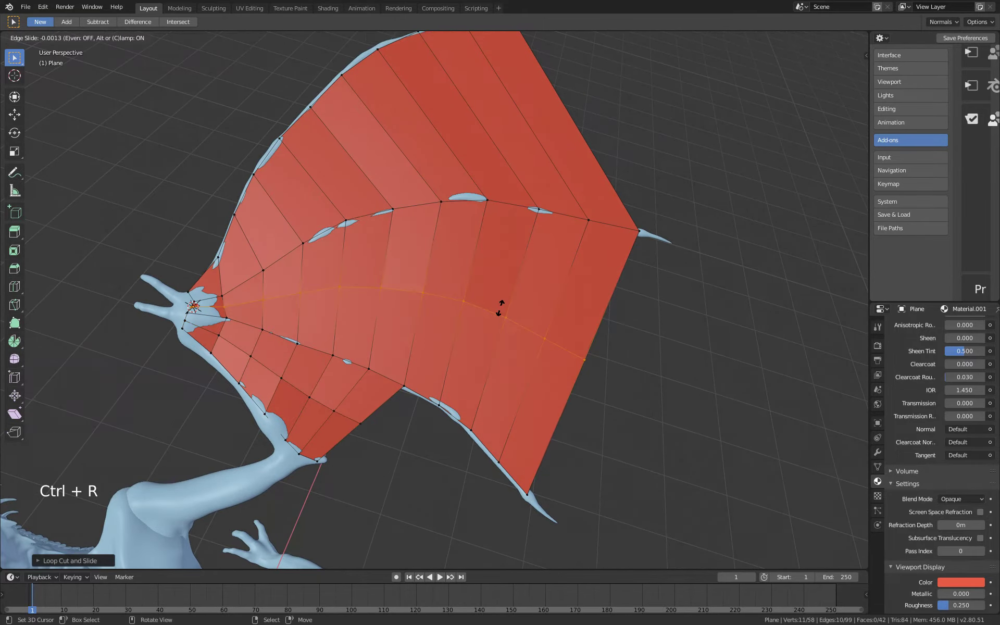
# Grab and curve the new membrane edge loop so it follows the finger bone toward the forearm.
pyautogui.middleClick(607, 351)
pyautogui.press('g')
pyautogui.middleClick(511, 332)
pyautogui.press('ctrl+Tab')
pyautogui.press('ctrl+Tab')
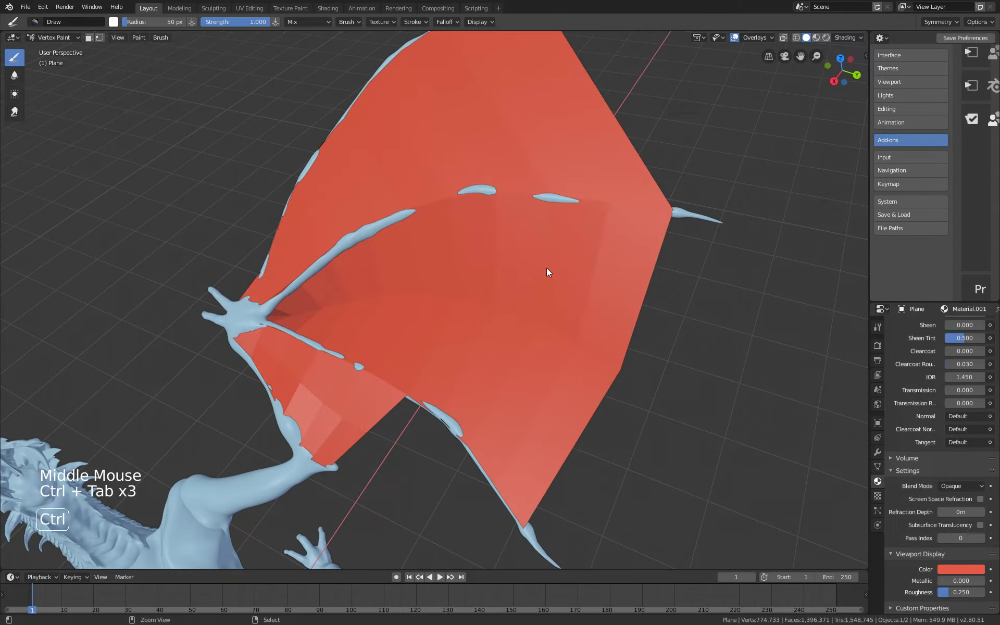
pyautogui.press('2')
pyautogui.rightClick(435, 314)
pyautogui.press('Tab')
pyautogui.middleClick(412, 310)
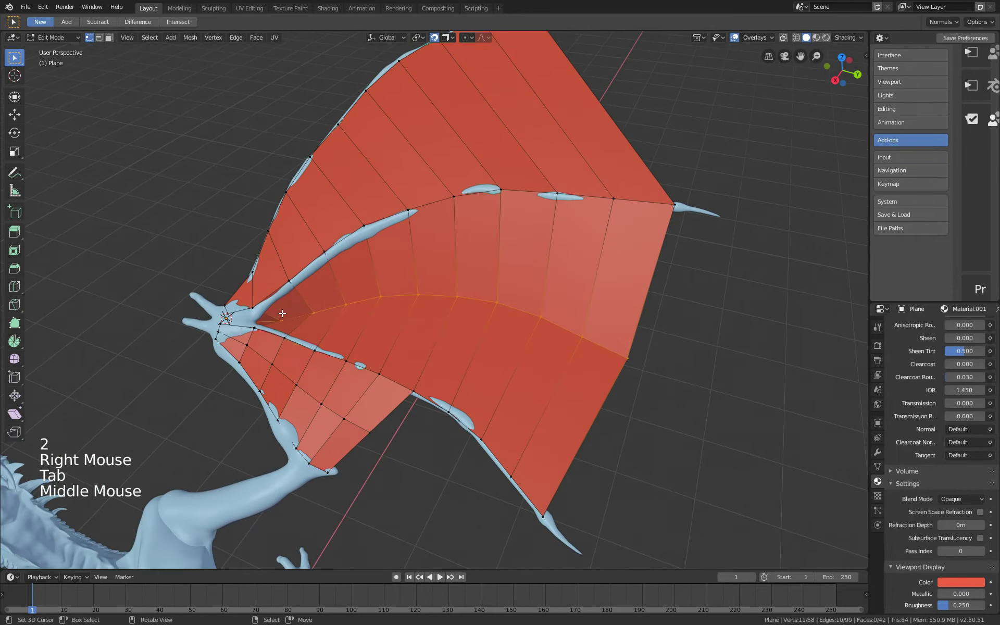
# Select the membrane loop vertices and smooth them with proportional editing enabled.
pyautogui.rightClick(260, 316)
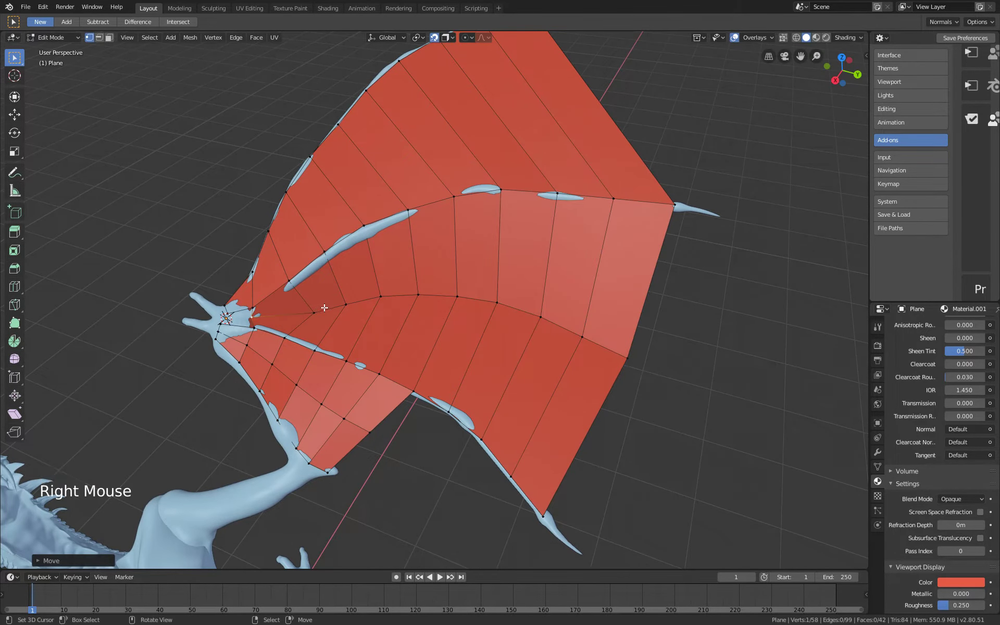
pyautogui.rightClick(336, 303)
pyautogui.rightClick(251, 315)
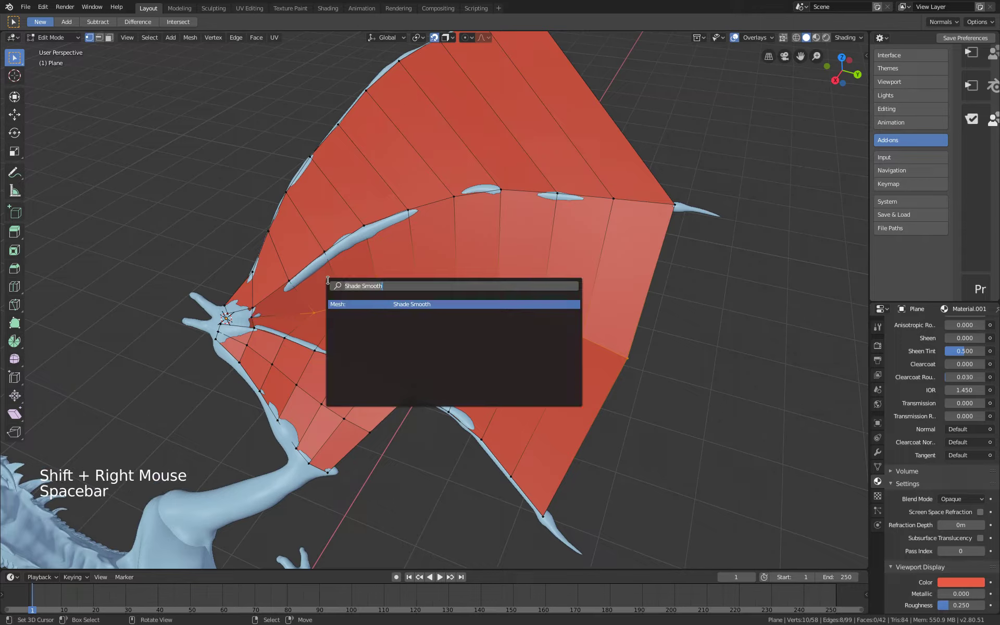
pyautogui.press('o')
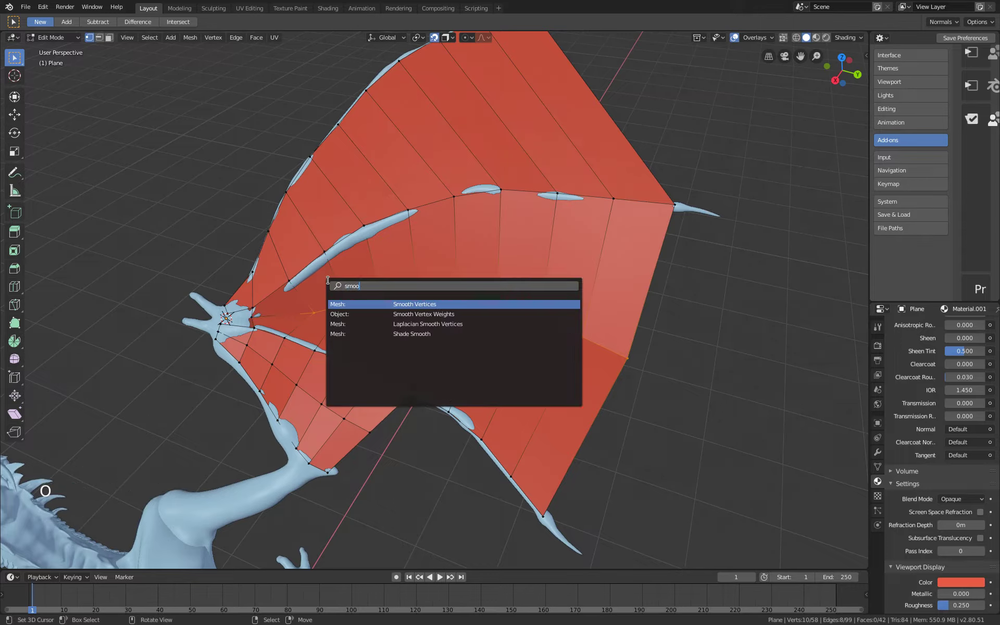
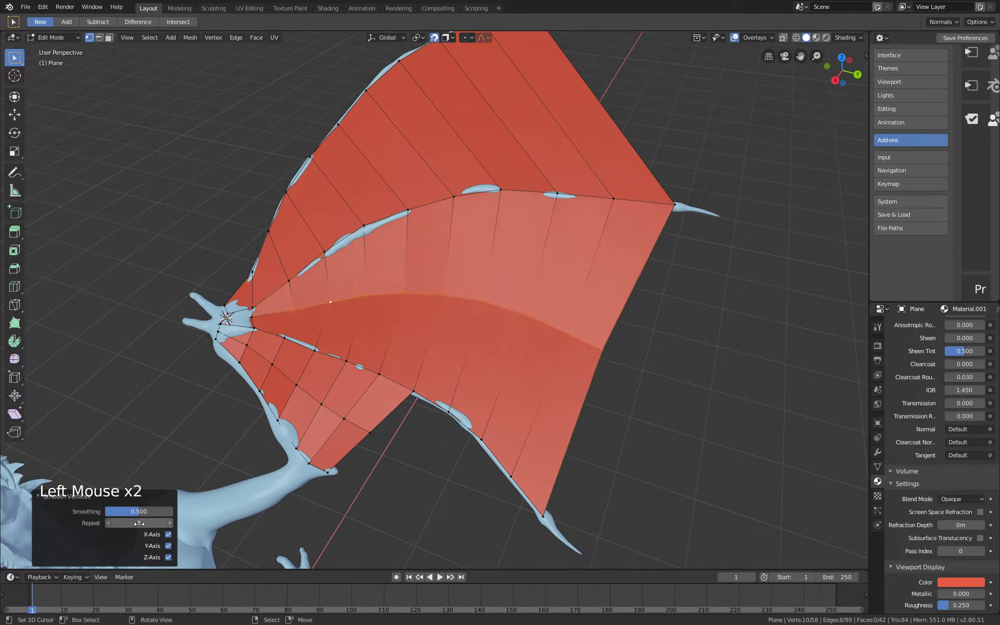
pyautogui.middleClick(391, 416)
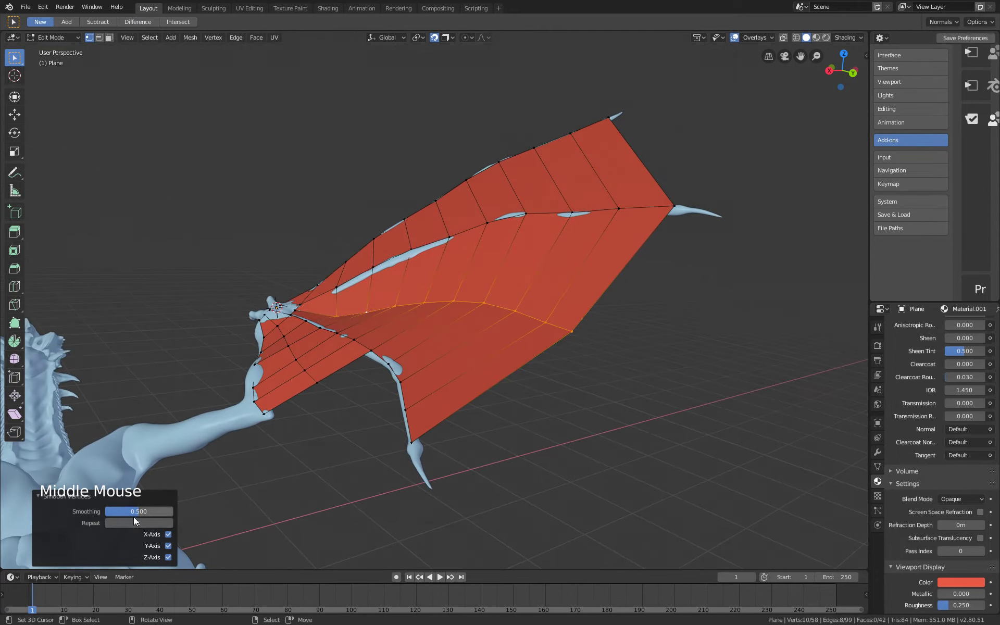
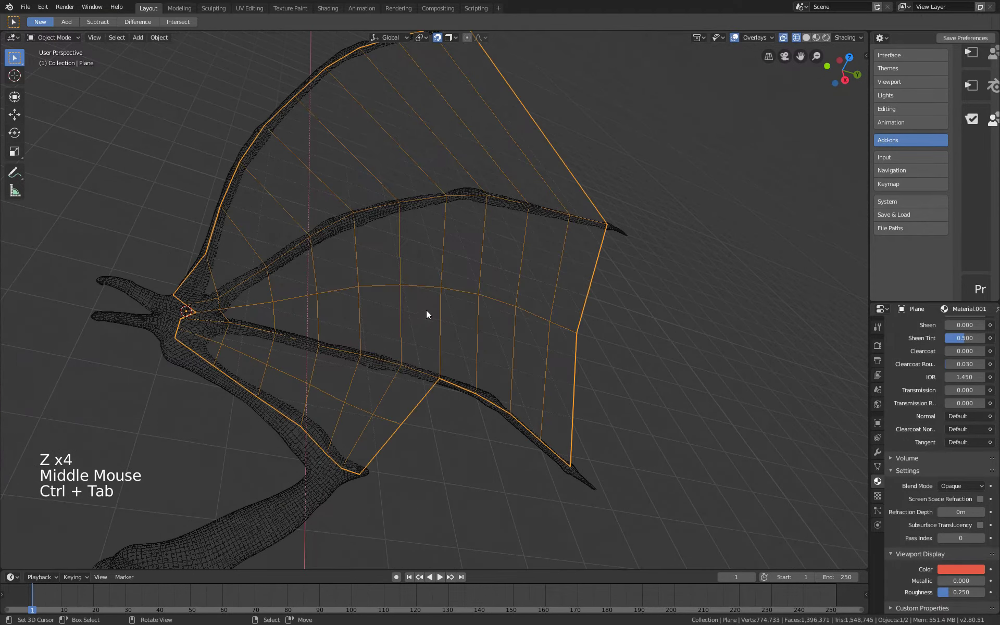
# In Edit Mode with wireframe shading, select the vertices of the membrane's middle edge loop.
pyautogui.press('ctrl+Tab')
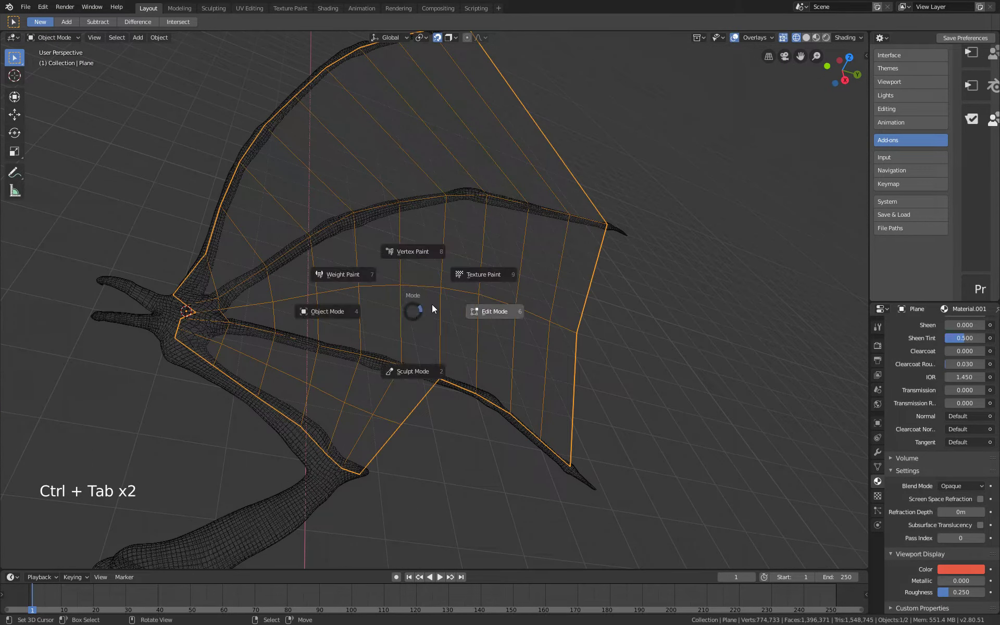
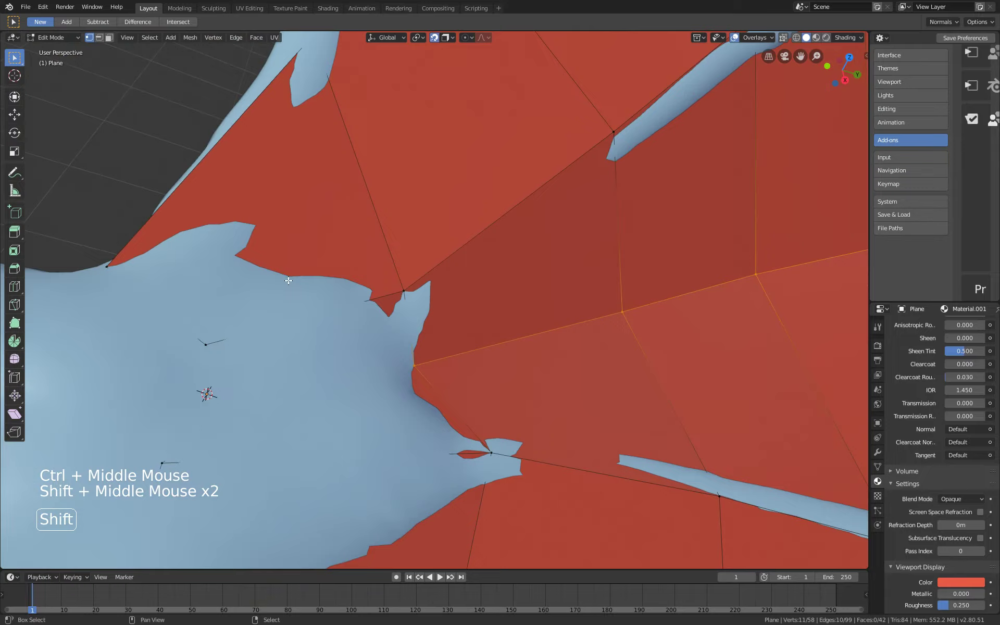
pyautogui.middleClick(283, 329)
pyautogui.press('z')
pyautogui.middleClick(384, 338)
pyautogui.press('z')
pyautogui.rightClick(340, 371)
pyautogui.rightClick(402, 359)
pyautogui.middleClick(403, 338)
pyautogui.rightClick(381, 326)
pyautogui.rightClick(303, 354)
pyautogui.rightClick(303, 415)
pyautogui.middleClick(405, 383)
pyautogui.rightClick(424, 339)
# Switch to edge select and bevel the middle edge loop into a narrow strip of faces.
pyautogui.middleClick(572, 323)
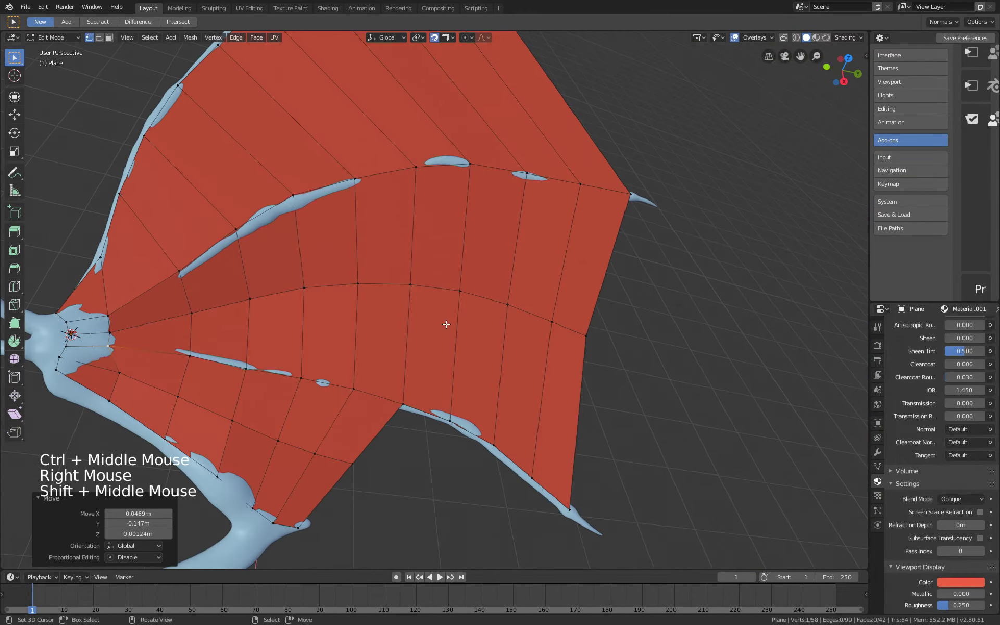
pyautogui.middleClick(391, 338)
pyautogui.press('ctrl+Tab')
pyautogui.press('ctrl+Tab')
pyautogui.middleClick(375, 321)
pyautogui.press('Tab')
pyautogui.press('2')
pyautogui.rightClick(427, 315)
pyautogui.middleClick(461, 325)
pyautogui.press('ctrl+b')
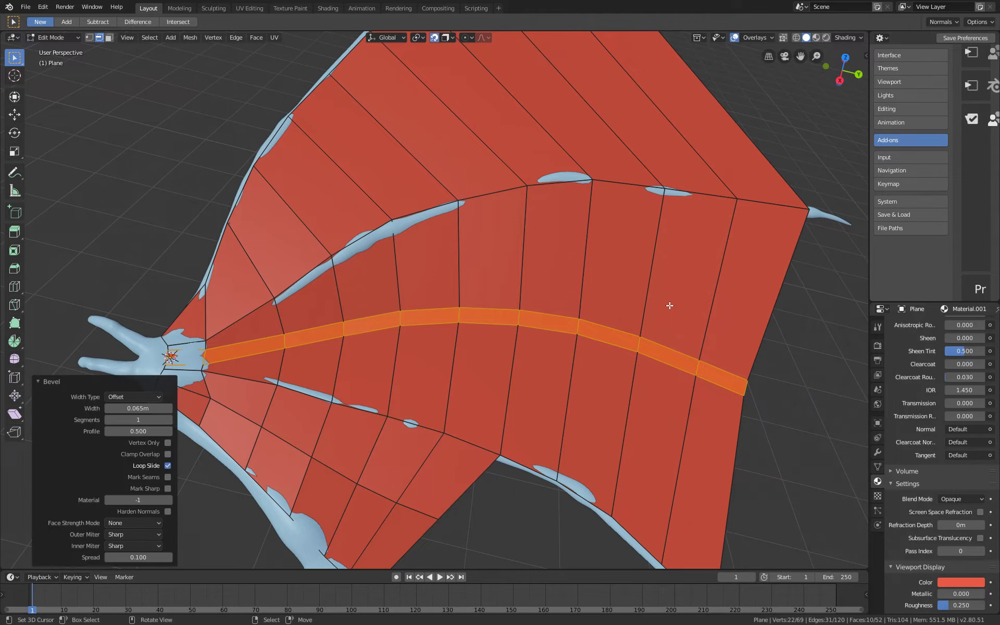
# Add three lengthwise loop cuts across the outer membrane panel with Ctrl+R.
pyautogui.middleClick(514, 320)
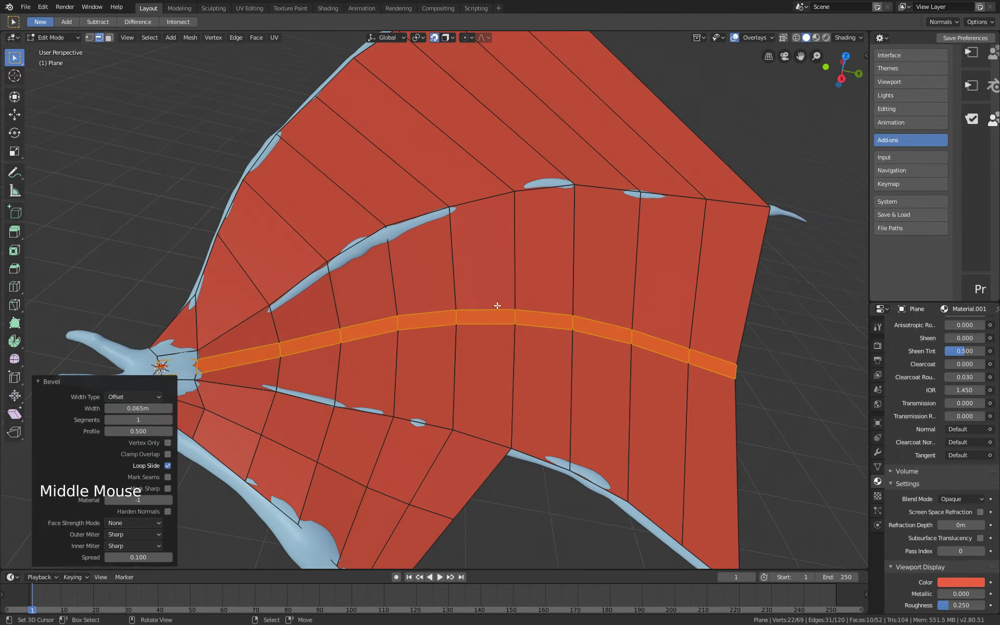
pyautogui.press('ctrl+z')
pyautogui.middleClick(544, 309)
pyautogui.middleClick(551, 290)
pyautogui.middleClick(513, 303)
pyautogui.press('ctrl+r')
pyautogui.press('ctrl+r')
pyautogui.middleClick(524, 485)
pyautogui.middleClick(414, 487)
pyautogui.middleClick(435, 421)
pyautogui.middleClick(411, 287)
pyautogui.middleClick(451, 311)
pyautogui.press('ctrl+r')
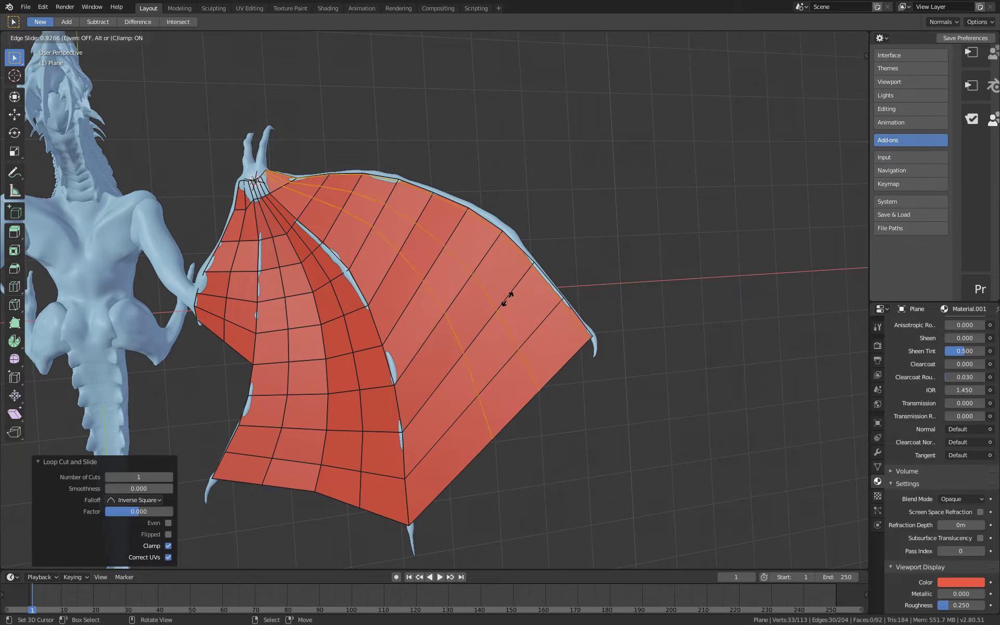
pyautogui.middleClick(456, 373)
pyautogui.middleClick(334, 362)
pyautogui.middleClick(425, 359)
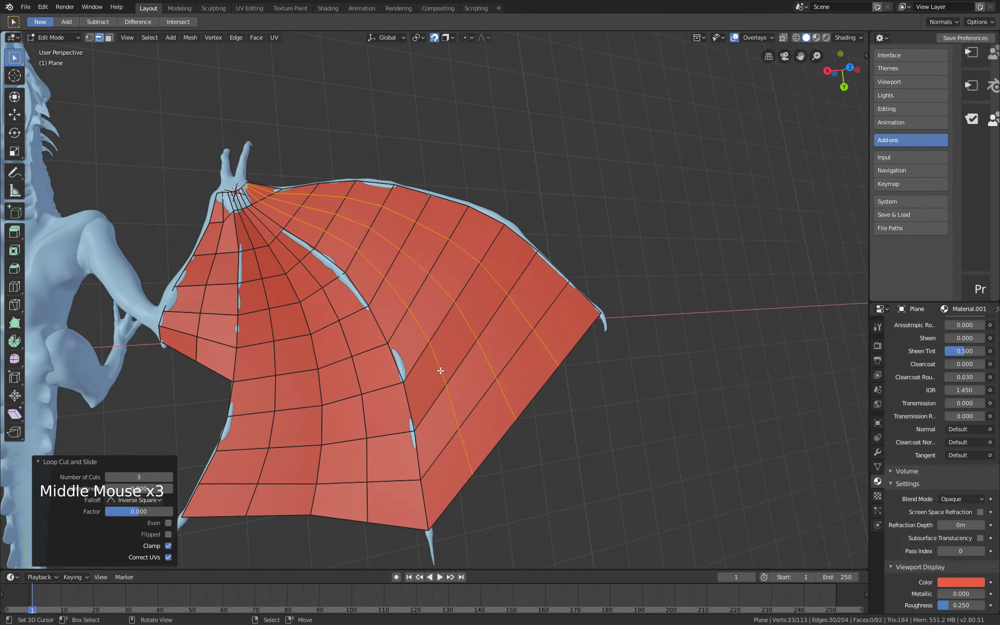
# Return to Object Mode to view the whole wing.
pyautogui.press('ctrl+Tab')
pyautogui.press('ctrl+Tab')
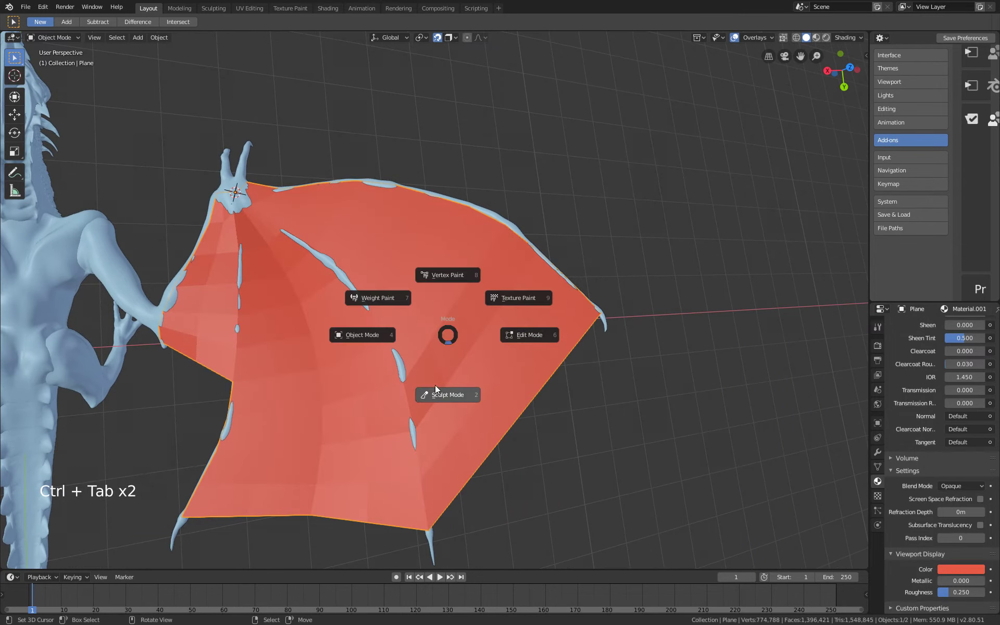
# Select the outer membrane section, hide the rest with Shift+H and enable proportional editing.
pyautogui.press('Tab')
pyautogui.press('1')
pyautogui.middleClick(462, 334)
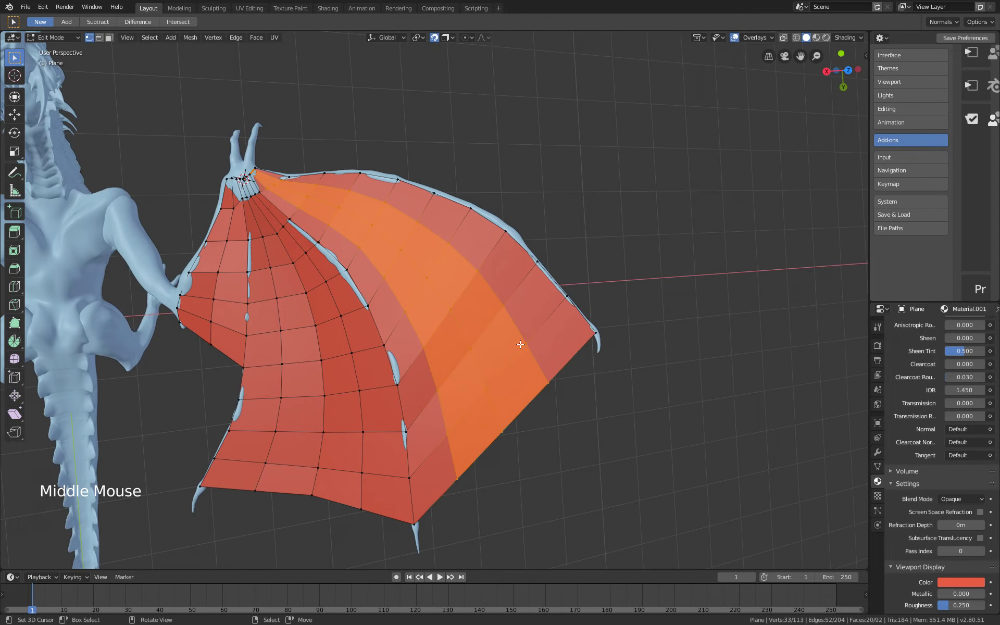
pyautogui.press('ctrl+KP_Add')
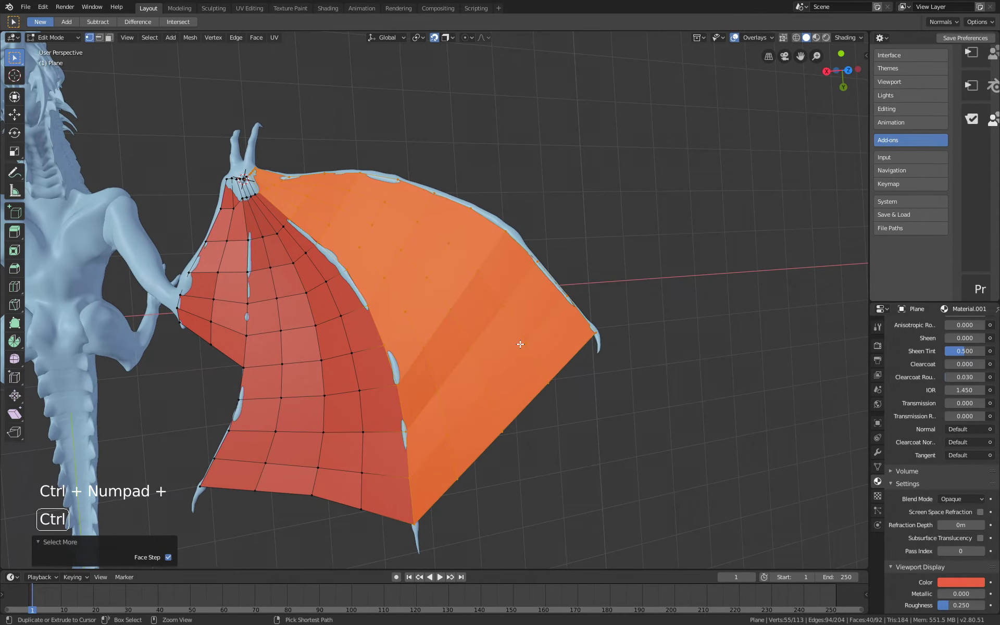
pyautogui.press('ctrl+z')
pyautogui.press('shift+h')
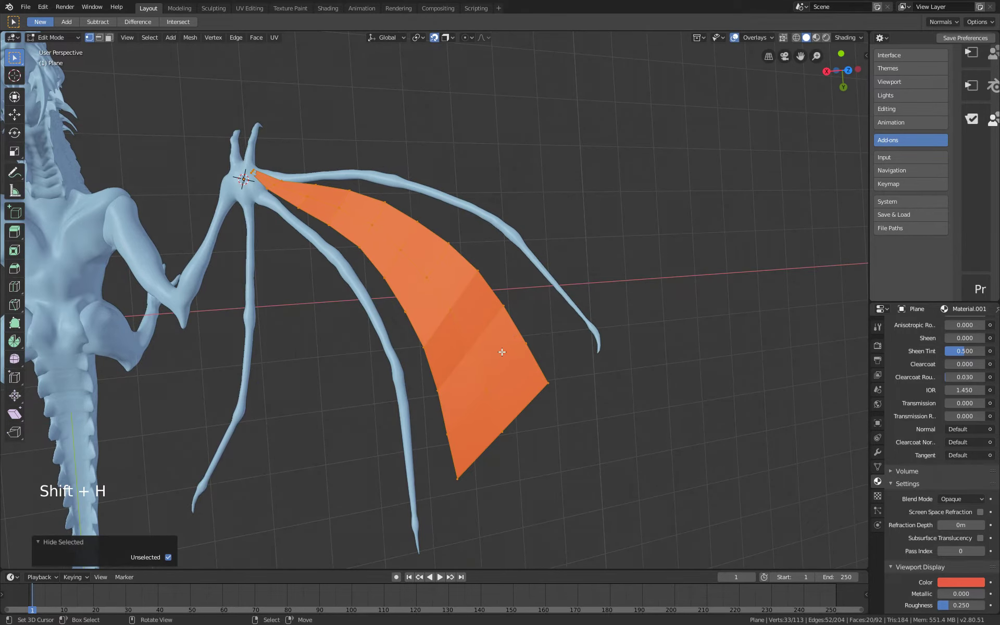
pyautogui.press('o')
pyautogui.press('shift+h')
pyautogui.rightClick(467, 345)
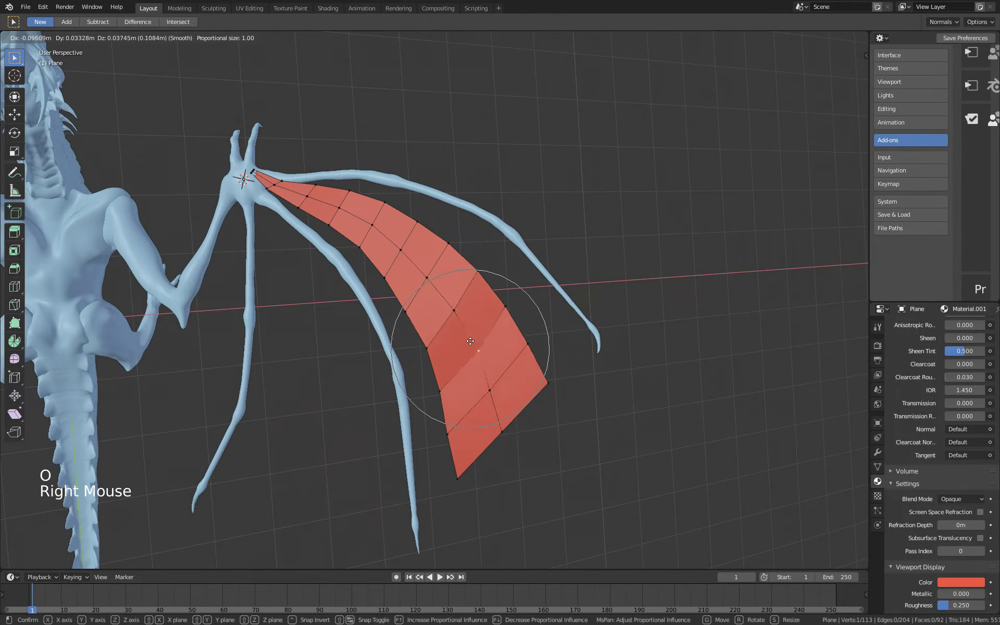
pyautogui.press('Escape')
pyautogui.middleClick(372, 376)
pyautogui.middleClick(361, 258)
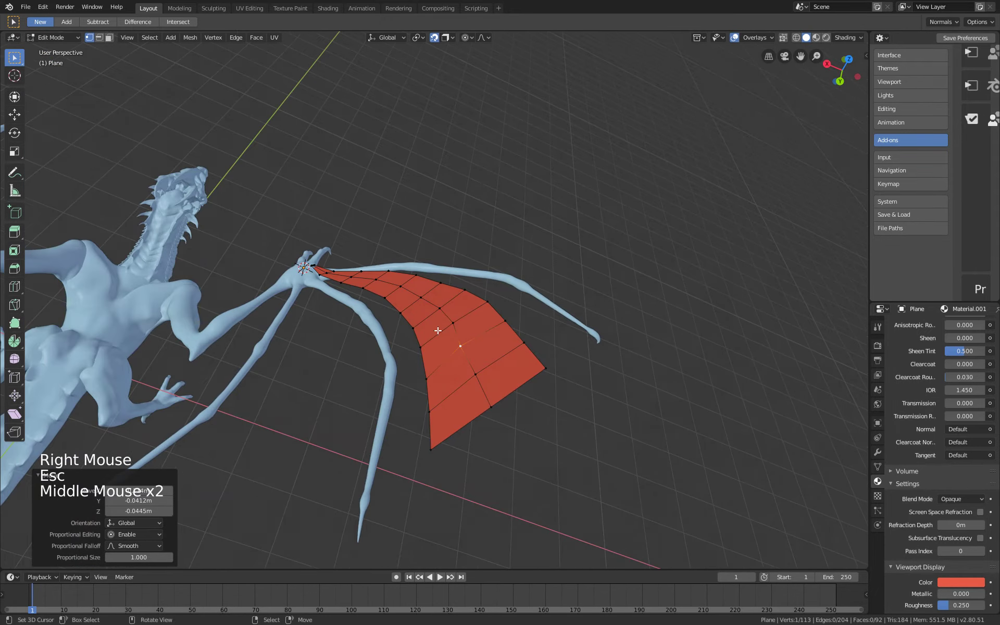
# Pull the section's trailing-edge vertices in to hug the finger bone, then reveal the hidden sections.
pyautogui.rightClick(460, 333)
pyautogui.middleClick(435, 334)
pyautogui.press('ctrl+z')
pyautogui.press('ctrl+z')
pyautogui.press('g')
pyautogui.rightClick(436, 313)
pyautogui.press('g')
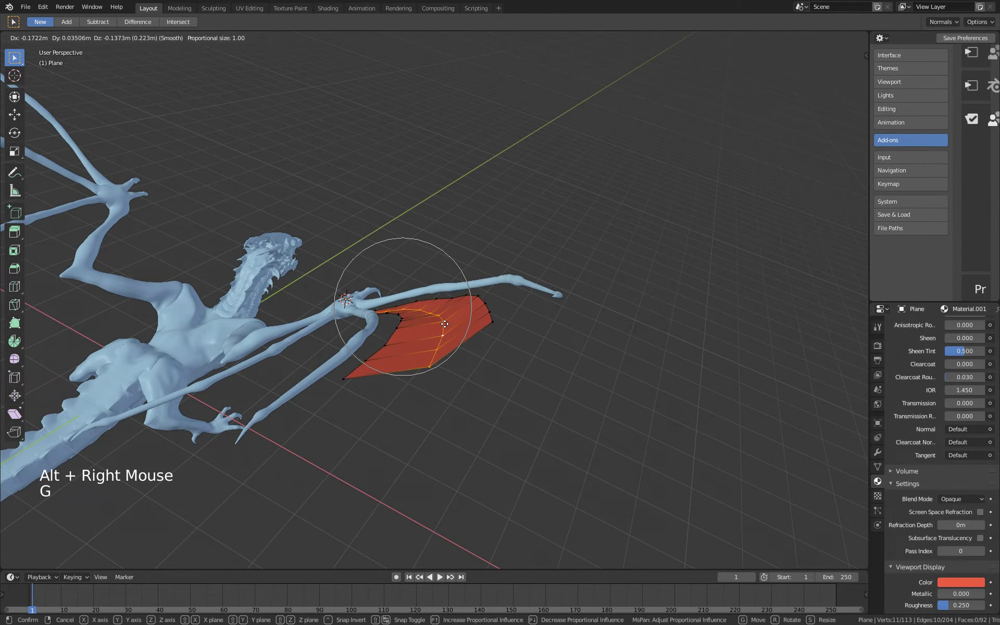
pyautogui.middleClick(509, 324)
pyautogui.rightClick(570, 330)
pyautogui.middleClick(548, 318)
pyautogui.rightClick(583, 354)
pyautogui.rightClick(559, 296)
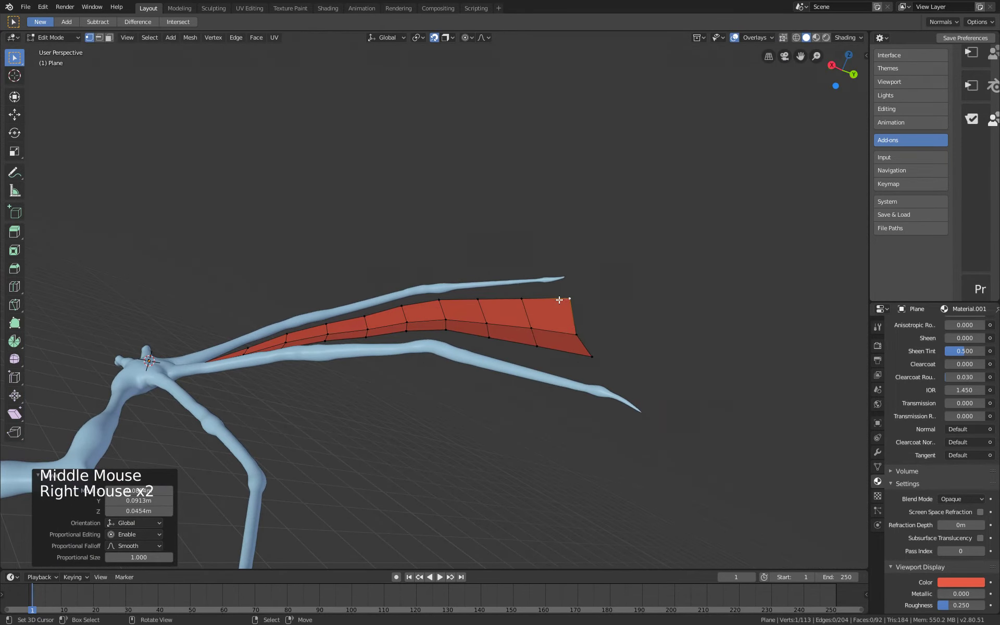
pyautogui.press('alt+g')
pyautogui.press('alt+h')
# Select the next membrane section's trailing-edge vertices around the wing for reshaping.
pyautogui.middleClick(609, 320)
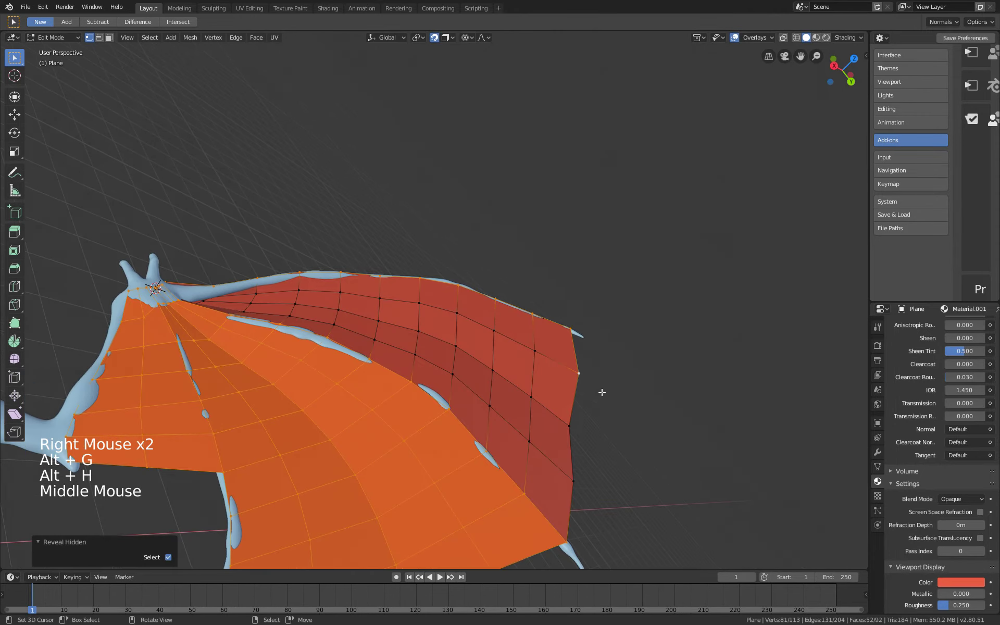
pyautogui.middleClick(569, 390)
pyautogui.middleClick(530, 400)
pyautogui.press('a')
pyautogui.middleClick(528, 326)
pyautogui.rightClick(466, 365)
pyautogui.rightClick(530, 341)
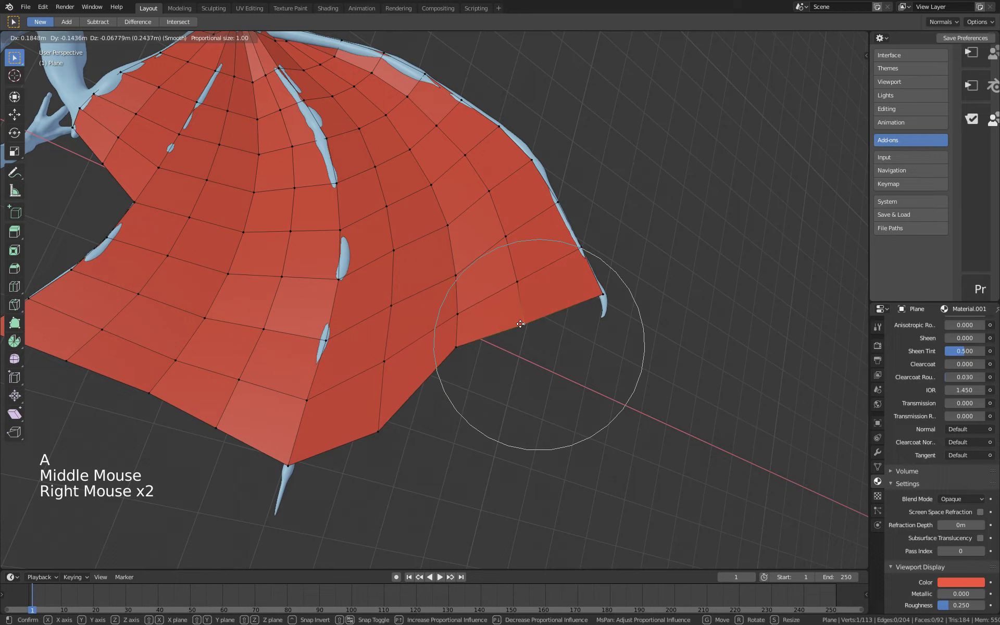
pyautogui.rightClick(391, 414)
pyautogui.rightClick(458, 355)
pyautogui.middleClick(333, 360)
pyautogui.rightClick(327, 408)
pyautogui.rightClick(413, 436)
pyautogui.rightClick(474, 472)
pyautogui.middleClick(454, 346)
# Leave mesh editing and orbit around the finished wing to inspect the membrane sections.
pyautogui.middleClick(338, 334)
pyautogui.middleClick(428, 352)
pyautogui.middleClick(458, 357)
pyautogui.middleClick(596, 319)
pyautogui.press('Tab')
pyautogui.middleClick(573, 348)
pyautogui.middleClick(573, 333)
pyautogui.middleClick(467, 299)
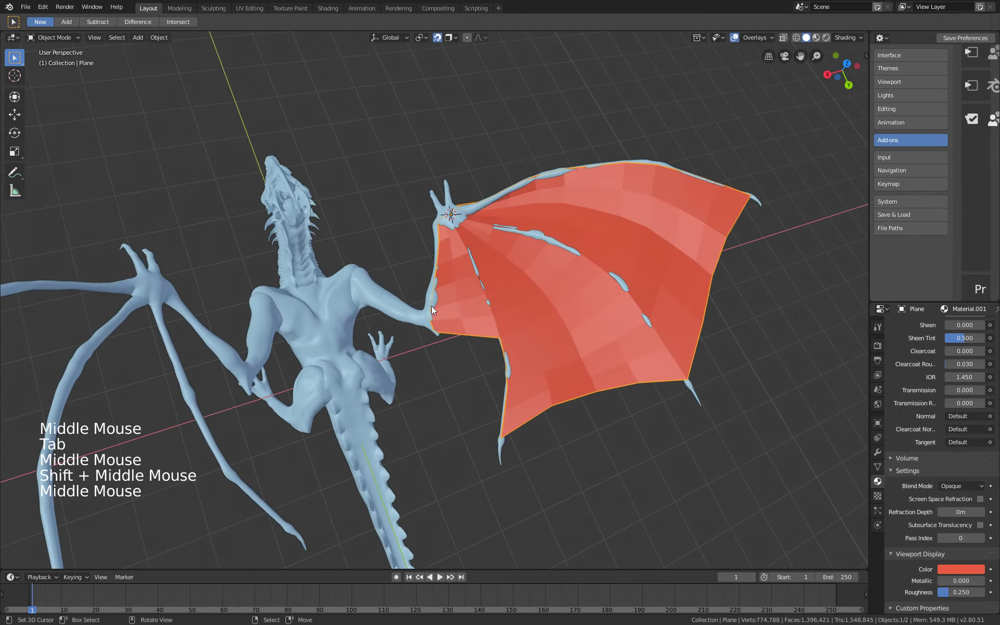
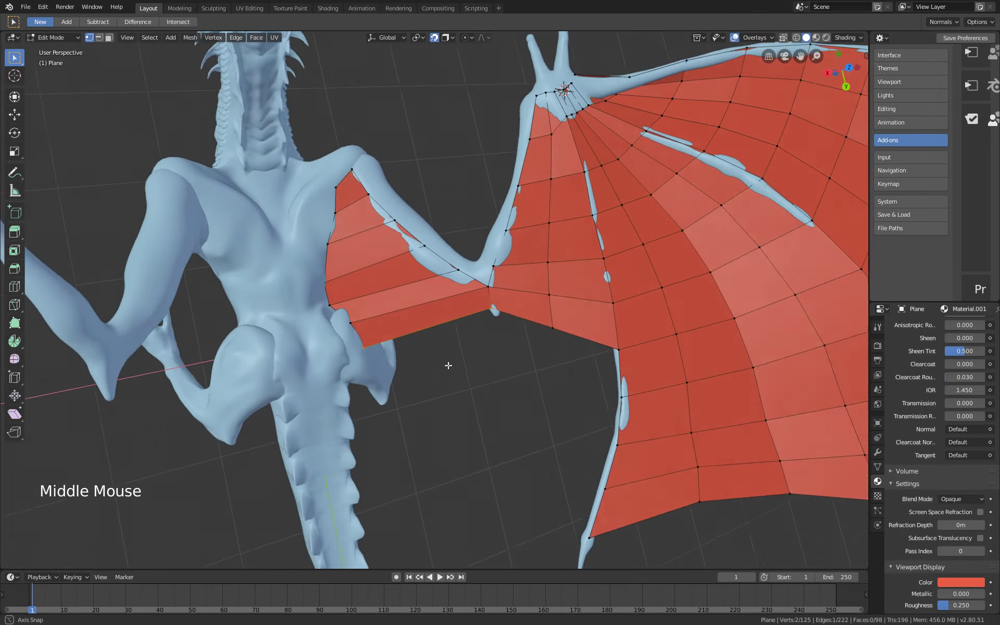
# Bevel a body-side edge and add loop cuts across the body-side membrane section.
pyautogui.press('2')
pyautogui.rightClick(490, 298)
pyautogui.press('ctrl+b')
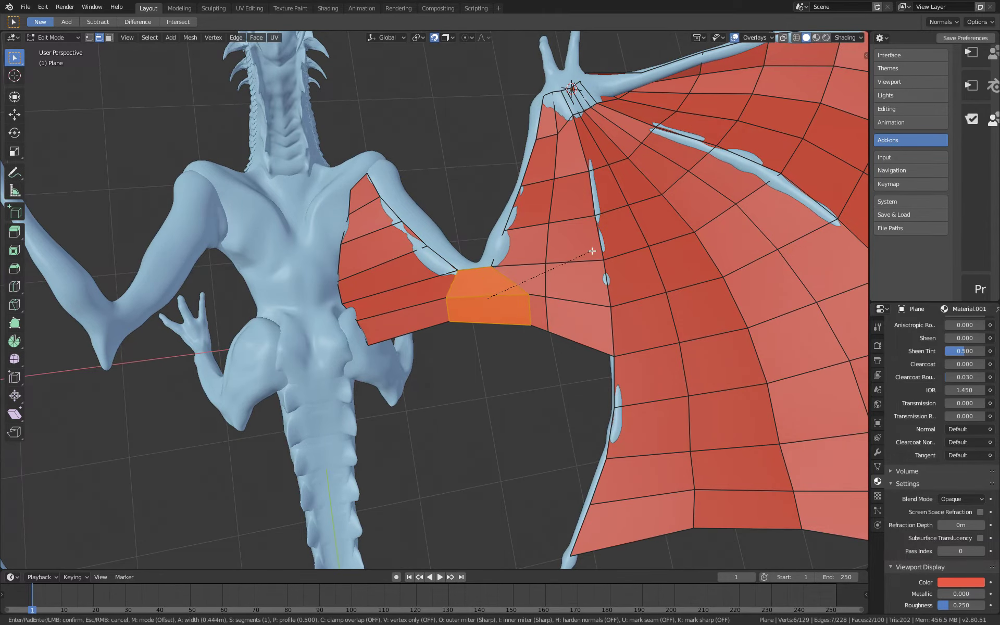
pyautogui.middleClick(549, 275)
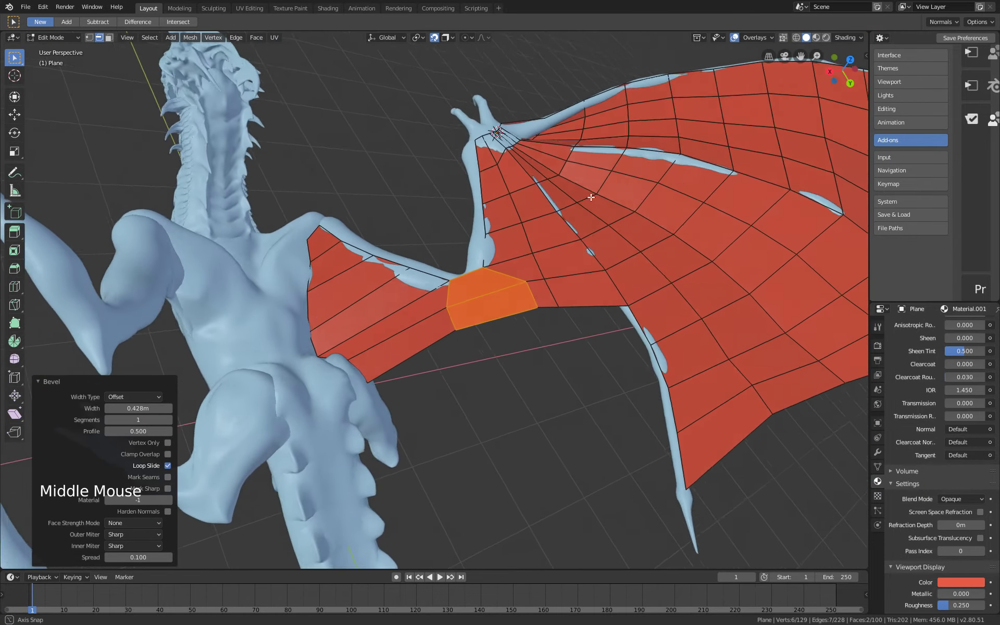
pyautogui.press('ctrl+z')
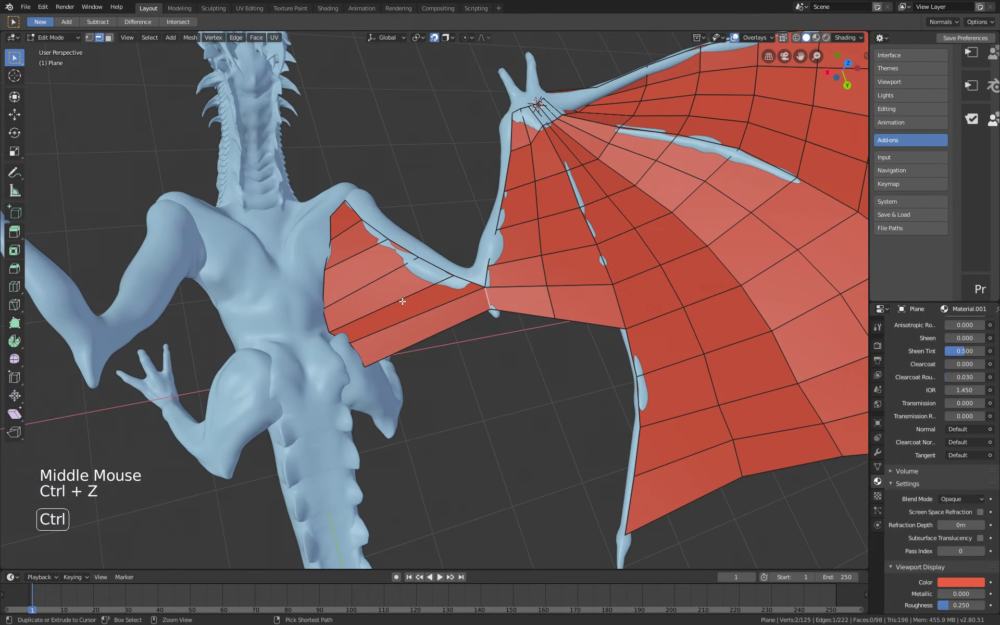
pyautogui.press('ctrl+r')
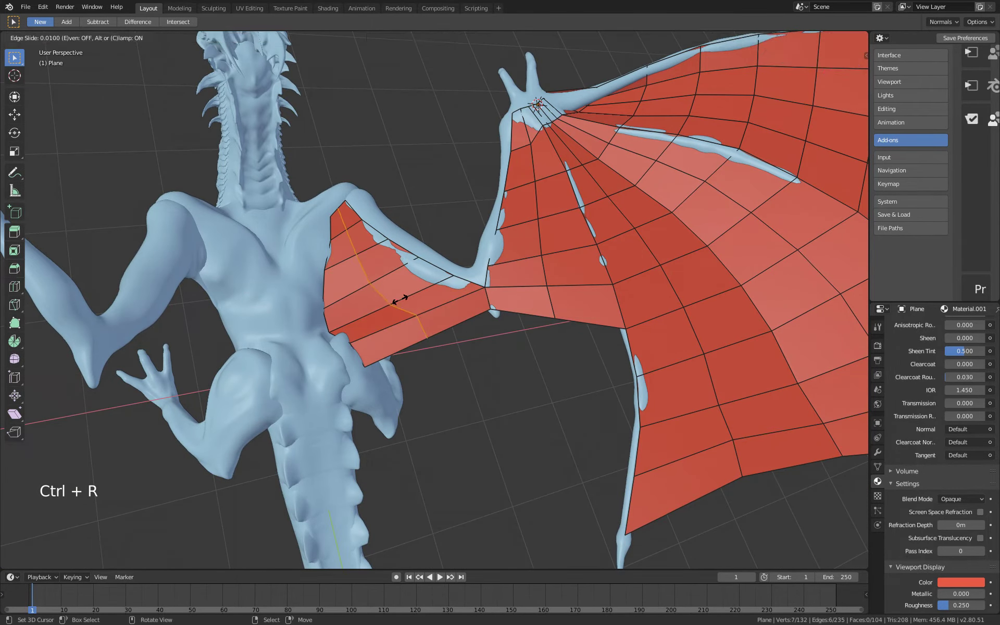
pyautogui.press('ctrl+z')
pyautogui.press('ctrl+b')
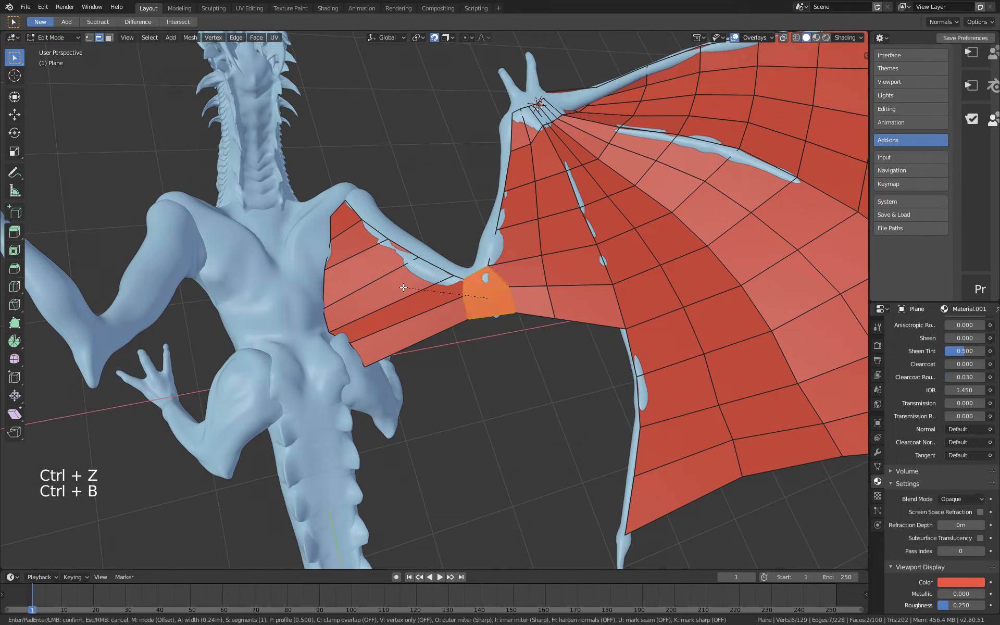
pyautogui.press('ctrl+z')
pyautogui.press('ctrl+r')
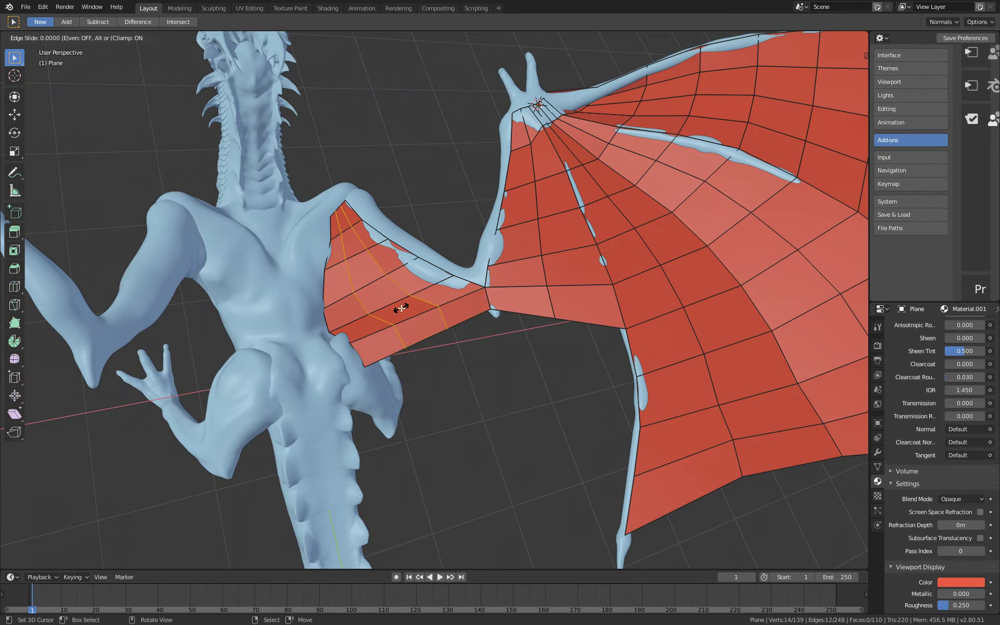
pyautogui.middleClick(525, 353)
pyautogui.middleClick(517, 339)
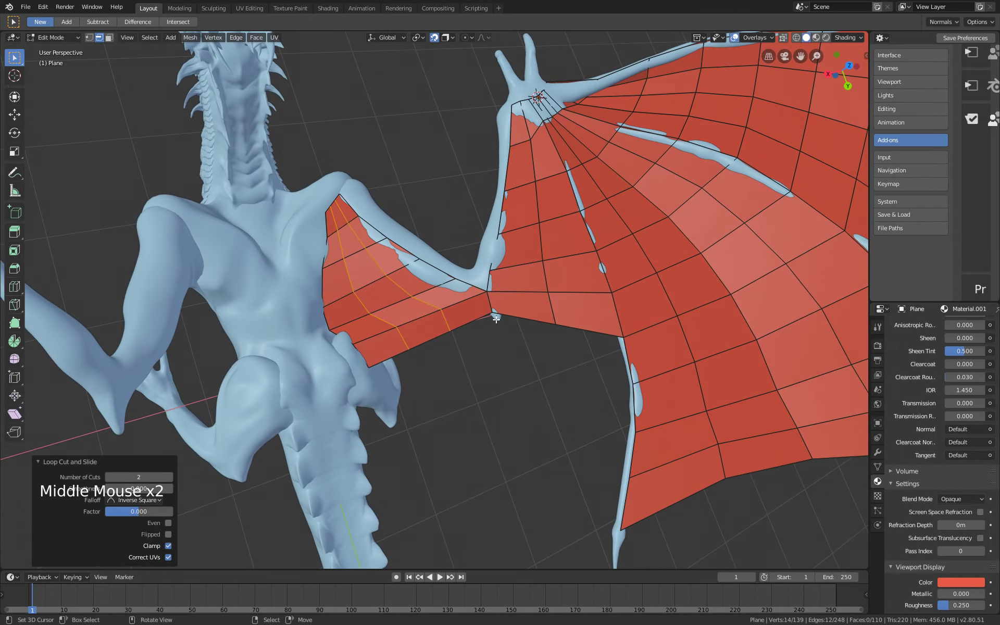
# Select edges between the inner section and the forearm tip and fill a face to close the gap.
pyautogui.press('1')
pyautogui.rightClick(499, 326)
pyautogui.rightClick(502, 326)
pyautogui.middleClick(529, 374)
pyautogui.middleClick(559, 338)
pyautogui.middleClick(551, 310)
pyautogui.middleClick(532, 325)
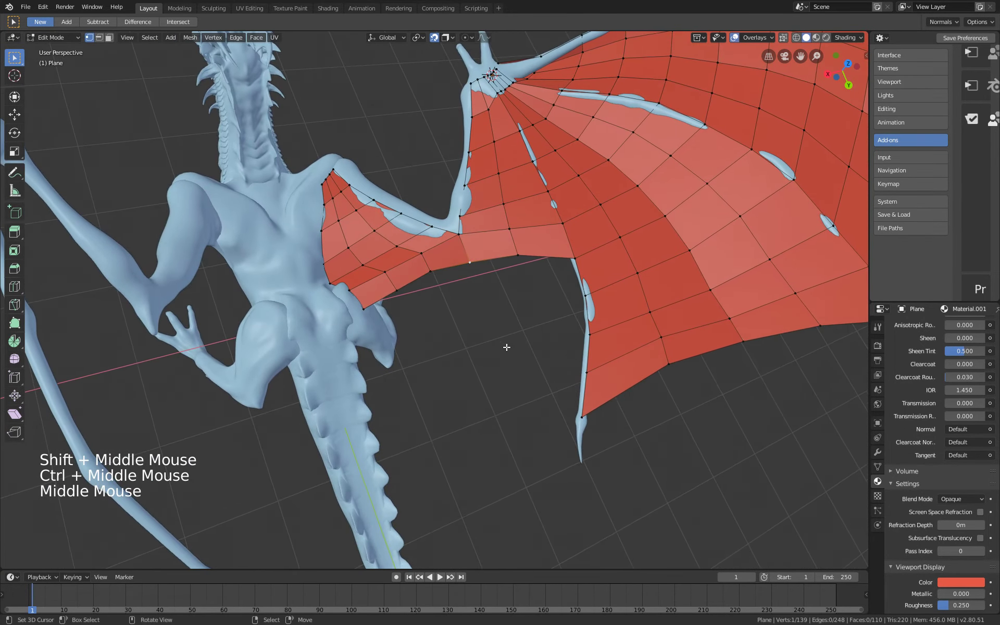
pyautogui.rightClick(369, 306)
pyautogui.rightClick(399, 290)
pyautogui.rightClick(591, 367)
pyautogui.press('f')
pyautogui.middleClick(538, 334)
pyautogui.press('2')
pyautogui.rightClick(502, 337)
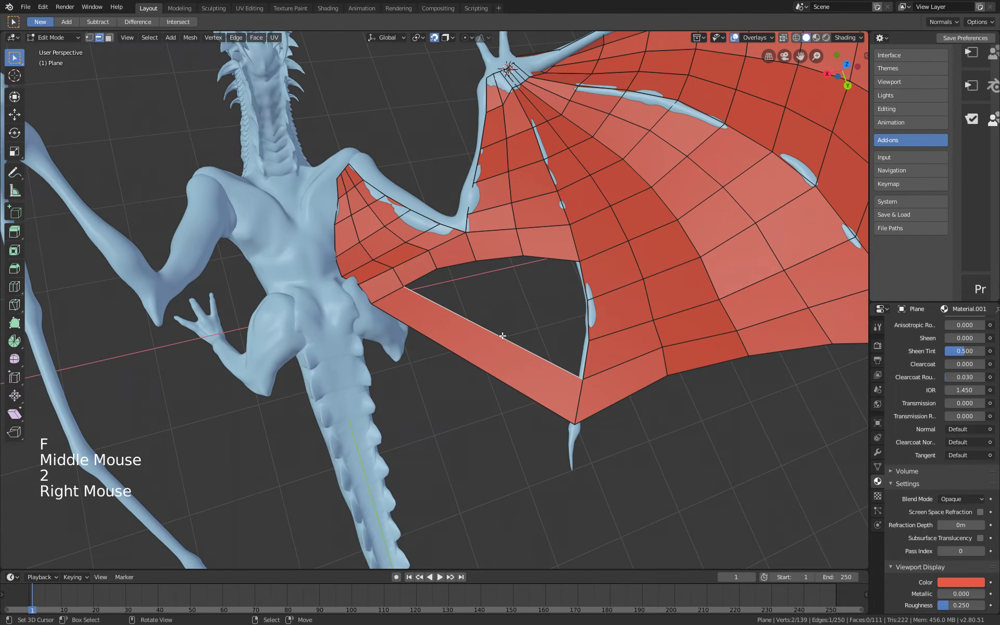
# Fill the triangular hole in the membrane near the forearm with faces.
pyautogui.press('f')
pyautogui.middleClick(547, 310)
pyautogui.press('f')
pyautogui.middleClick(555, 296)
pyautogui.press('f')
pyautogui.middleClick(502, 329)
pyautogui.middleClick(488, 305)
pyautogui.middleClick(466, 334)
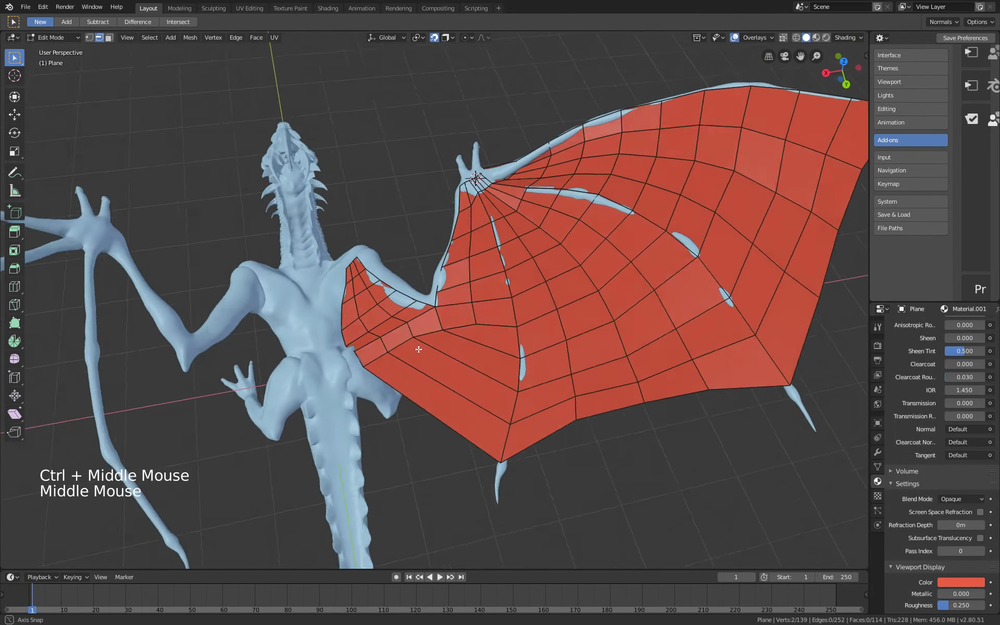
pyautogui.middleClick(452, 334)
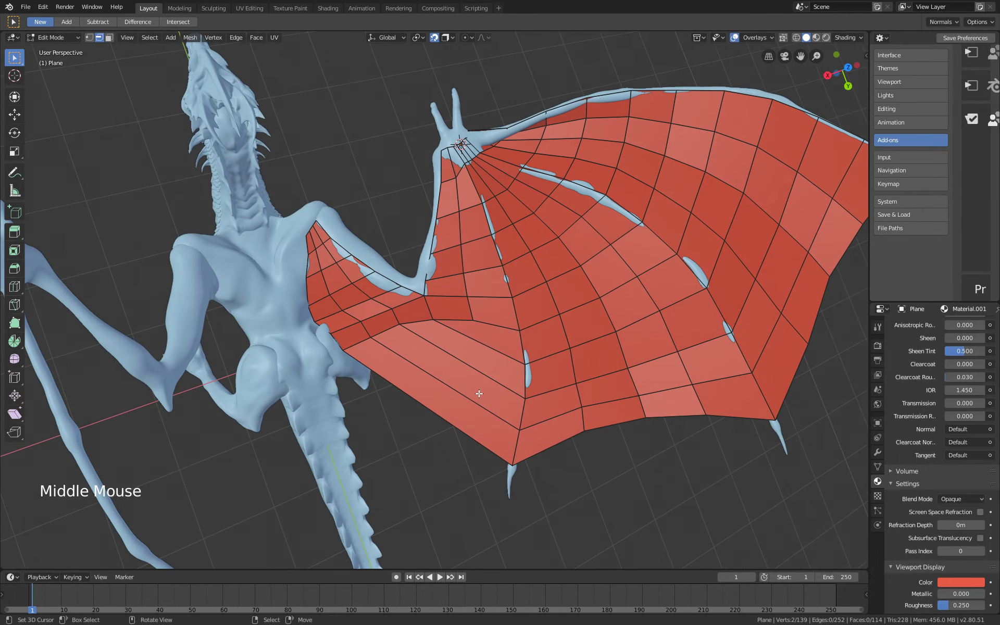
pyautogui.middleClick(455, 427)
# Cut two extra edge loops across the inner membrane section.
pyautogui.press('k')
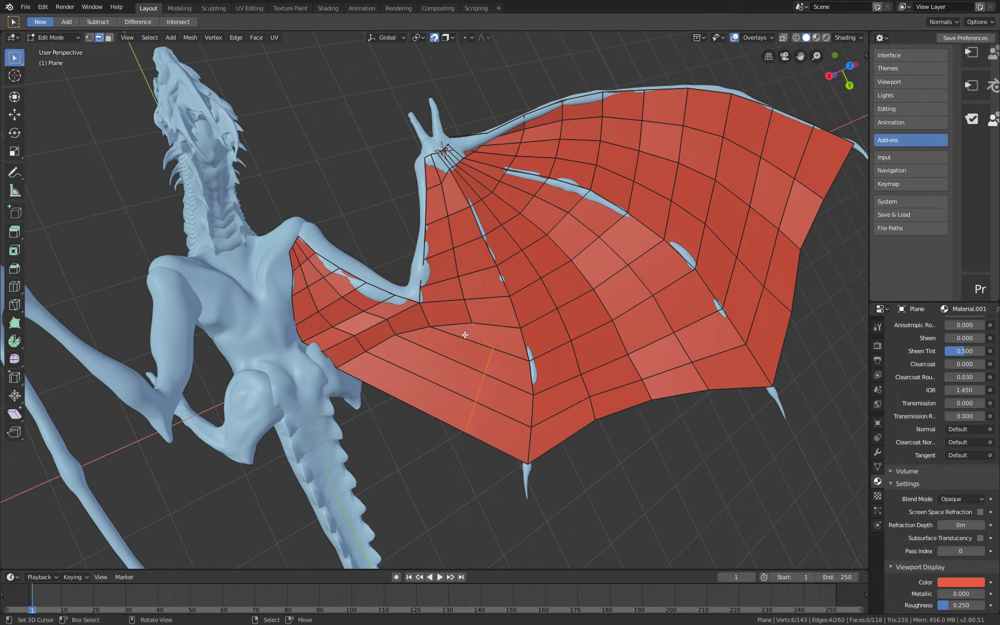
pyautogui.press('k')
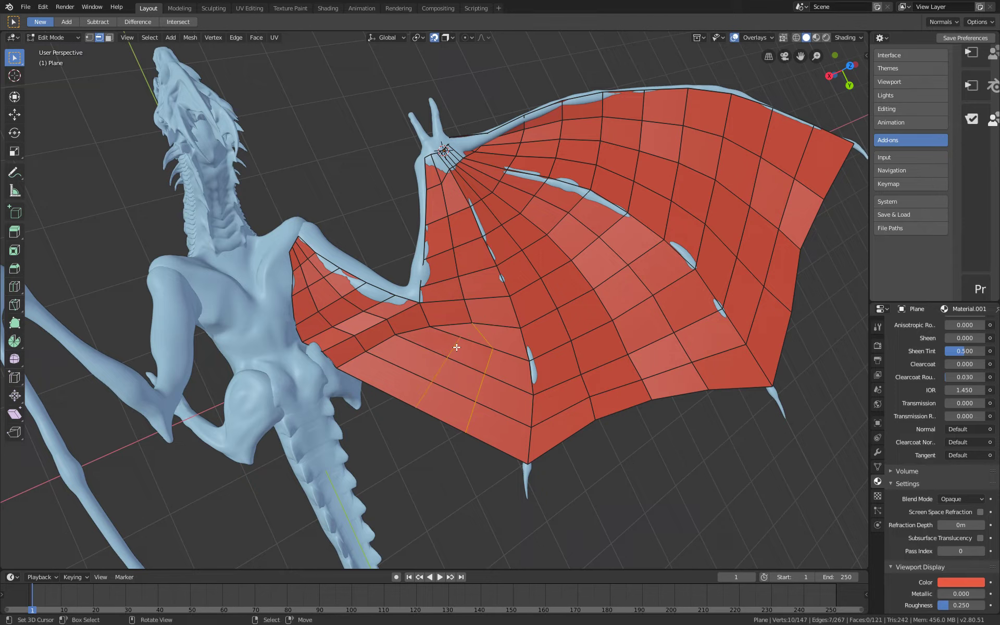
pyautogui.press('1')
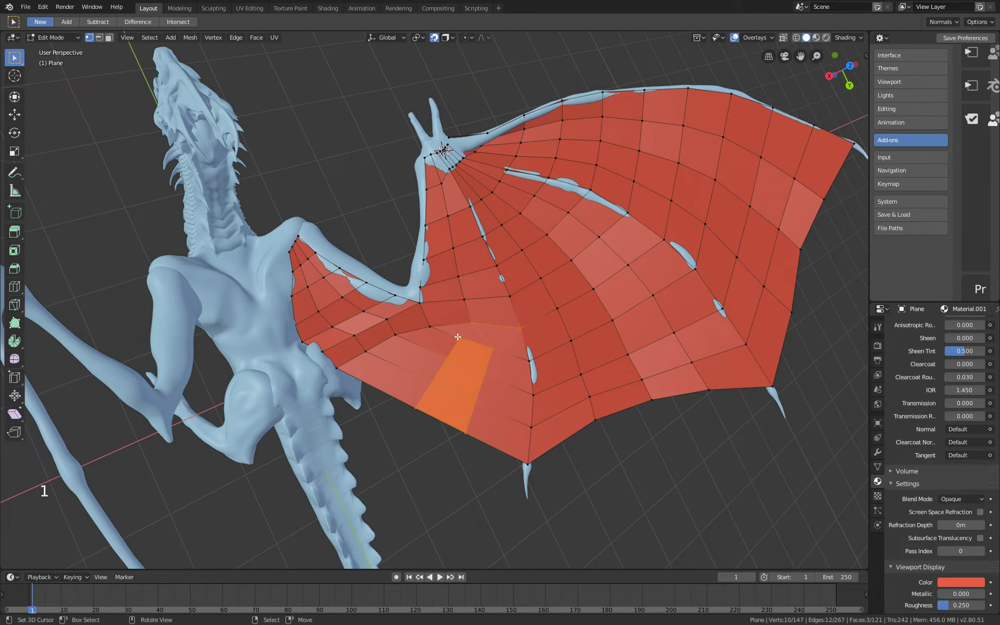
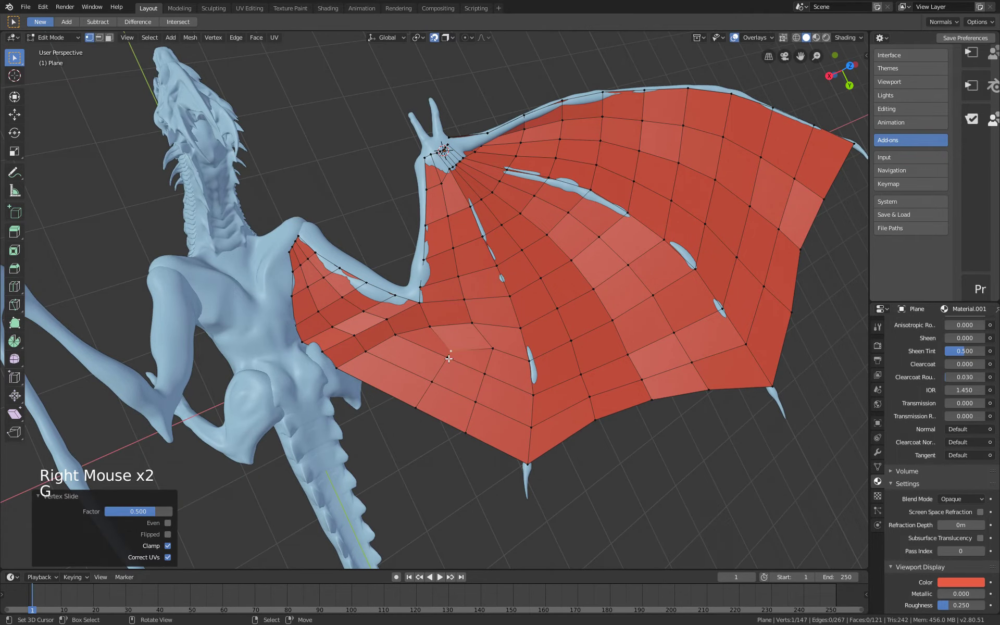
pyautogui.press('c')
pyautogui.press('w')
pyautogui.middleClick(475, 351)
pyautogui.press('a')
pyautogui.middleClick(469, 364)
pyautogui.rightClick(487, 361)
# Adjust the selection and edges of the newly cut inner membrane loops.
pyautogui.press('a')
pyautogui.press('c')
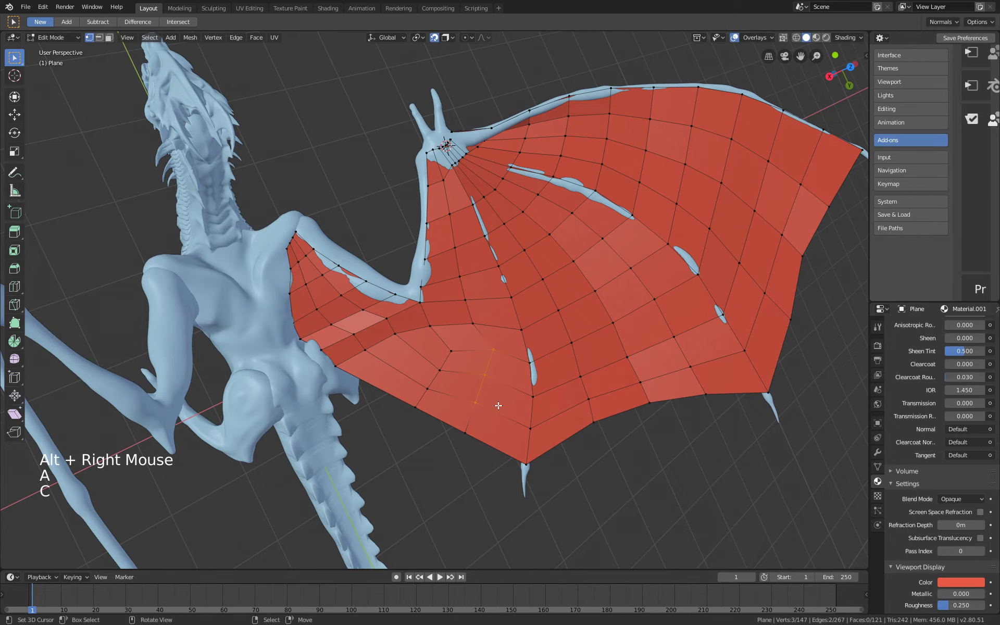
pyautogui.press('w')
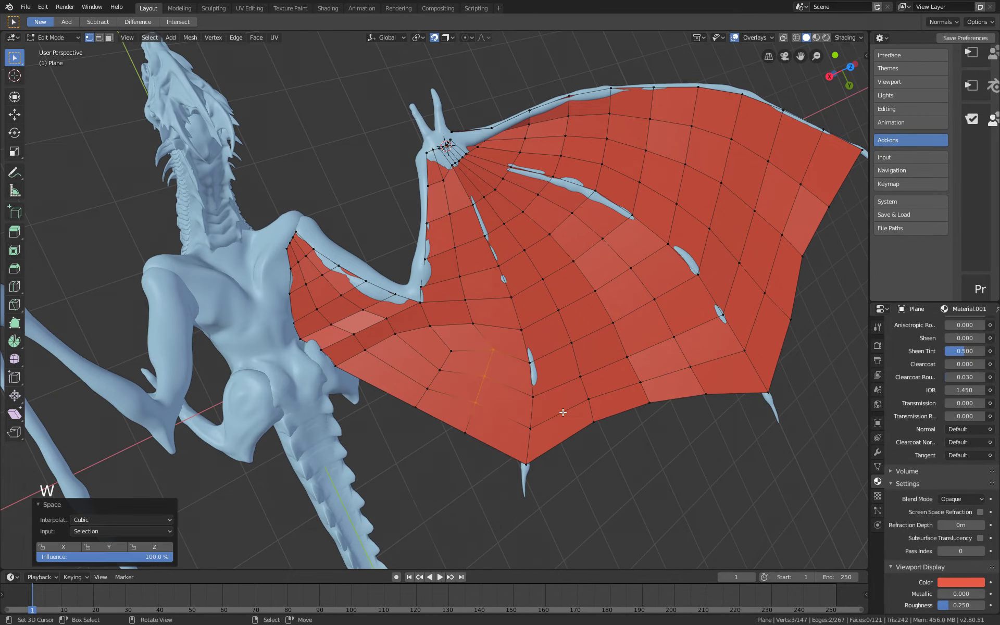
pyautogui.middleClick(525, 360)
pyautogui.rightClick(492, 351)
pyautogui.press('c')
pyautogui.press('2')
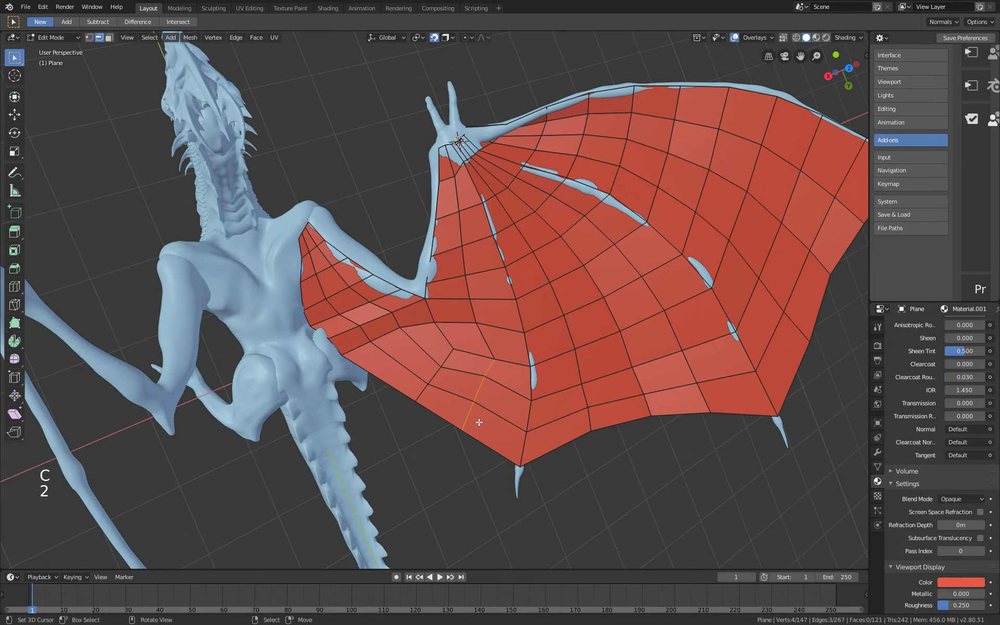
pyautogui.press('1')
pyautogui.press('w')
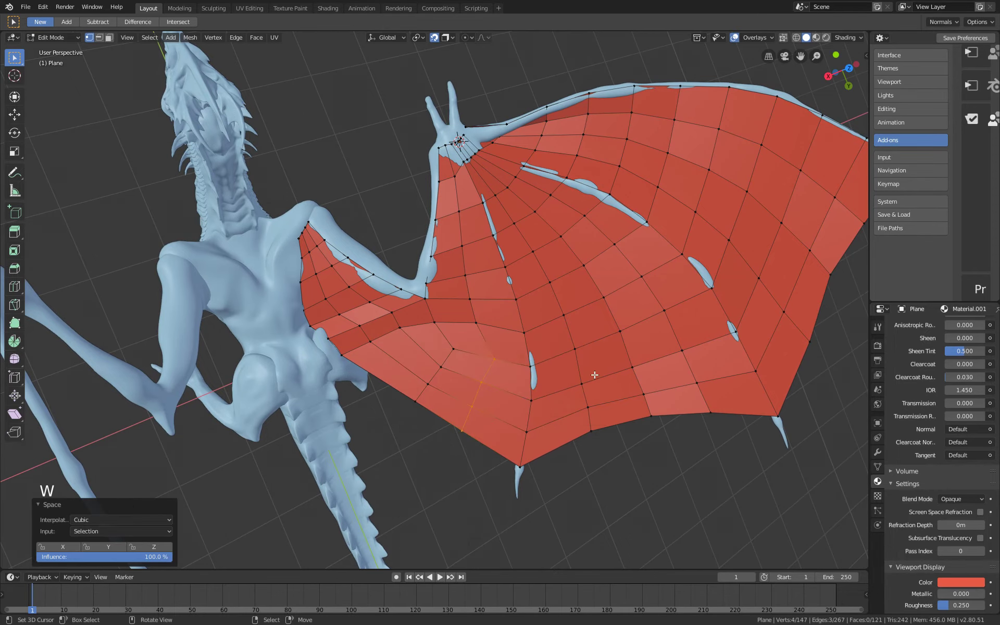
pyautogui.press('a')
pyautogui.middleClick(450, 349)
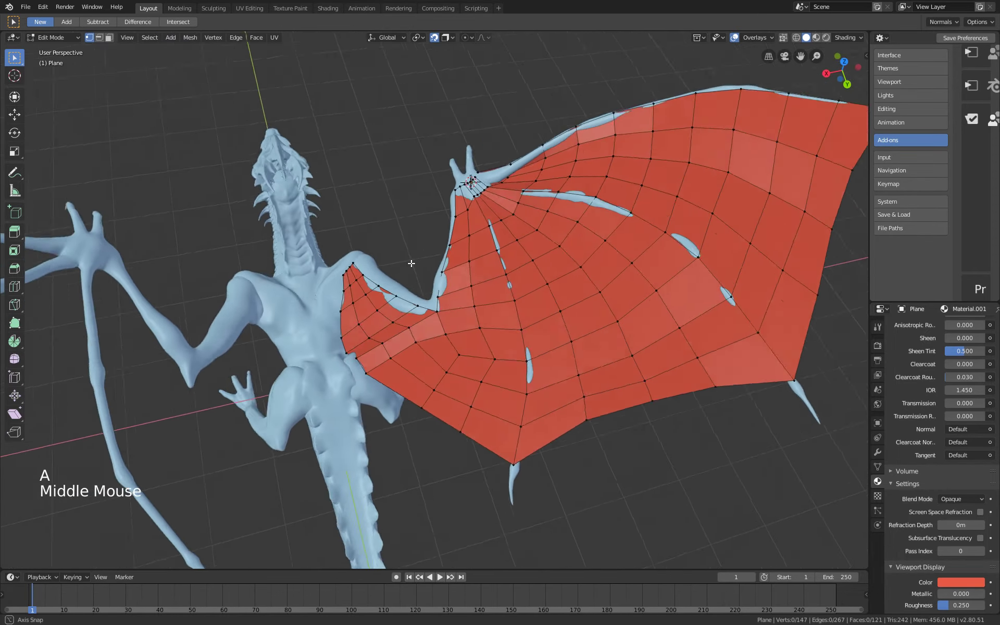
# Select the patch of inner membrane faces near the shoulder.
pyautogui.middleClick(384, 342)
pyautogui.middleClick(408, 324)
pyautogui.middleClick(466, 289)
pyautogui.rightClick(486, 272)
pyautogui.rightClick(545, 248)
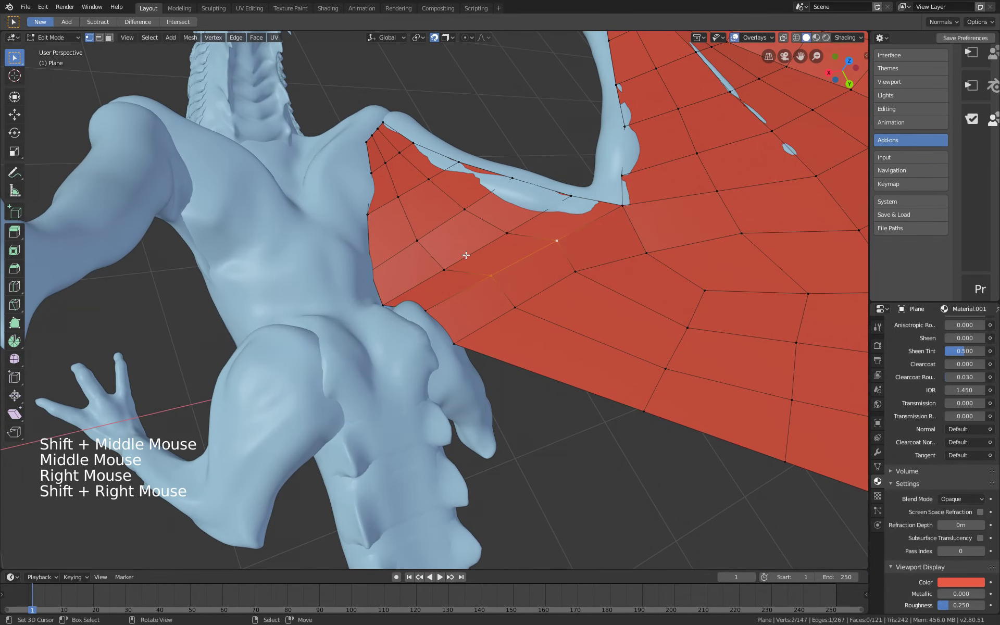
pyautogui.middleClick(455, 240)
pyautogui.press('c')
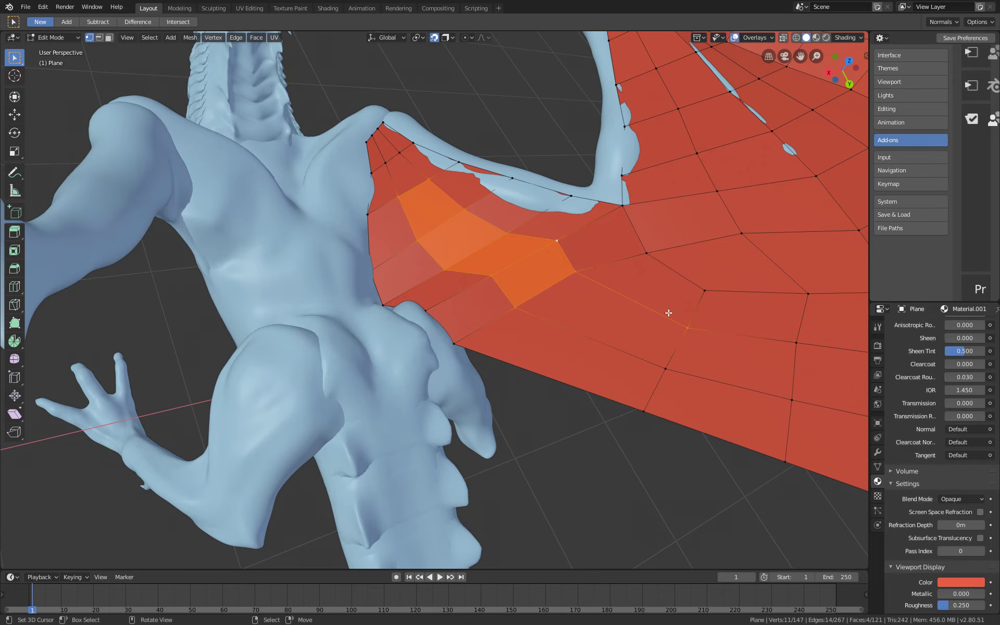
pyautogui.middleClick(653, 291)
pyautogui.middleClick(554, 288)
pyautogui.press('c')
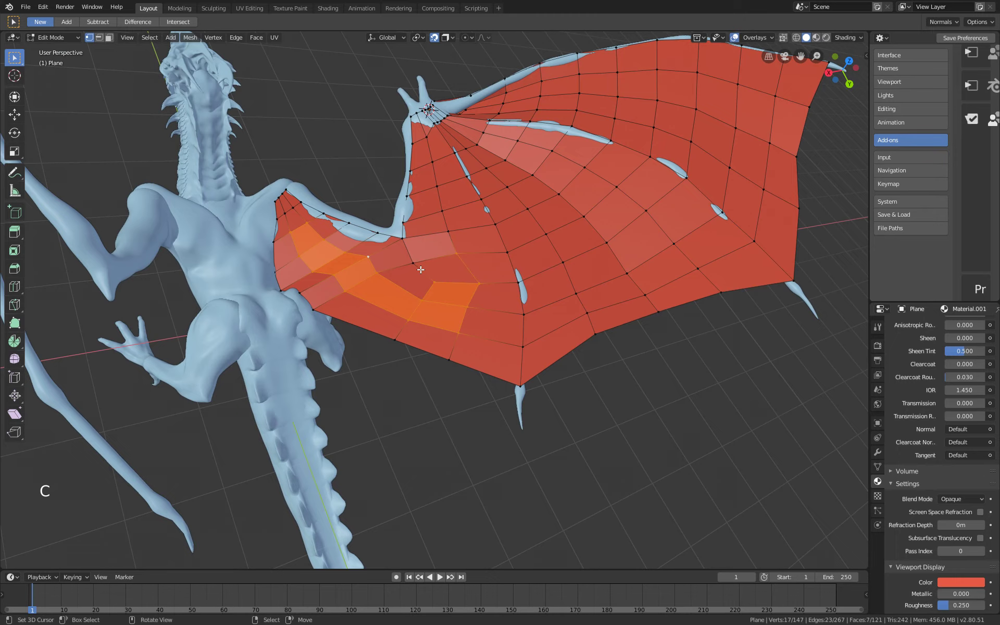
pyautogui.rightClick(415, 263)
# Smooth the selected shoulder-area vertices so they follow the arm bone.
pyautogui.middleClick(393, 287)
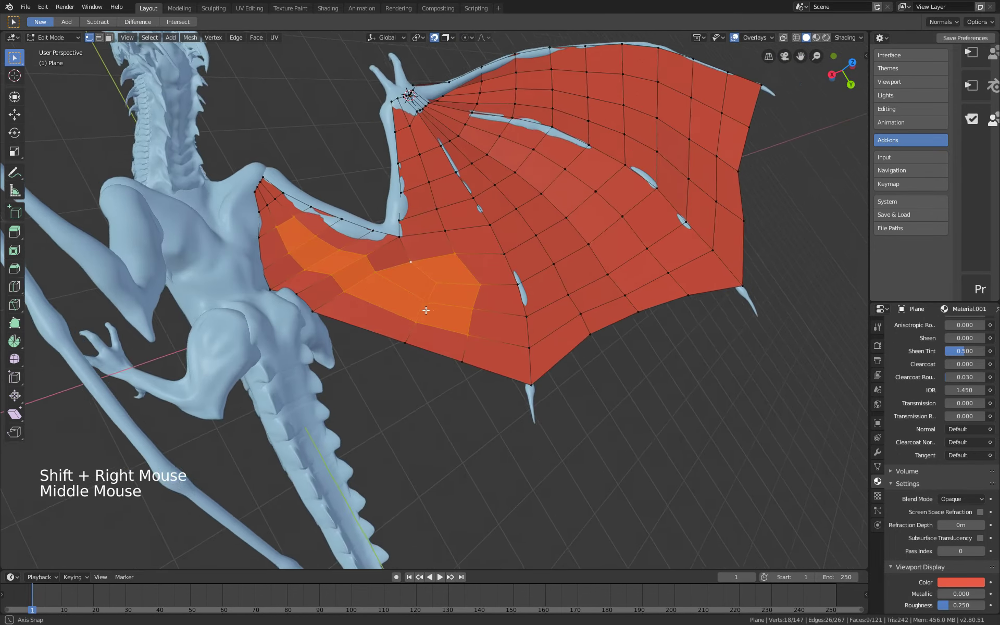
pyautogui.middleClick(389, 303)
pyautogui.middleClick(466, 353)
pyautogui.middleClick(430, 349)
pyautogui.middleClick(398, 316)
pyautogui.middleClick(450, 296)
pyautogui.press('space')
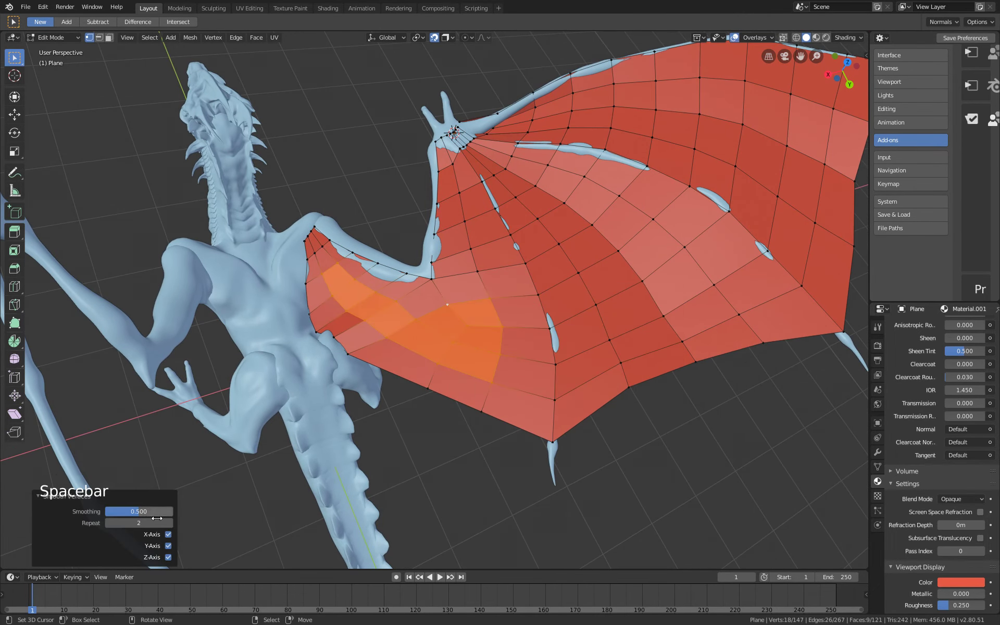
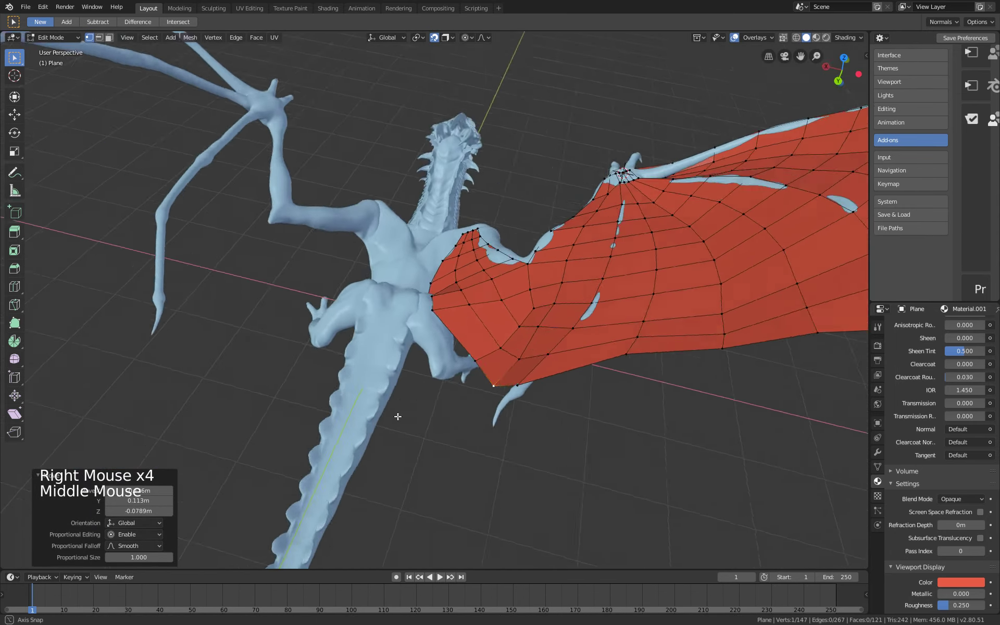
# Enable proportional editing and pull the shoulder membrane toward the arm with soft falloff.
pyautogui.middleClick(413, 339)
pyautogui.middleClick(434, 364)
pyautogui.middleClick(398, 389)
pyautogui.press('o')
pyautogui.middleClick(401, 380)
pyautogui.middleClick(364, 371)
# Run a LoopTools operation on the trailing edge and return to Object Mode.
pyautogui.rightClick(365, 369)
pyautogui.press('c')
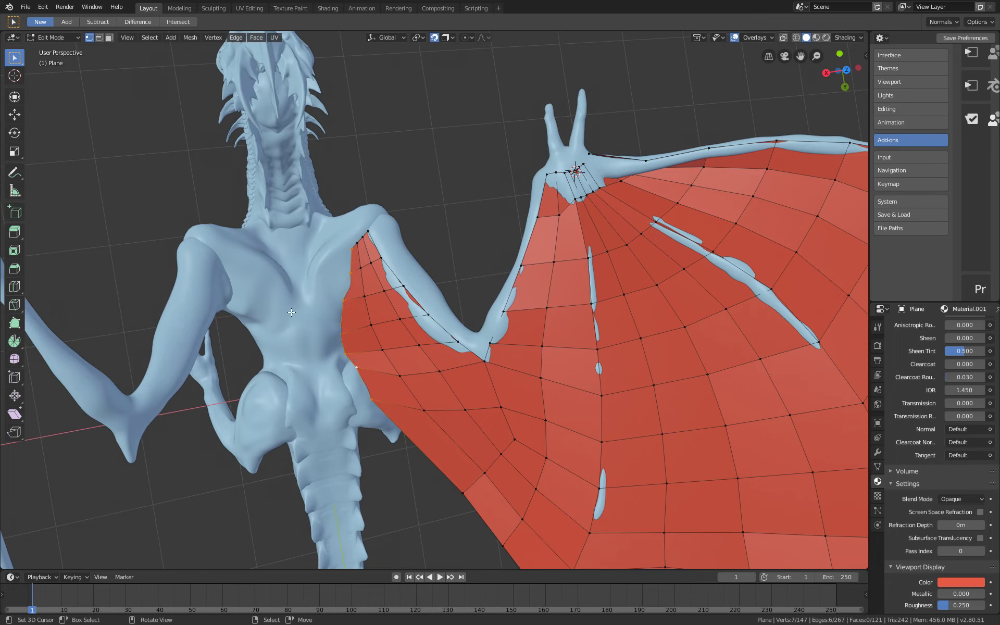
pyautogui.press('q')
pyautogui.press('w')
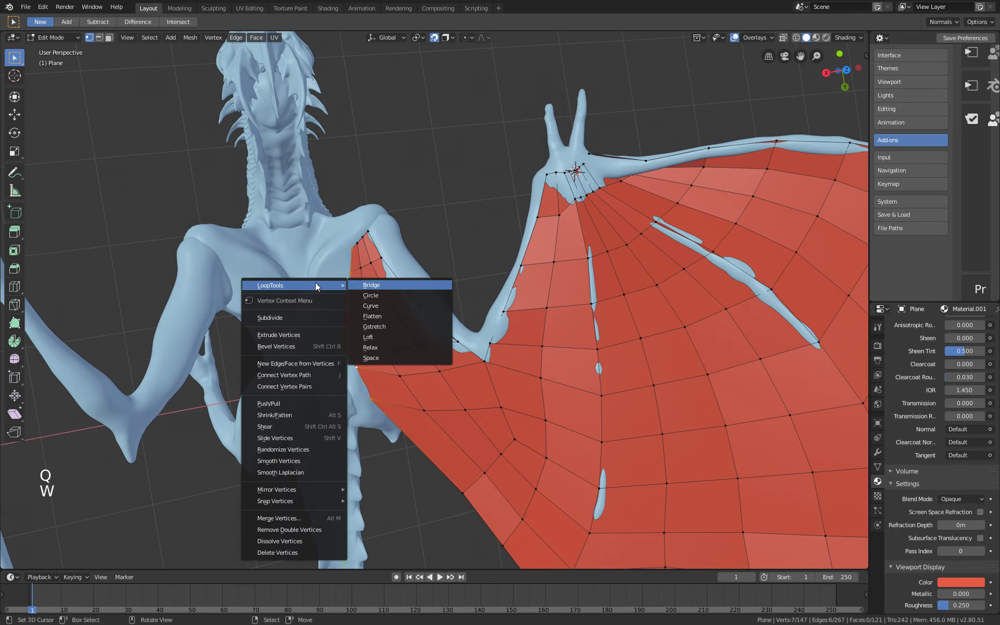
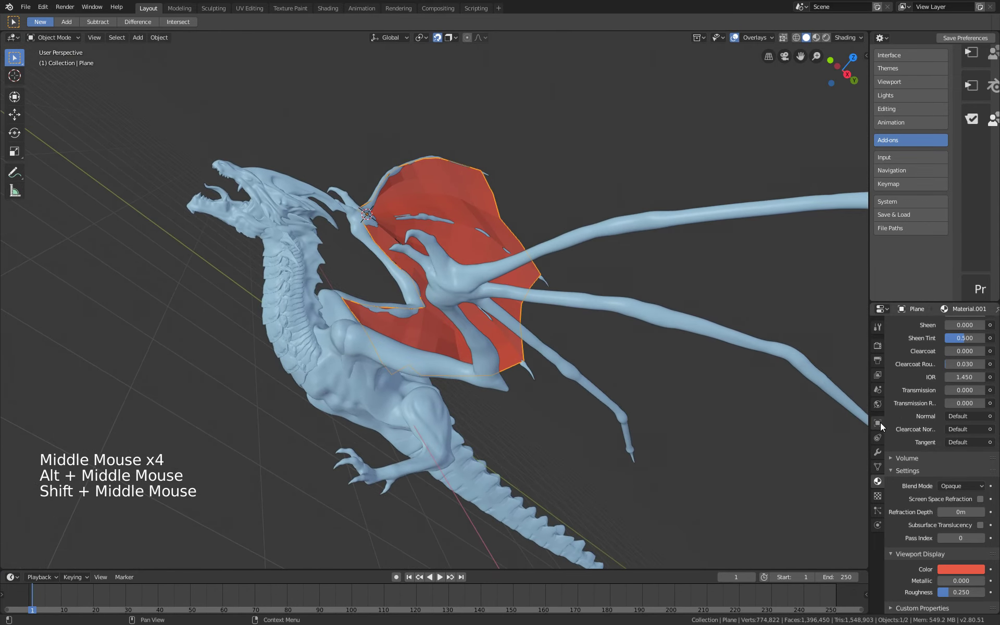
# Add a Mirror modifier on X using Merged_DragonBody_02 as the mirror object.
pyautogui.click(883, 450)
pyautogui.middleClick(918, 324)
pyautogui.click(921, 328)
pyautogui.middleClick(577, 345)
pyautogui.click(991, 435)
# Inspect the mirrored second wing around the dragon body.
pyautogui.middleClick(360, 357)
pyautogui.middleClick(439, 289)
pyautogui.middleClick(315, 246)
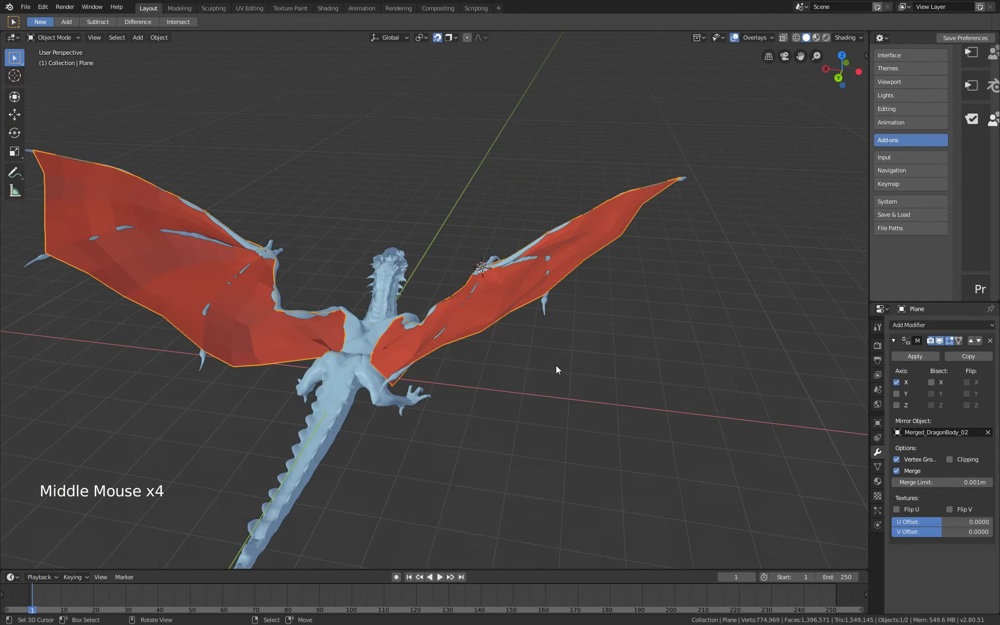
pyautogui.middleClick(527, 333)
pyautogui.click(927, 325)
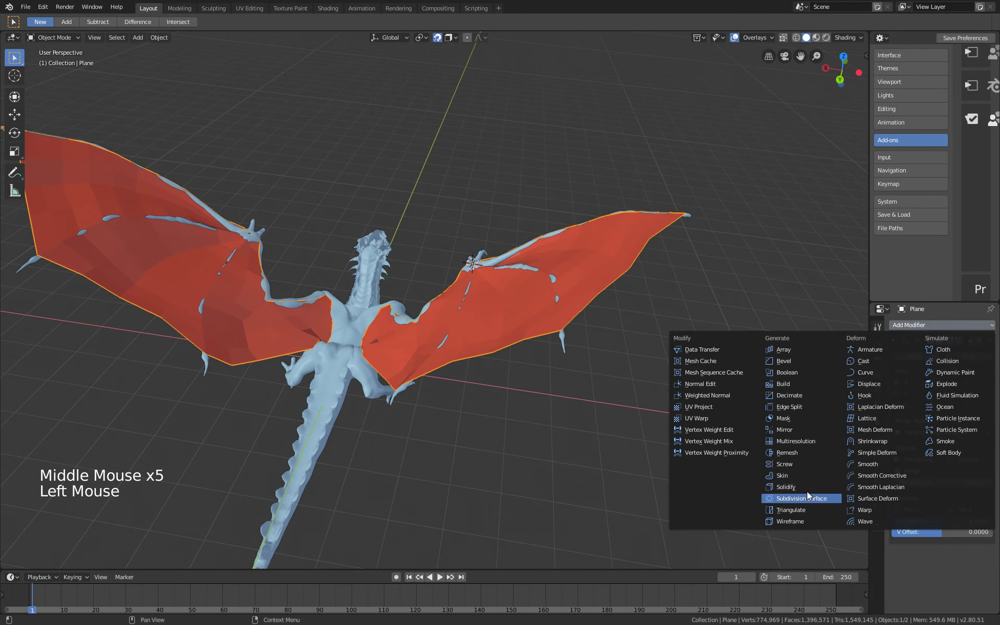
# Add a Solidify modifier and raise the membrane thickness to about 0.017 m.
pyautogui.middleClick(602, 406)
pyautogui.middleClick(935, 468)
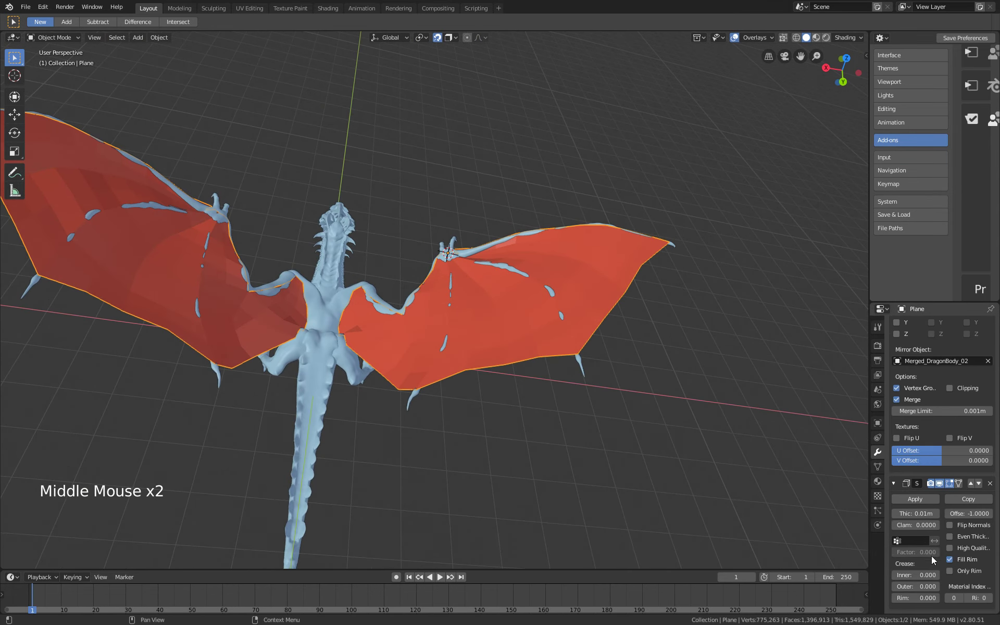
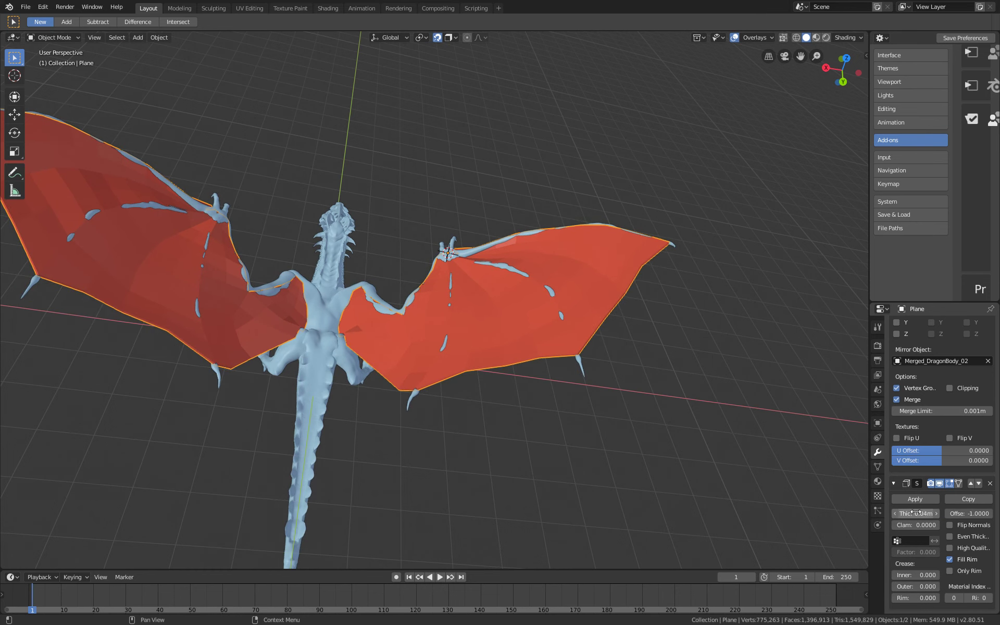
pyautogui.middleClick(665, 426)
pyautogui.middleClick(528, 312)
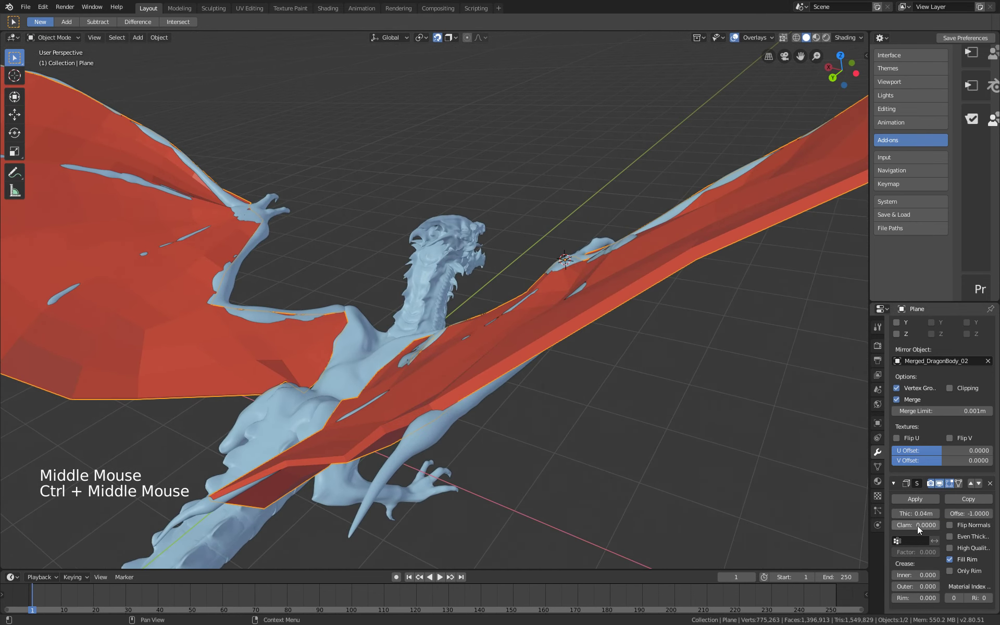
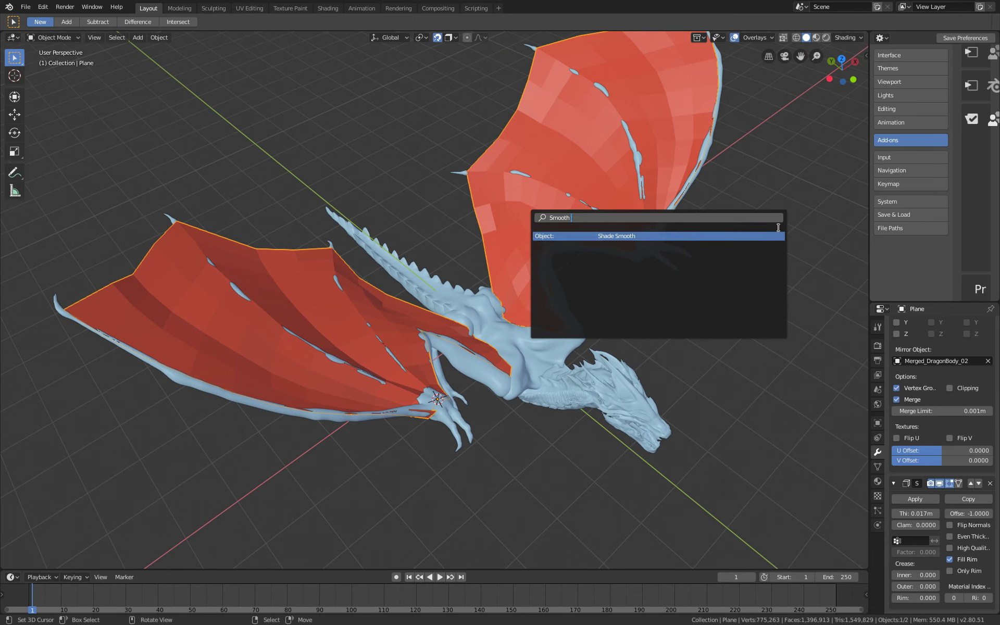
# Apply Shade Smooth to the wing membranes and inspect the result around the dragon.
pyautogui.middleClick(603, 306)
pyautogui.middleClick(419, 453)
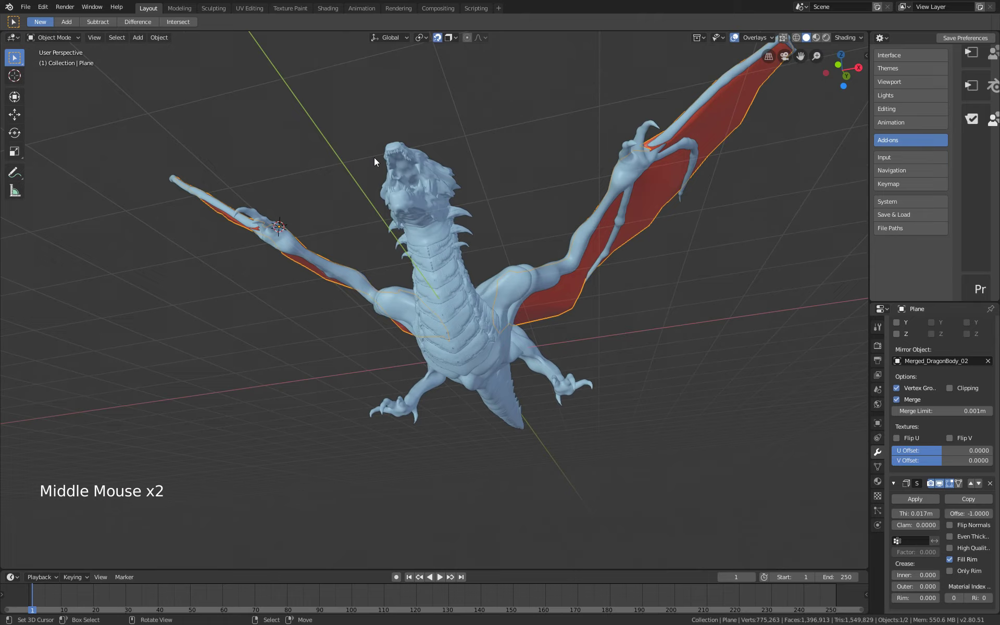
pyautogui.middleClick(478, 287)
pyautogui.middleClick(495, 260)
pyautogui.middleClick(490, 269)
pyautogui.press('a')
pyautogui.middleClick(493, 276)
pyautogui.middleClick(560, 265)
pyautogui.middleClick(503, 264)
pyautogui.middleClick(531, 270)
pyautogui.middleClick(514, 285)
pyautogui.middleClick(537, 287)
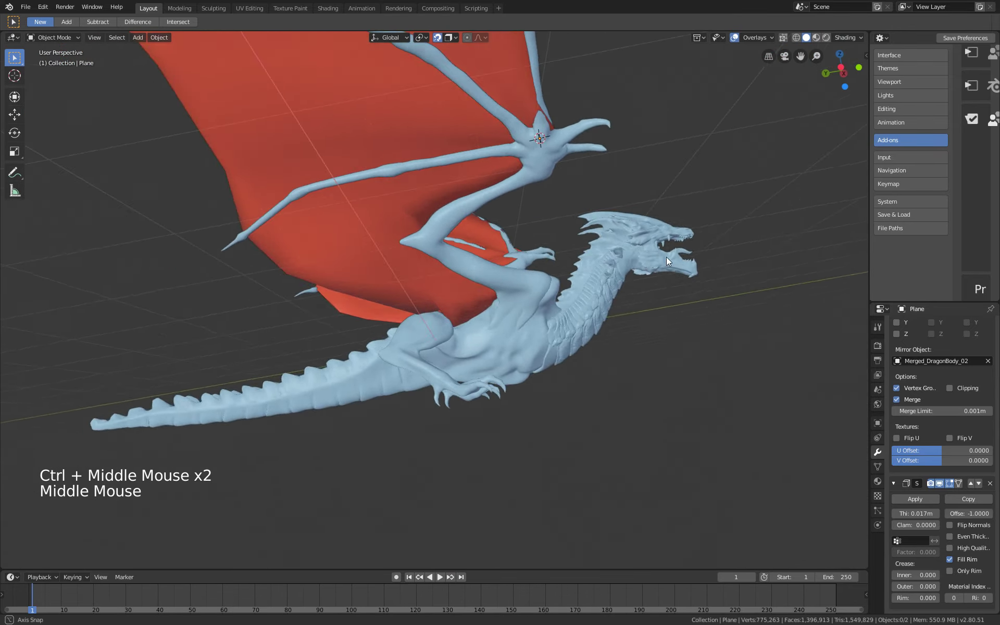